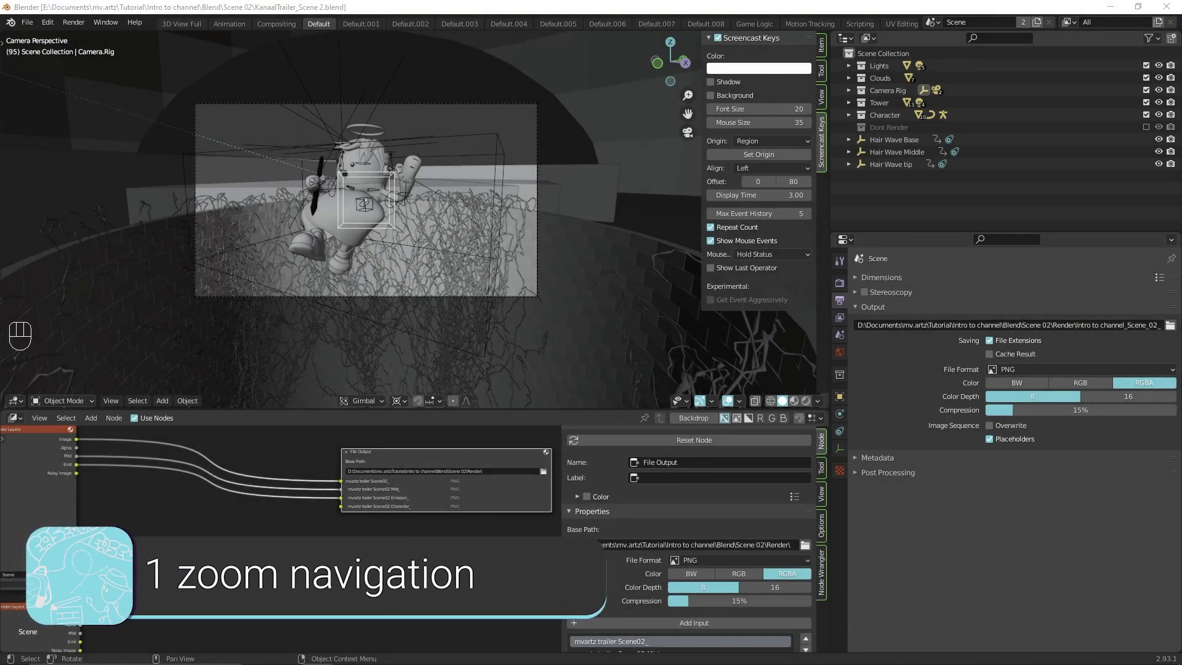
Orbit around the loaded trailer scene and return to the camera view
middle_click(422, 218)
drag(426, 249, 444, 288)
drag(466, 274, 401, 243)
drag(338, 222, 427, 209)
drag(441, 204, 368, 257)
key(KP_0)
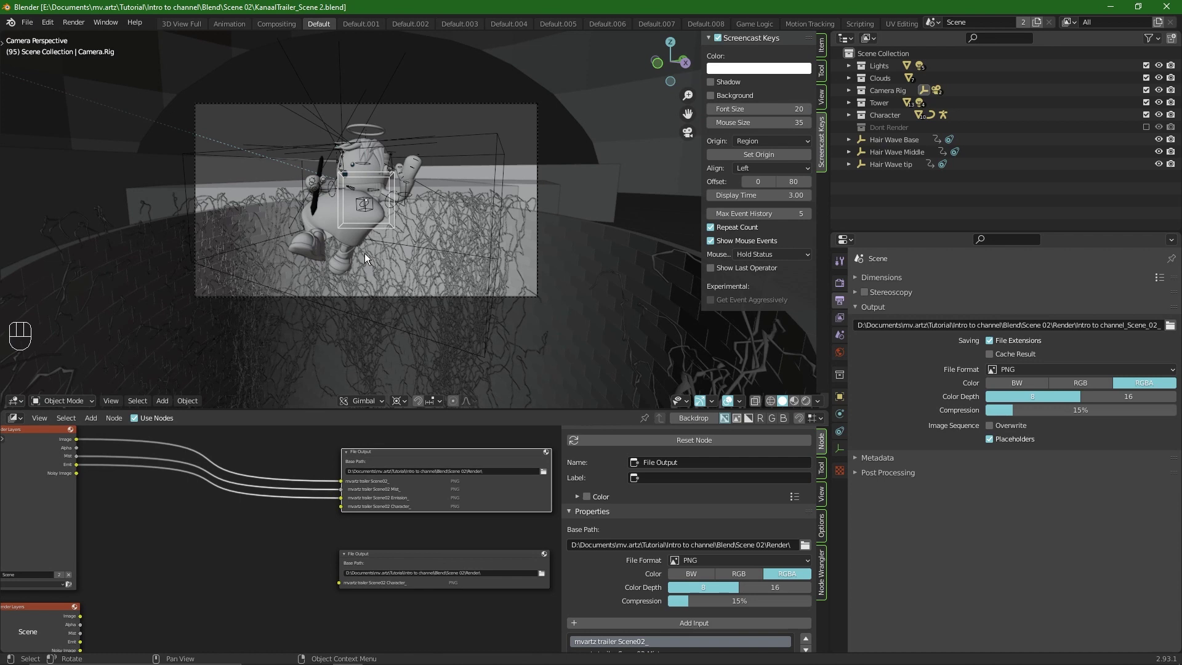
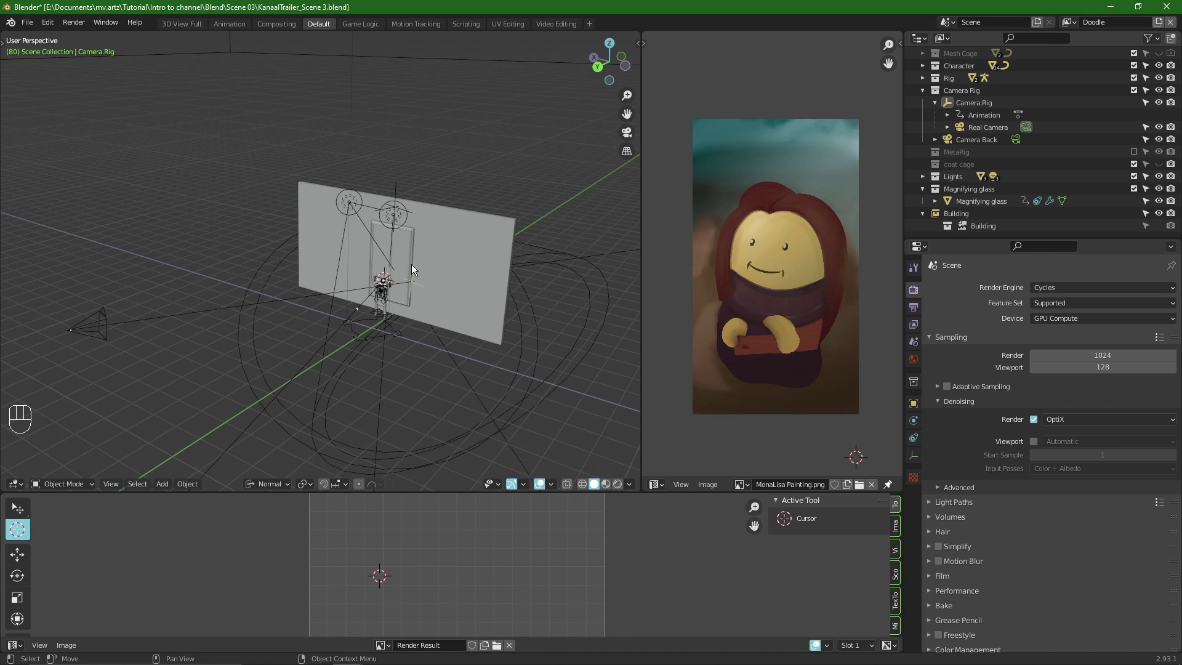
Select the camera rig hierarchy, then make Real Camera active and frame it in close-up
key(a)
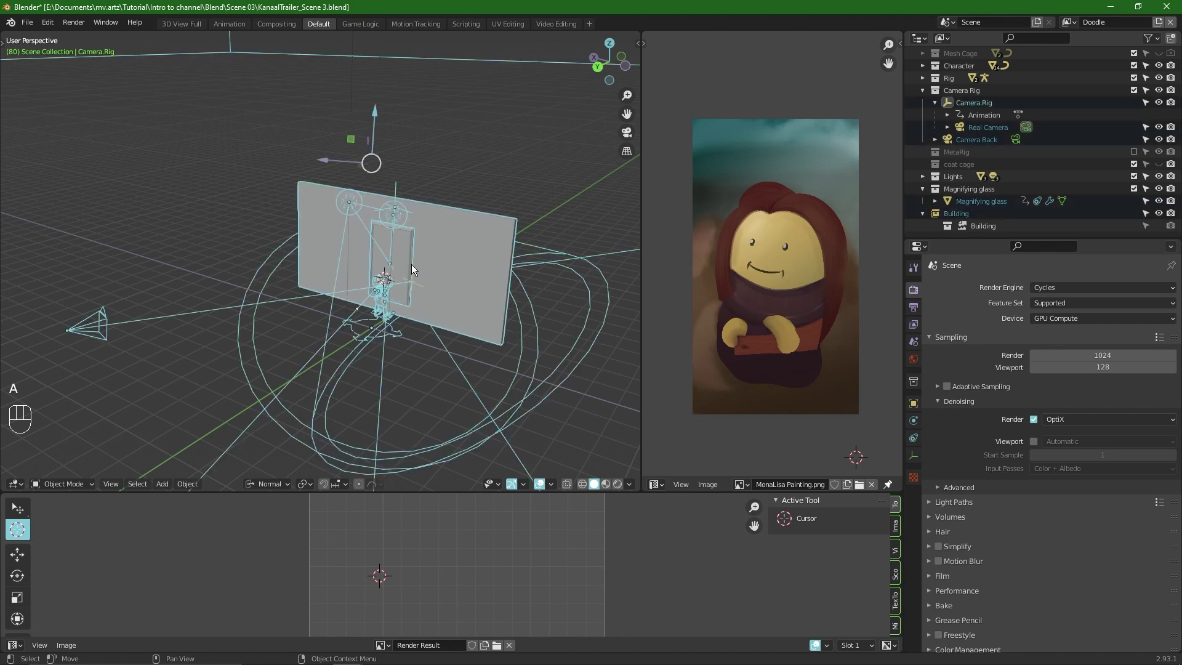
key(KP_Decimal)
key(alt+a)
click(319, 322)
key(KP_Decimal)
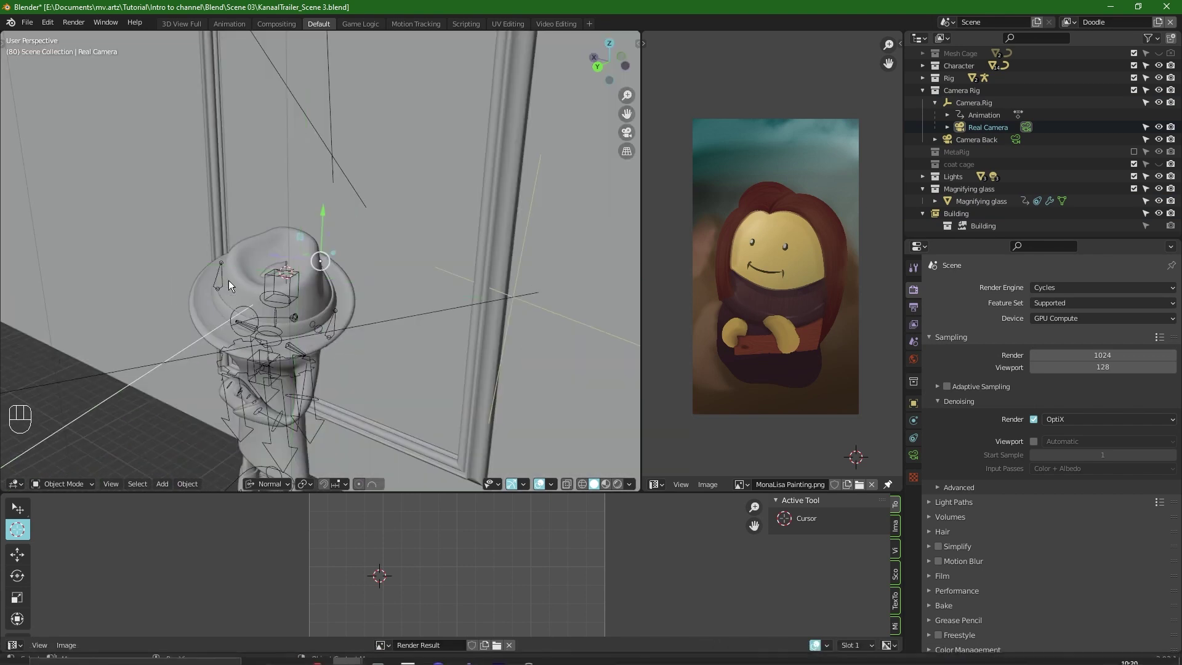
drag(58, 29, 85, 196)
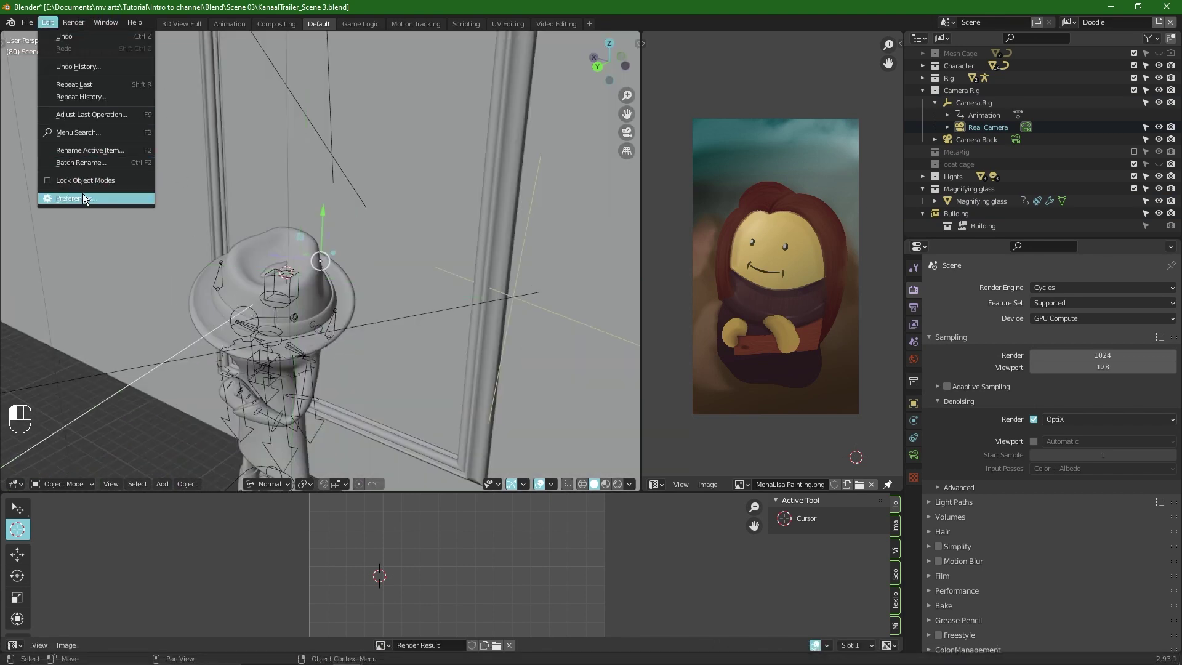
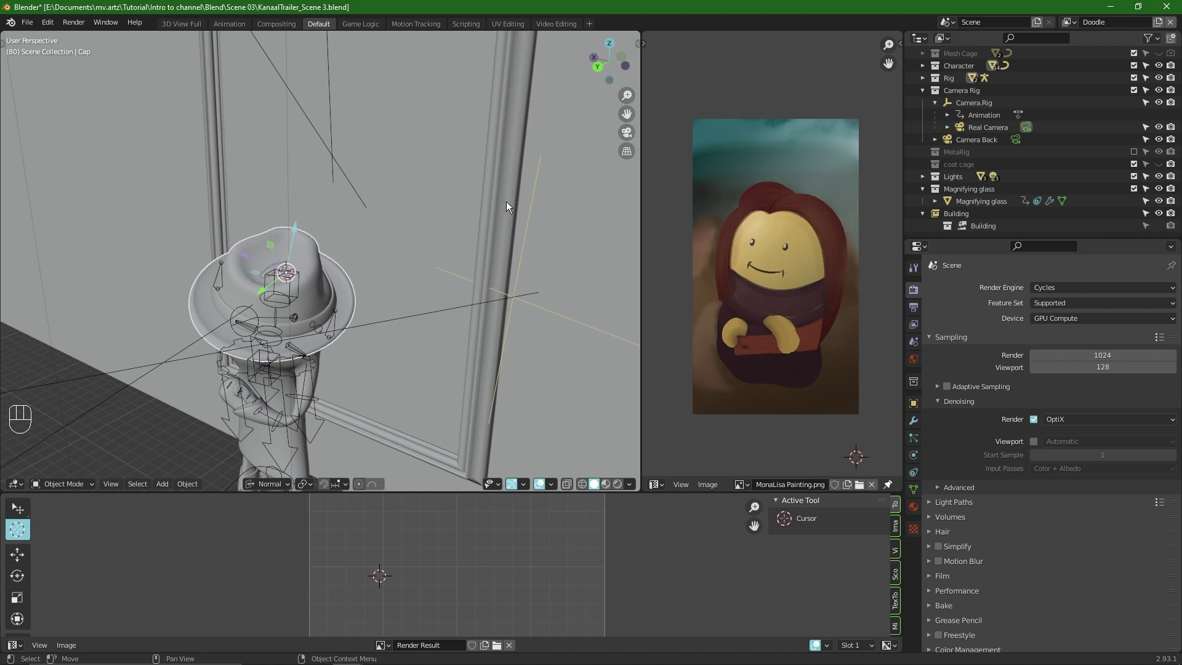
Make the Wall the active object and view it up close from near its corner
click(558, 231)
key(KP_Decimal)
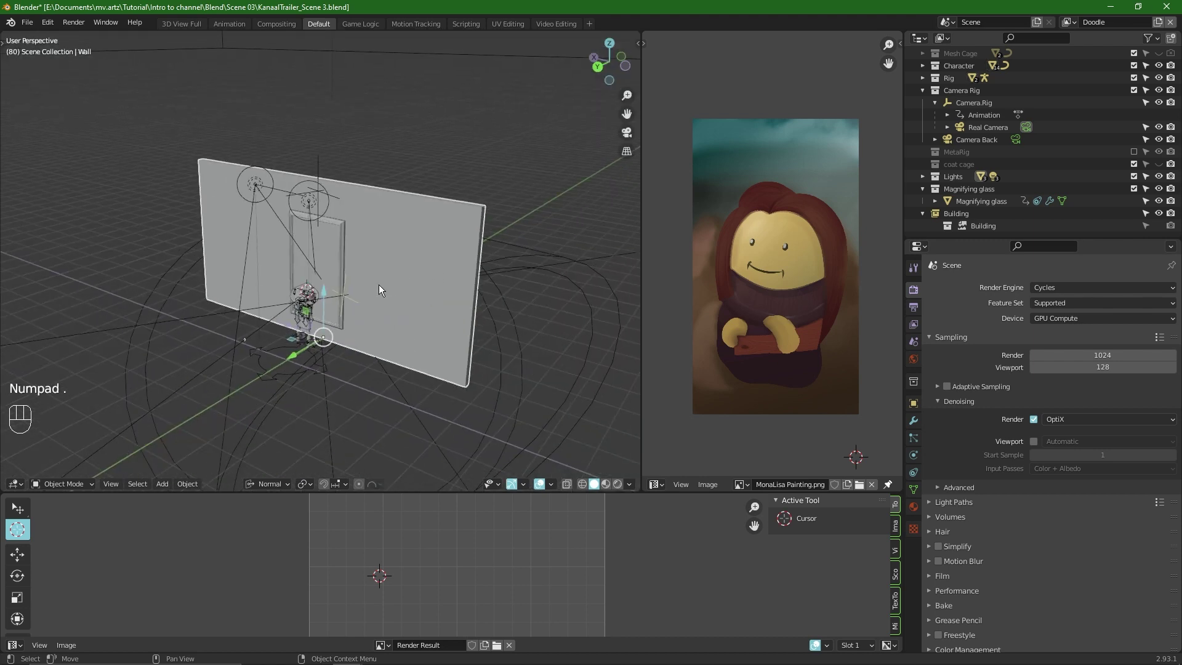
drag(316, 328, 318, 258)
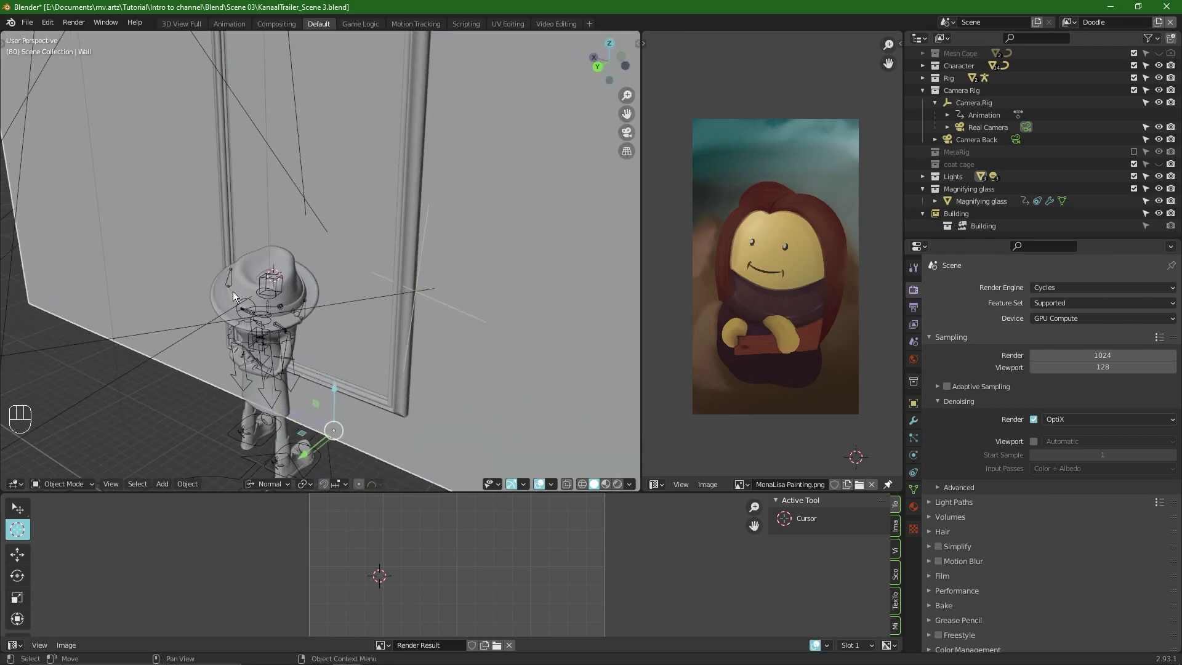
drag(323, 323, 298, 301)
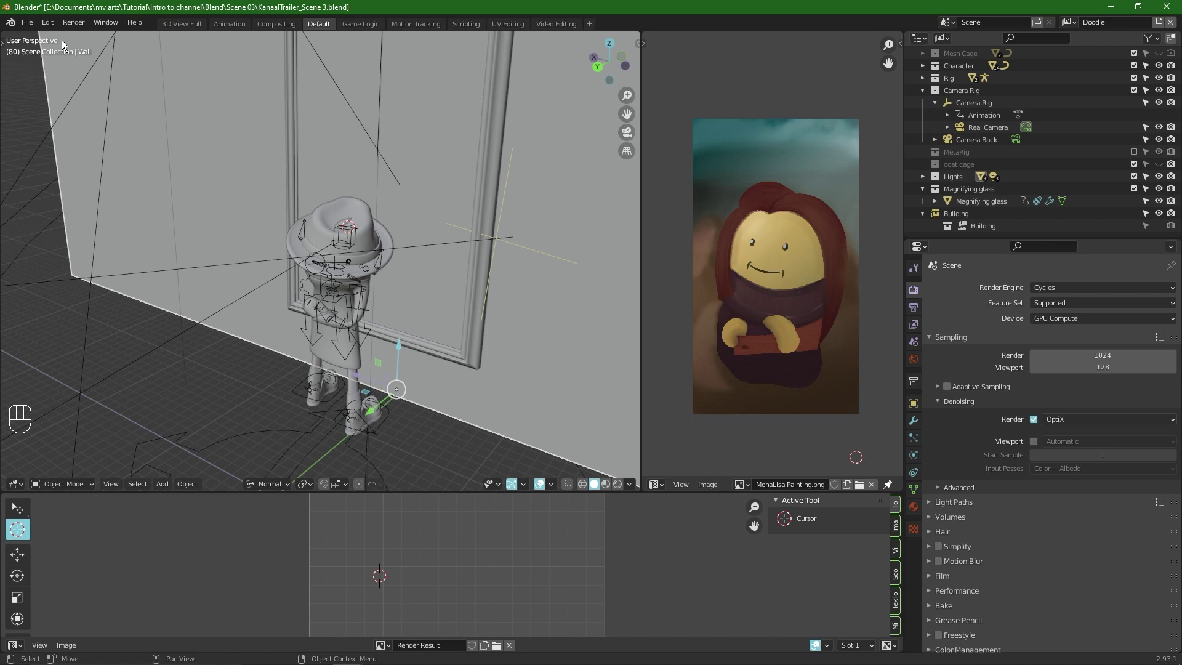
drag(60, 22, 97, 199)
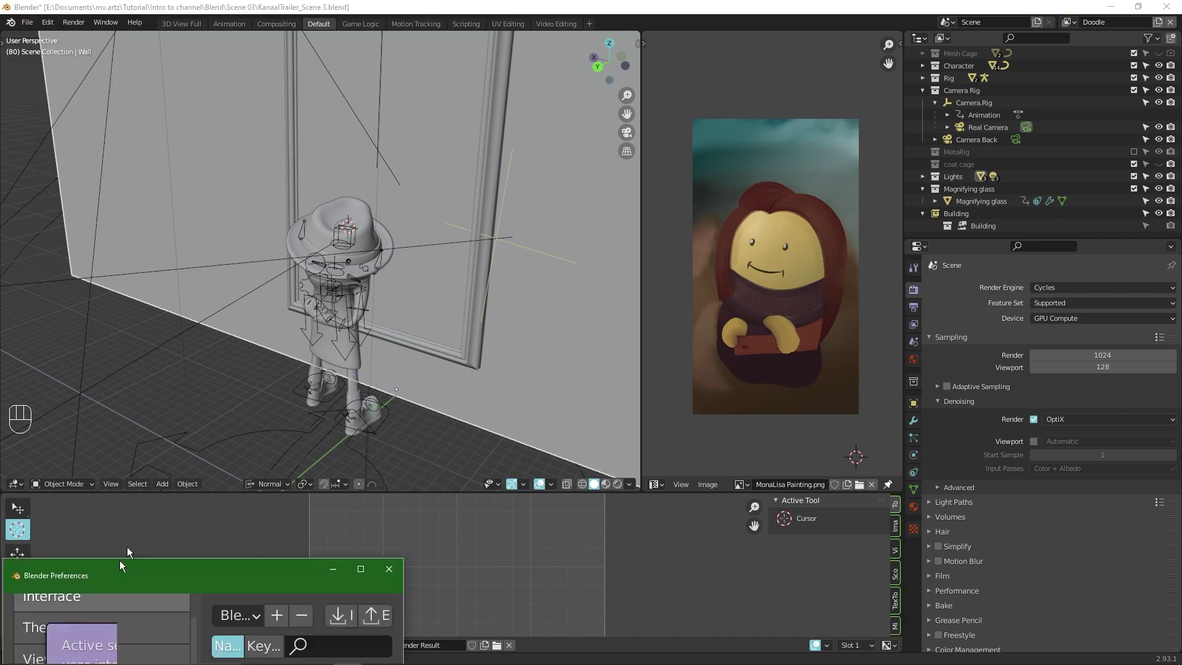
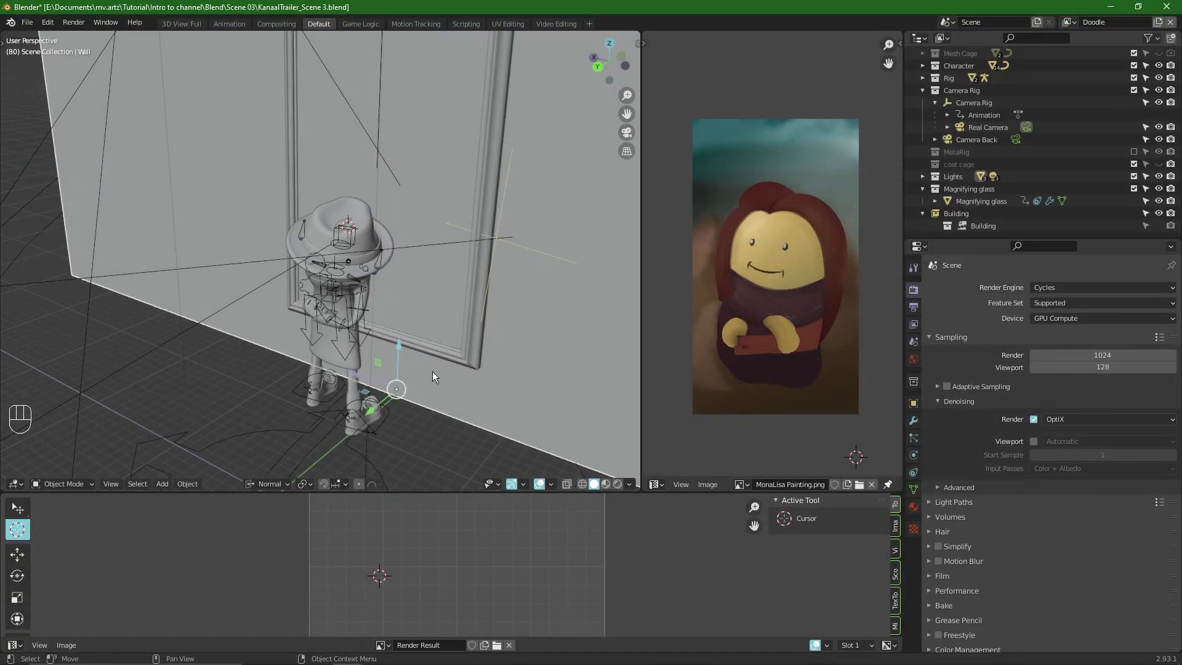
drag(385, 307, 408, 473)
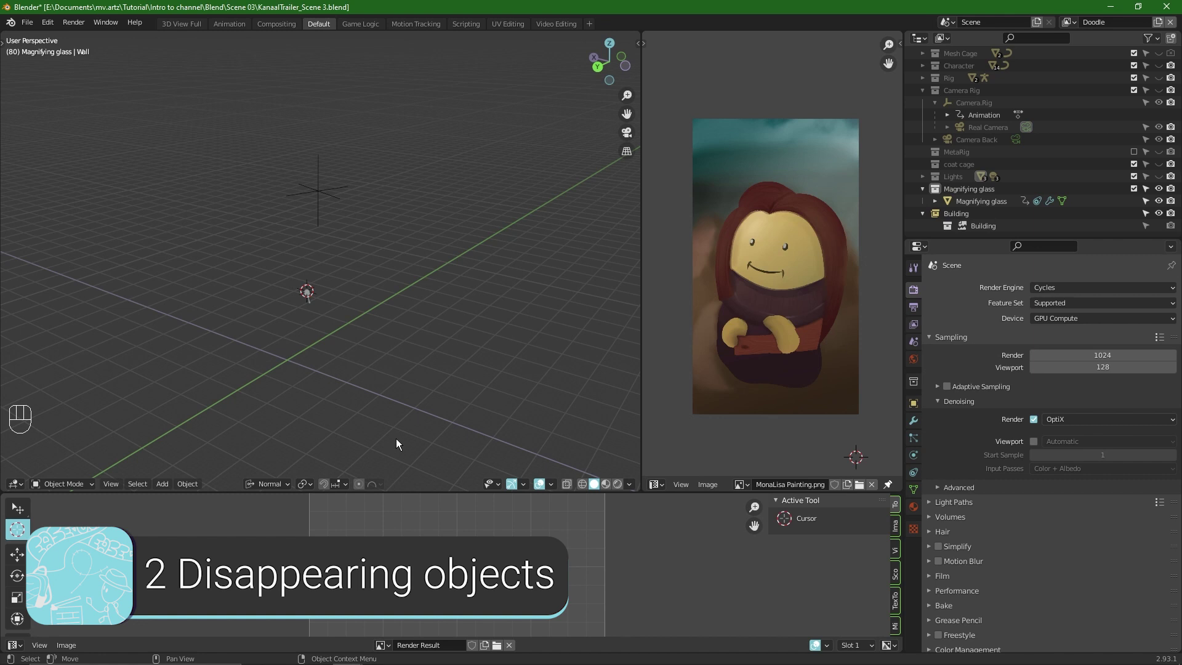
middle_click(264, 337)
drag(295, 340, 332, 323)
drag(332, 324, 240, 324)
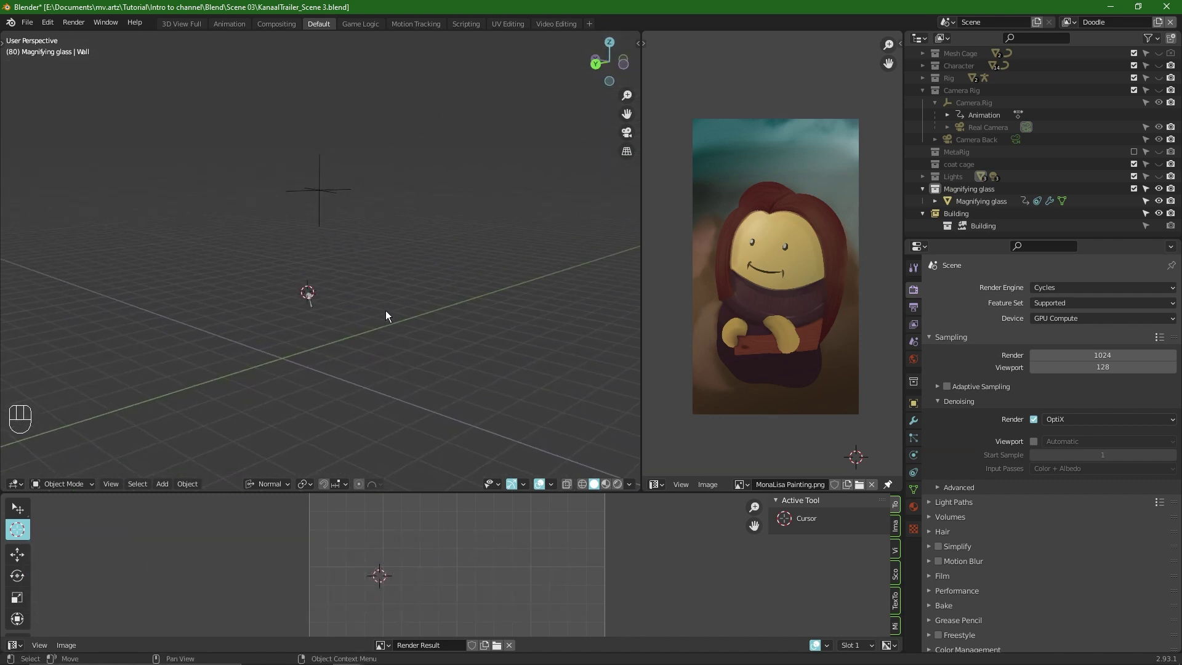
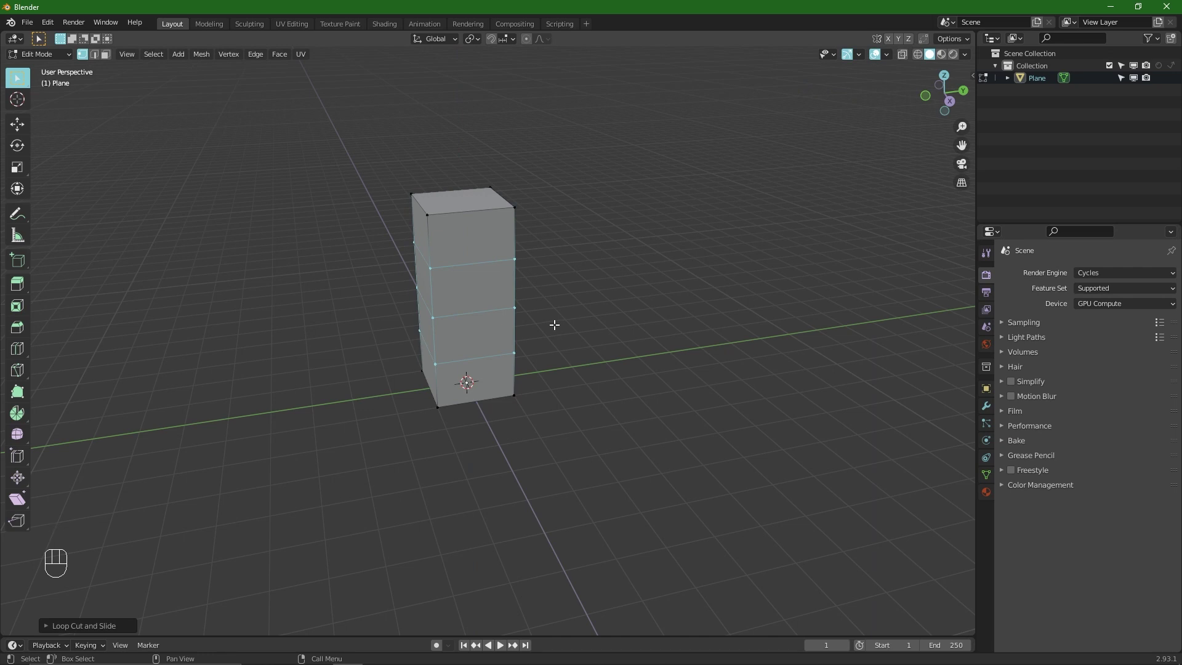
Connect two opposite top corner vertices so a diagonal edge splits the column's top face
key(1)
key(alt+a)
key(1)
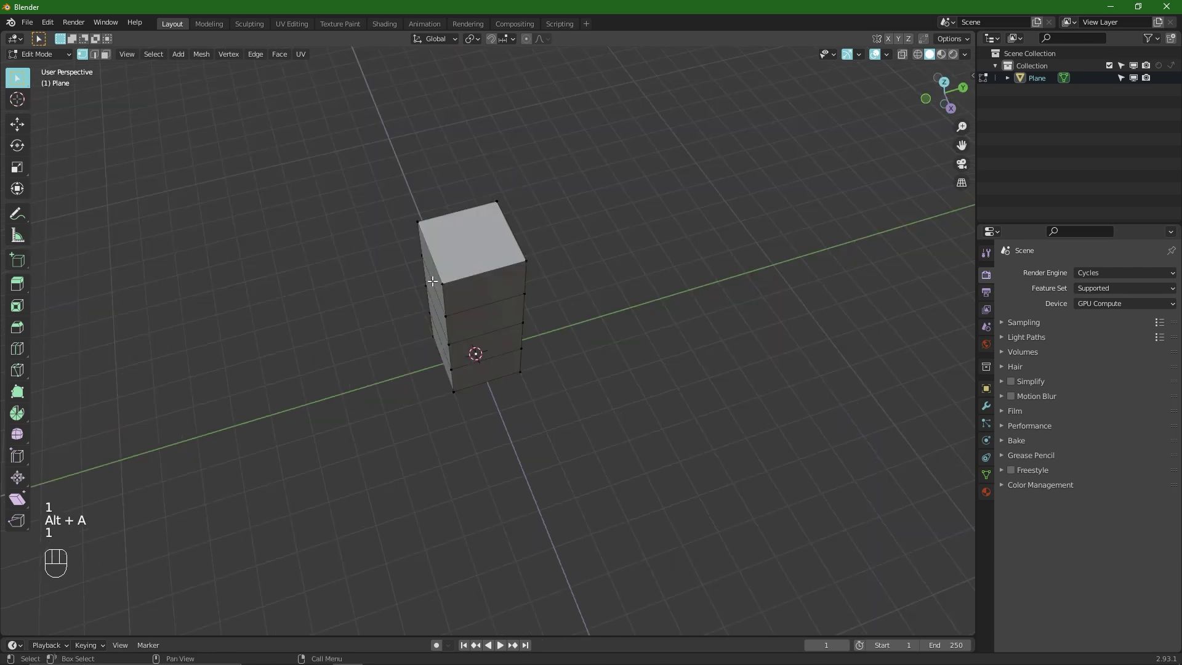
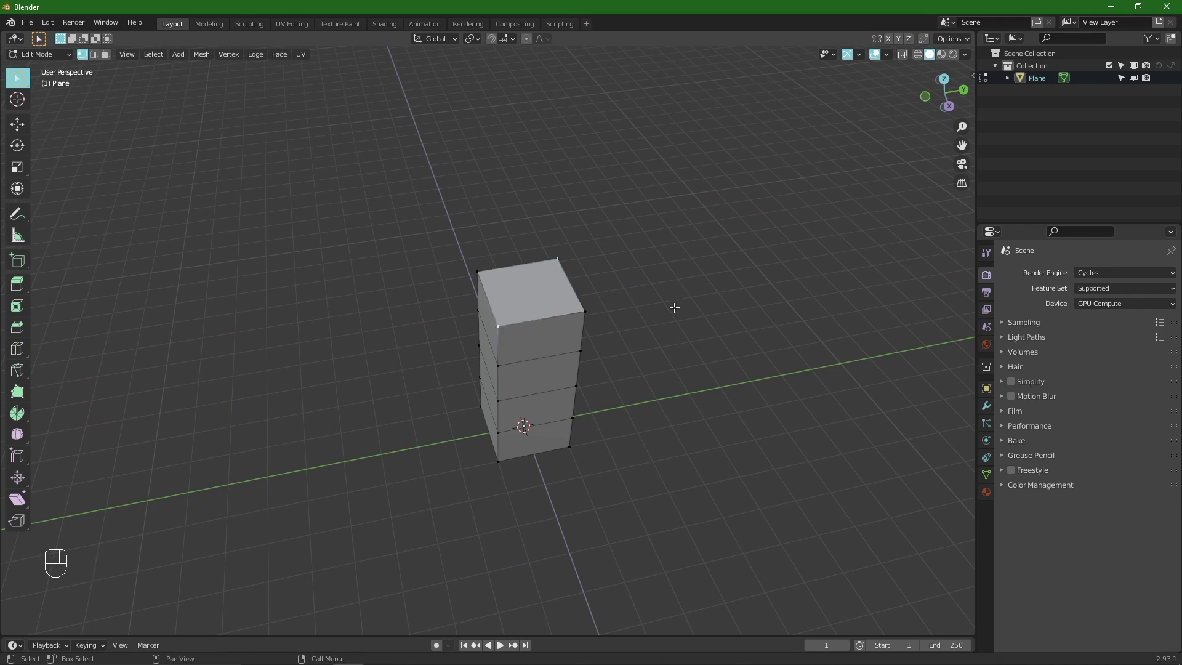
key(f)
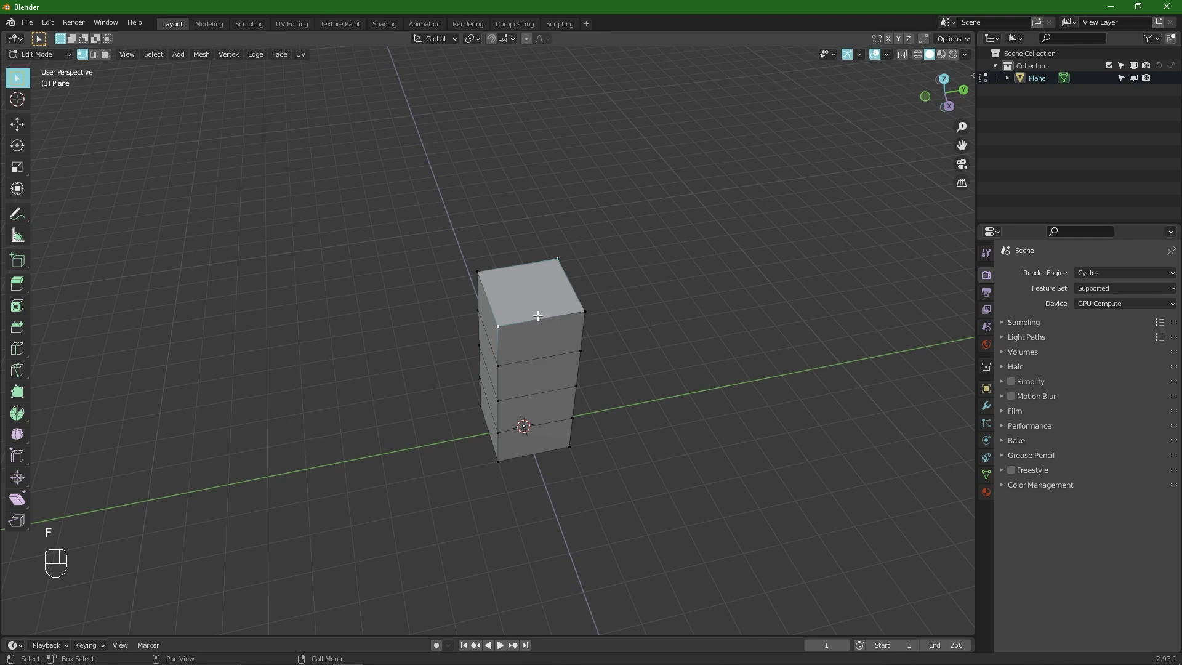
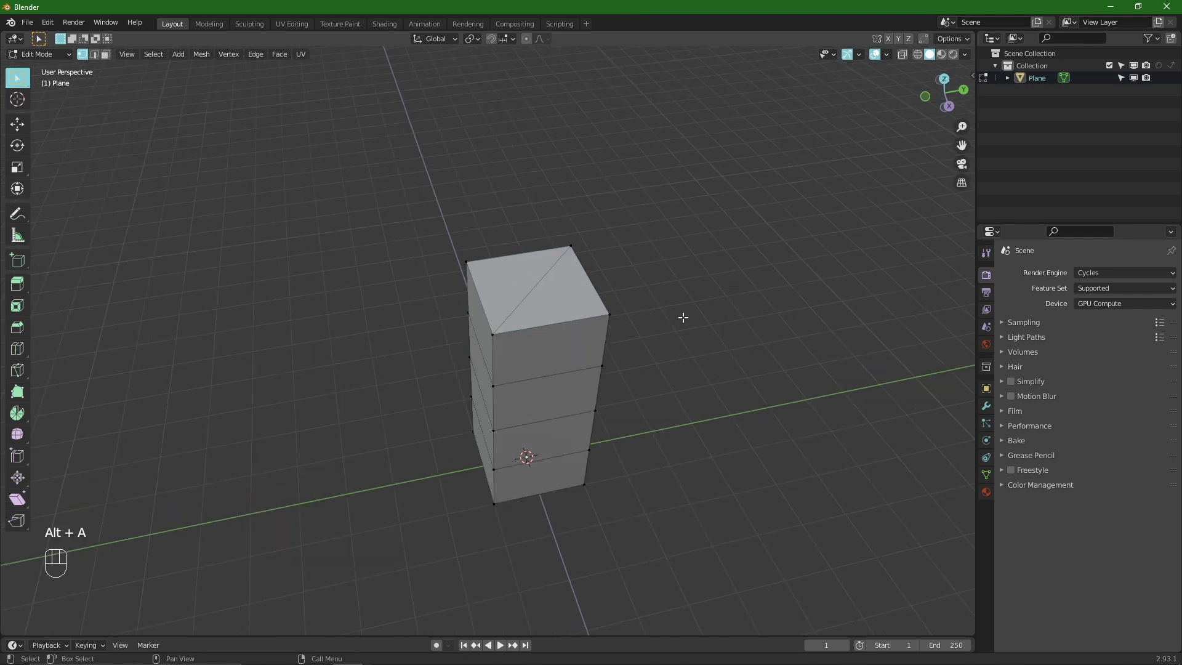
key(3)
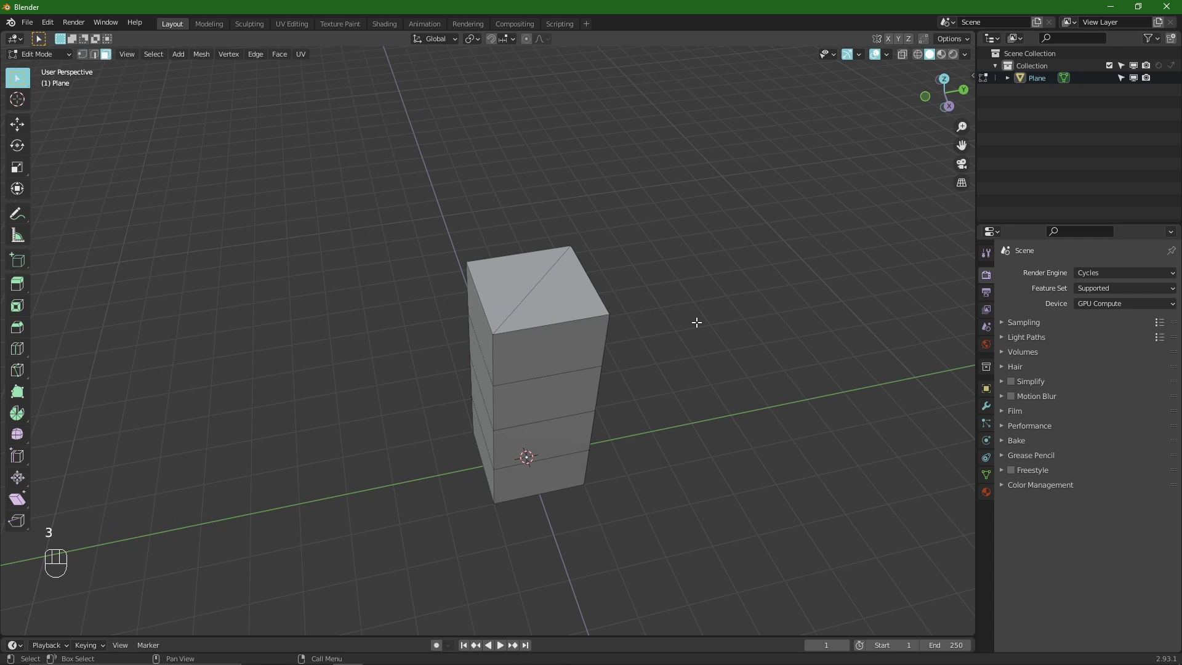
key(g)
key(alt+a)
key(g)
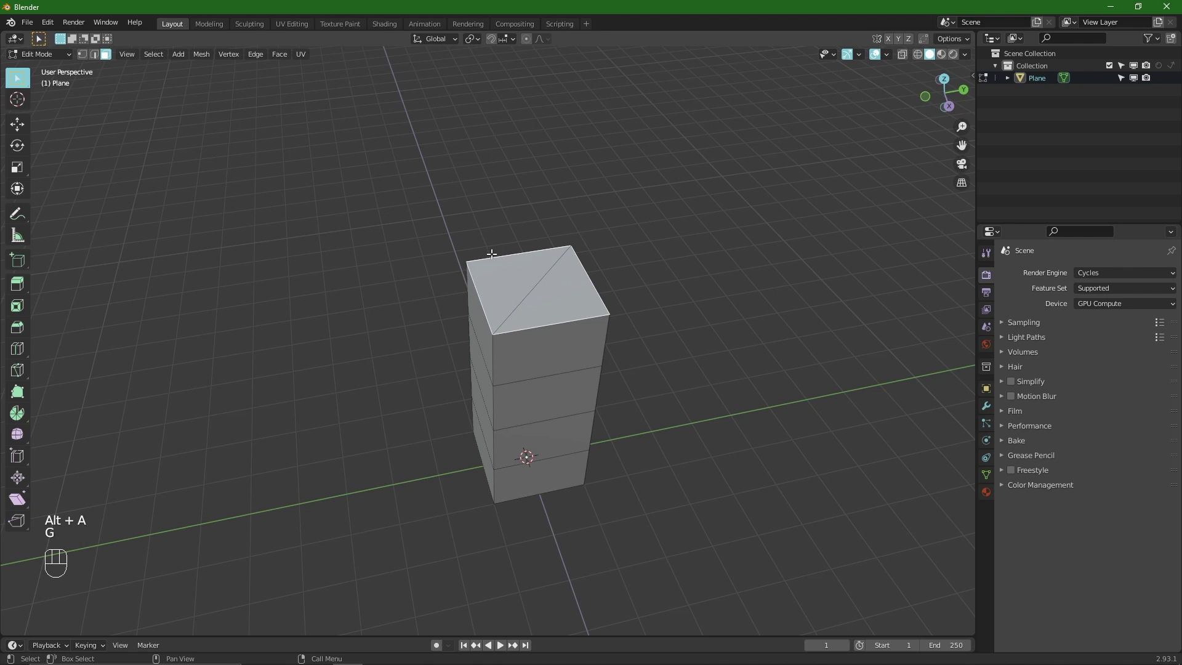
key(alt+a)
key(alt+a)
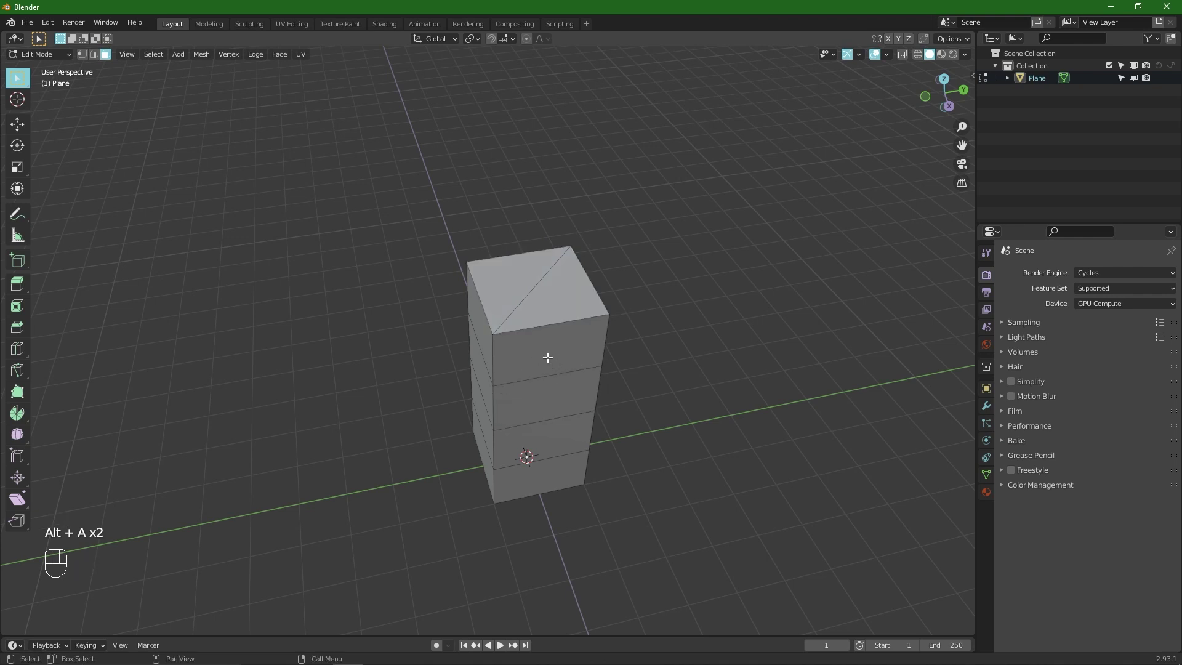
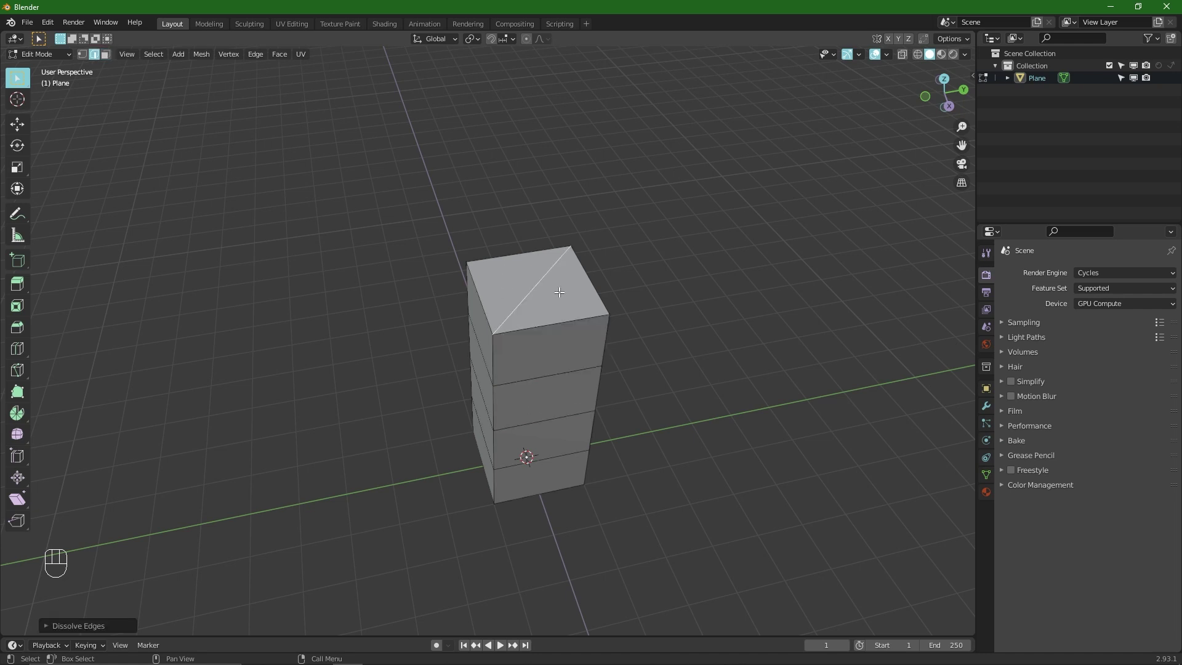
drag(556, 298, 521, 313)
key(1)
drag(534, 282, 564, 294)
key(g)
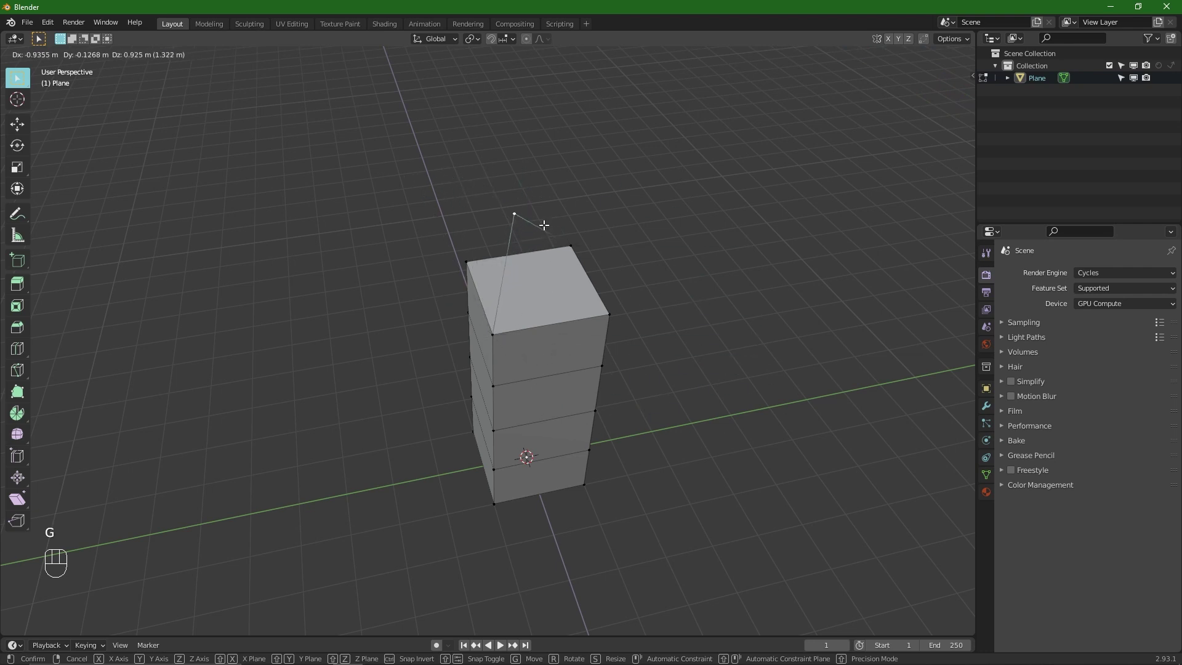
key(ctrl+z)
key(ctrl+z)
key(ctrl+z)
key(2)
key(2)
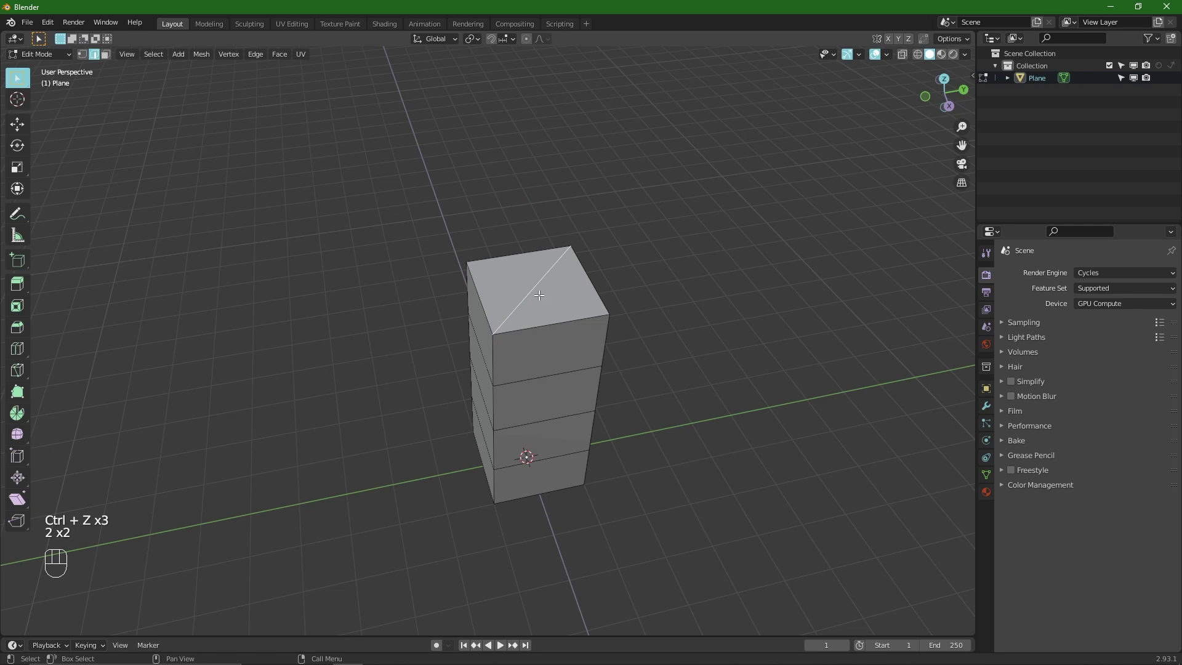
key(2)
key(x)
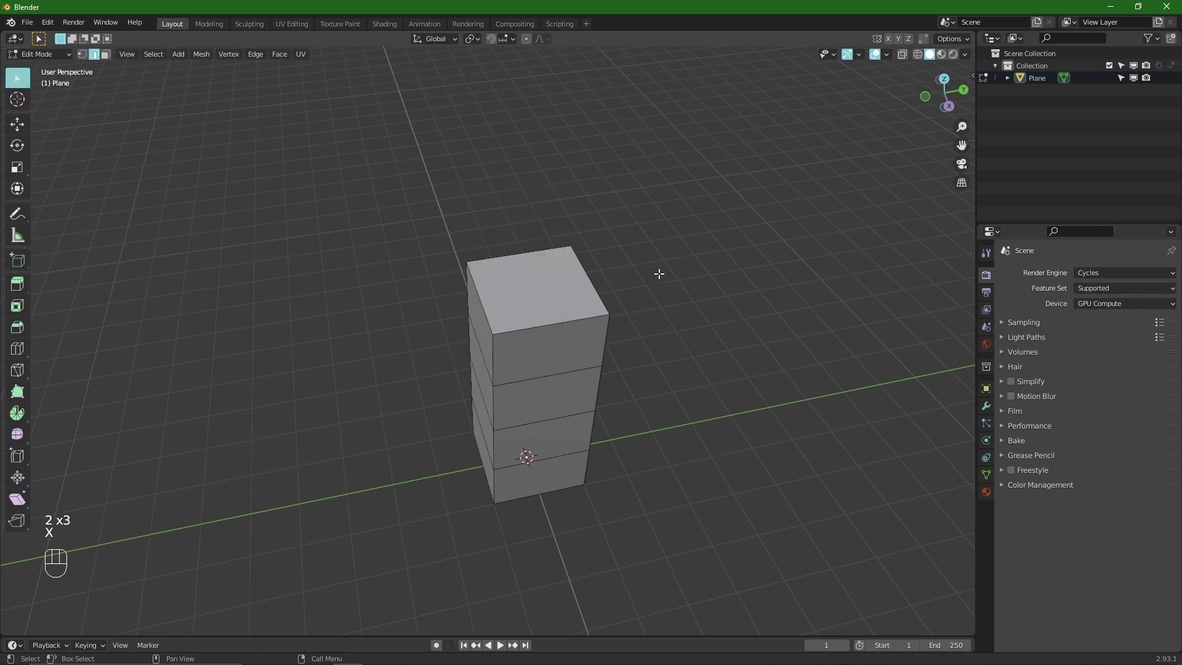
key(1)
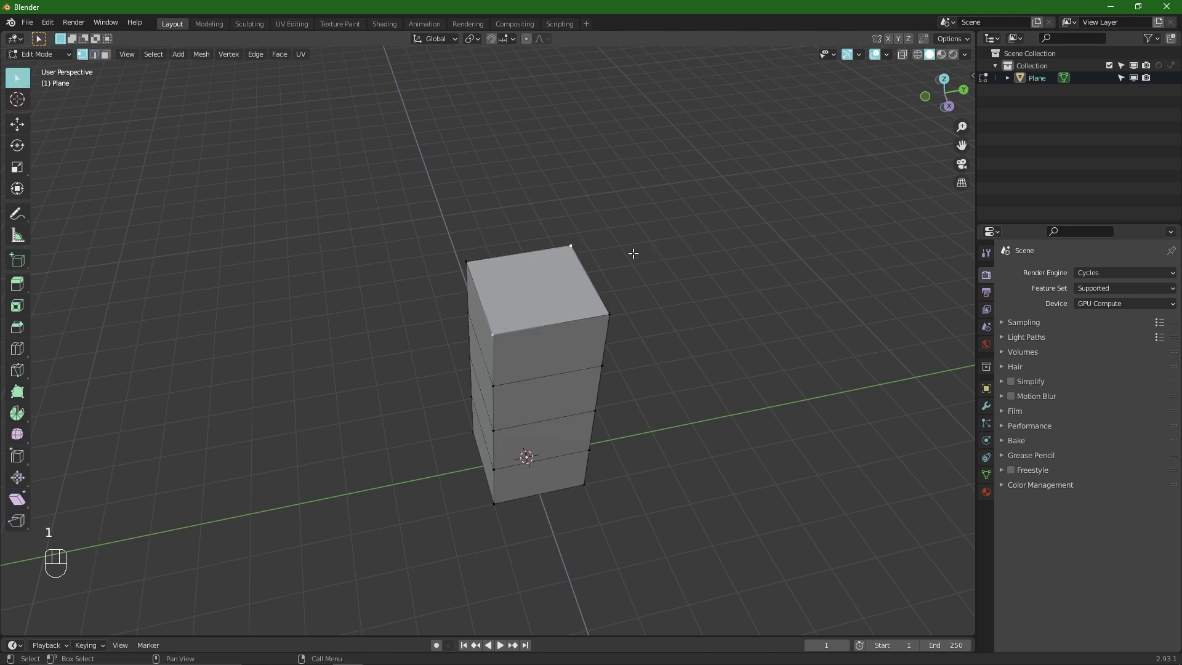
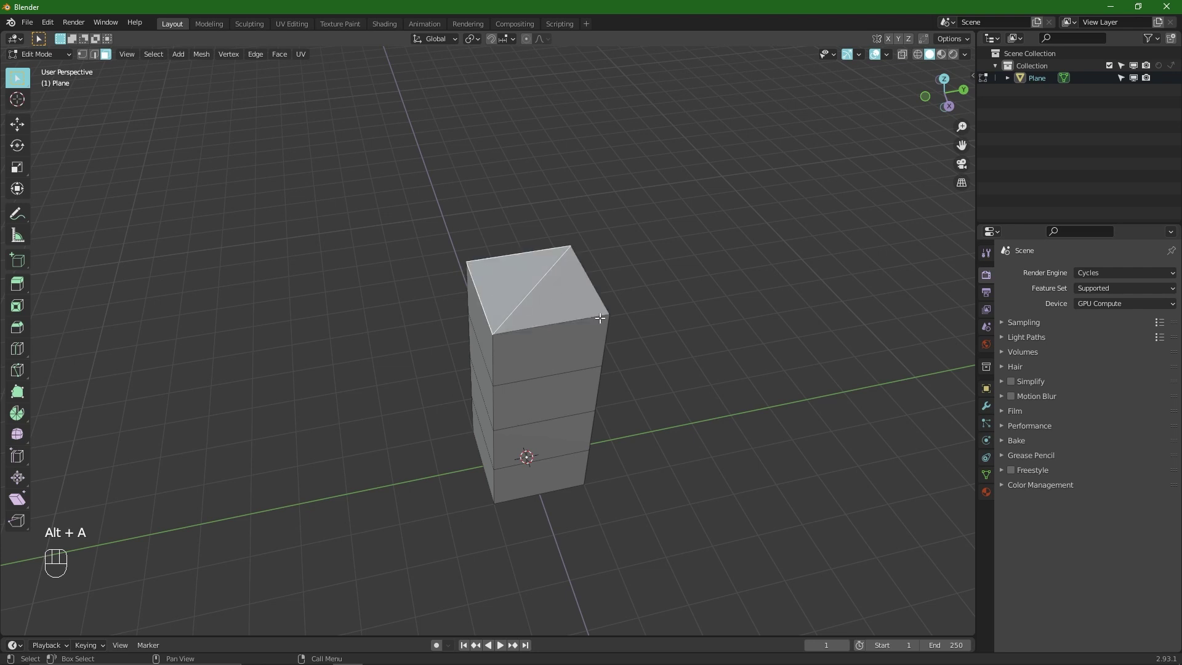
Select the diagonal edge on the column's top face and dissolve it
click(558, 311)
key(alt+a)
key(alt+a)
drag(507, 281, 539, 296)
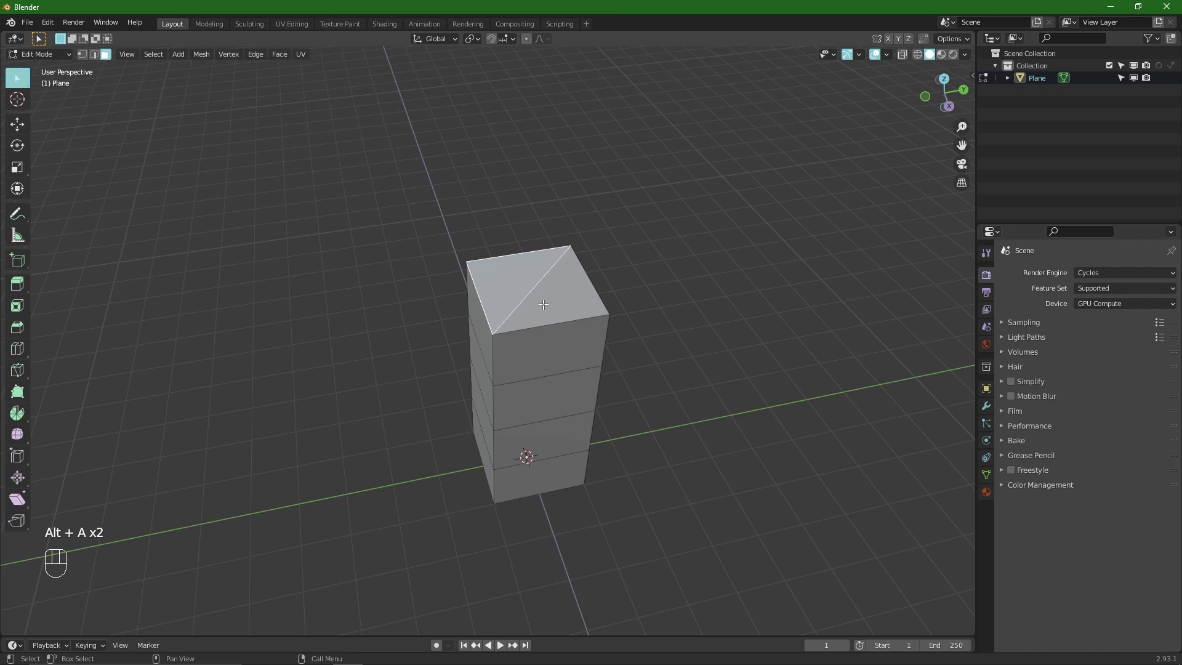
key(2)
click(536, 288)
key(x)
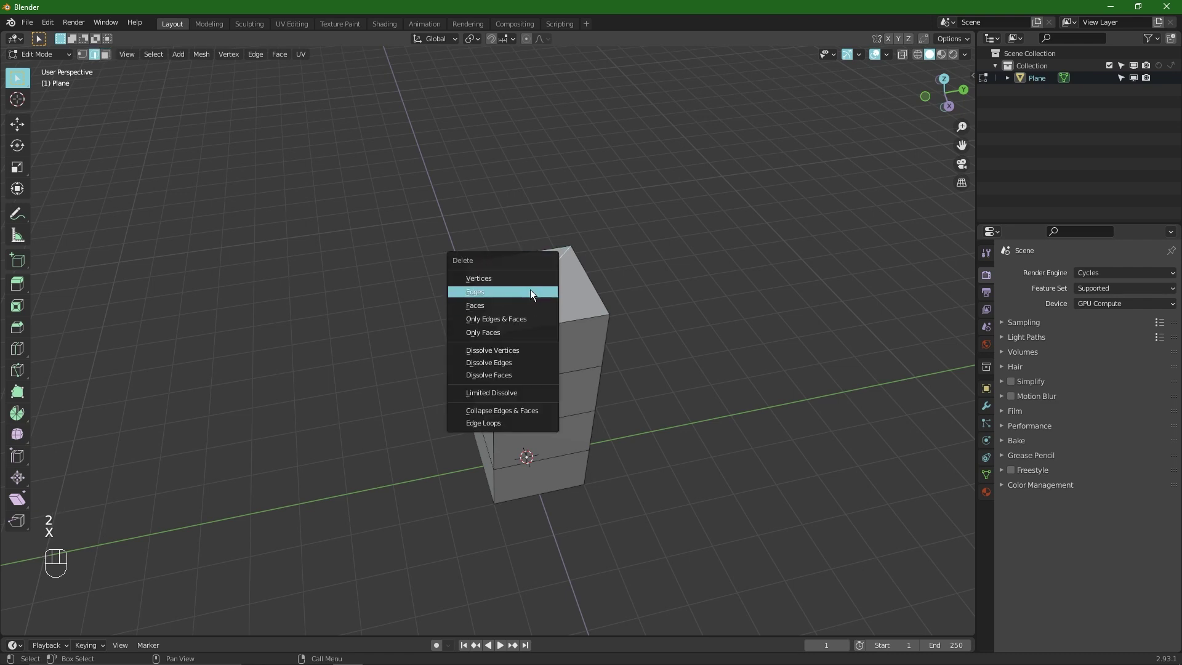
key(1)
Select the diagonal edges on the upper side faces and bring up the delete options for them
key(alt+a)
click(484, 339)
click(566, 246)
key(f)
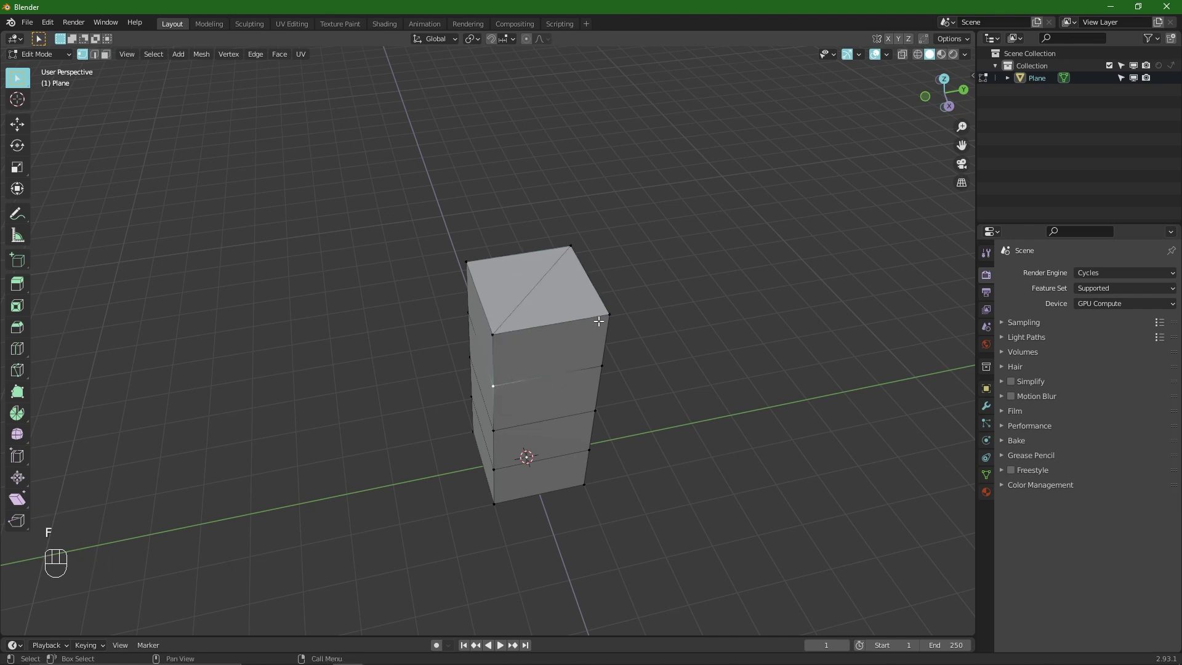
key(f)
click(493, 433)
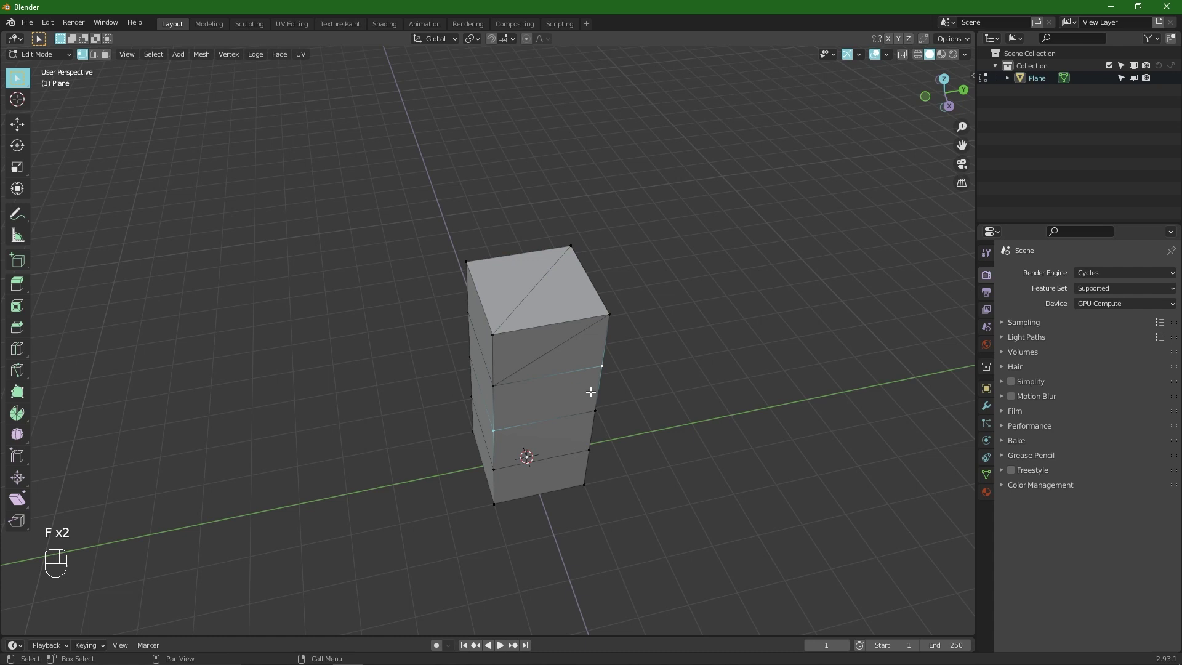
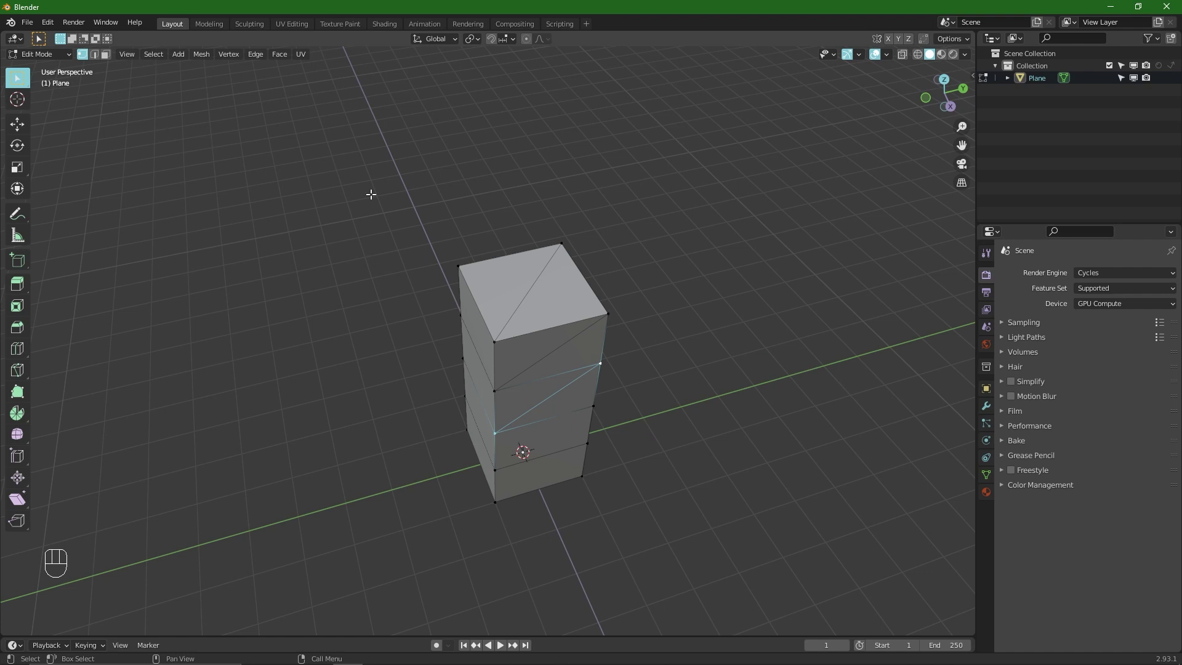
key(alt+a)
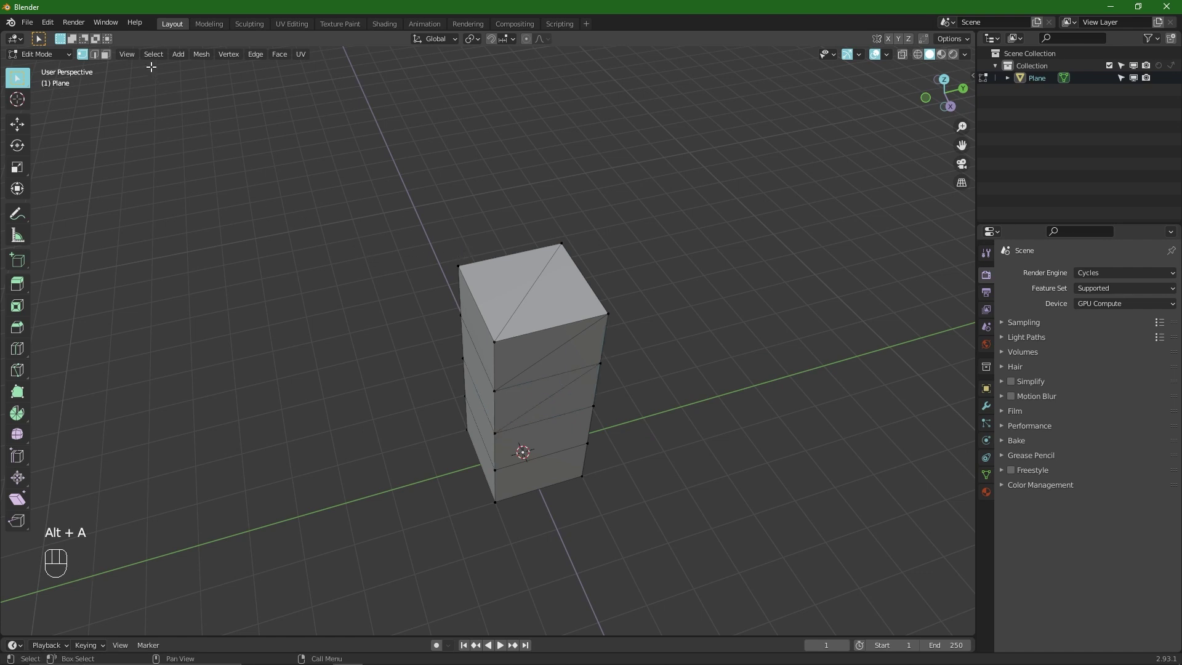
key(alt+a)
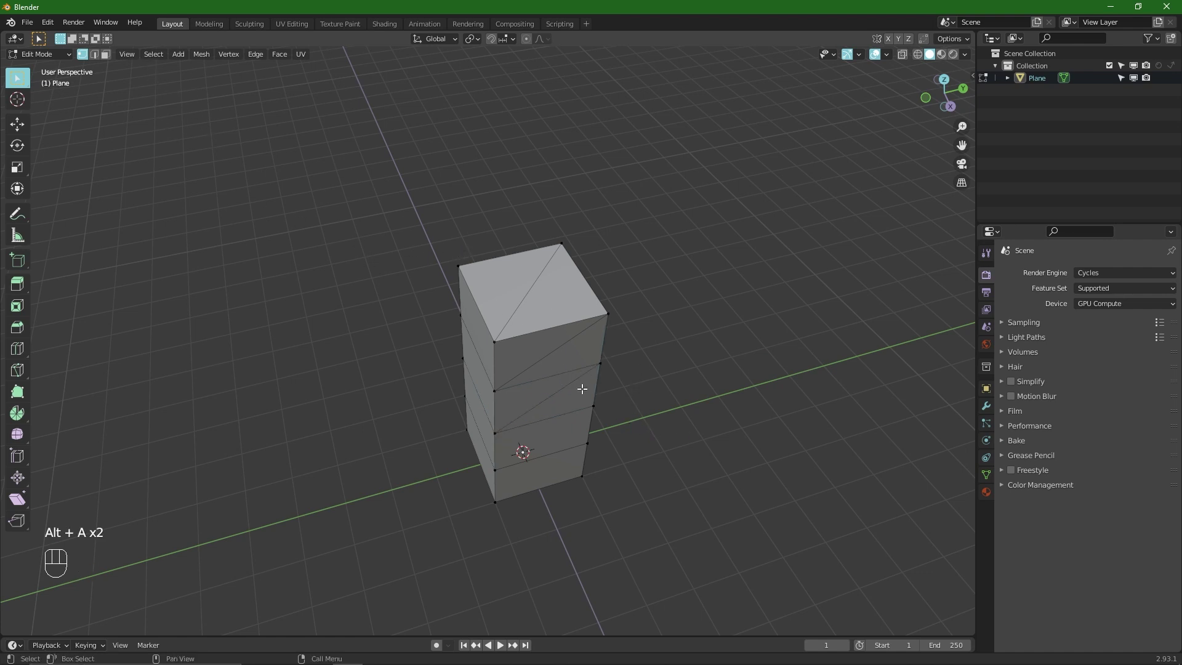
key(2)
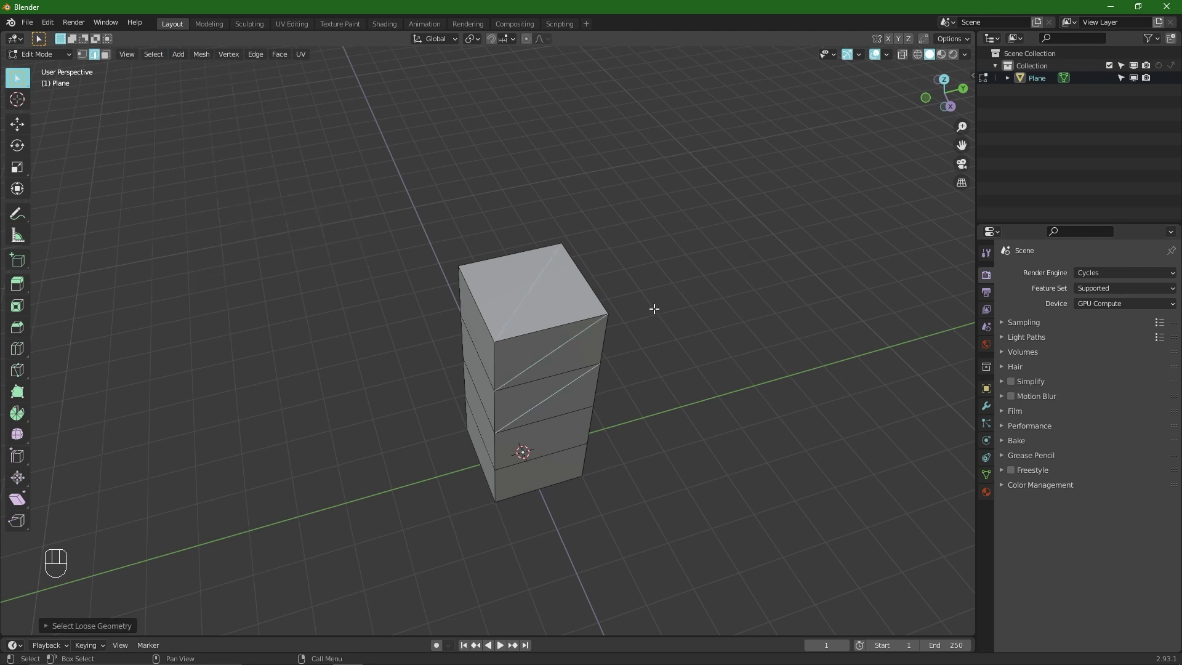
key(x)
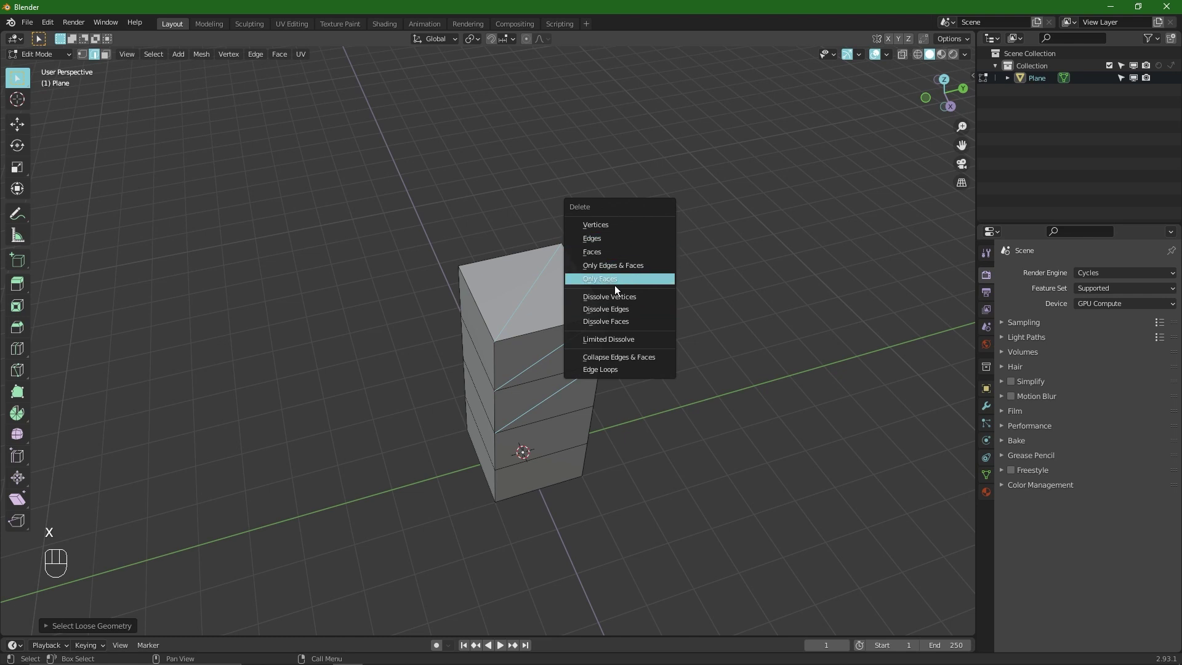
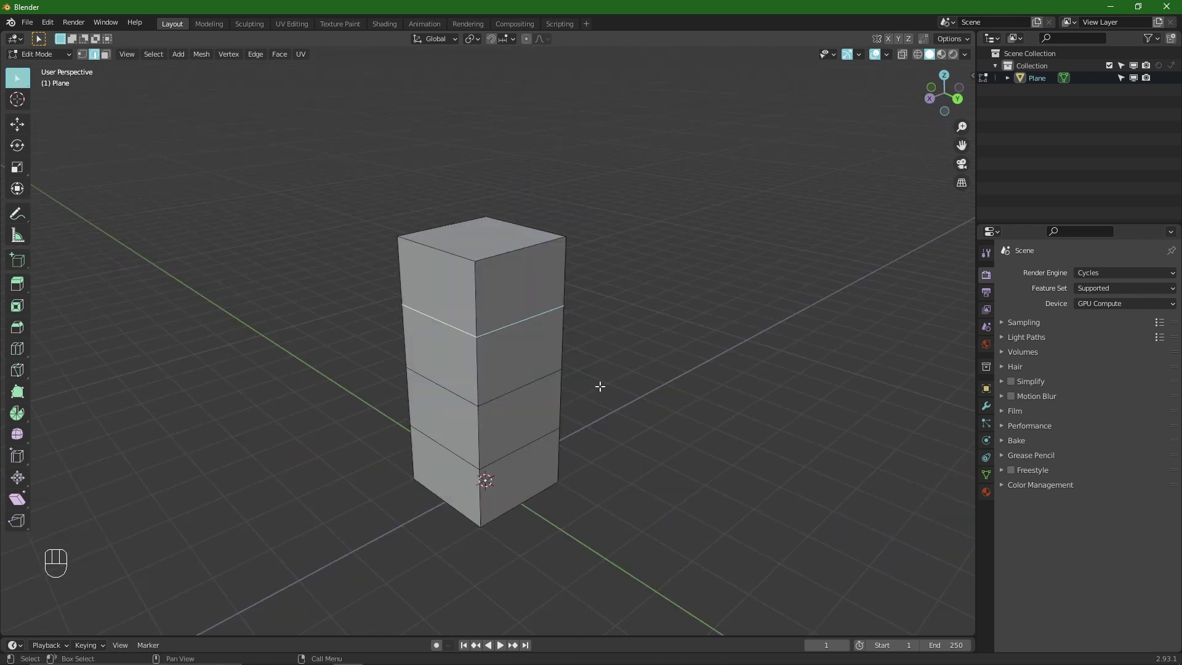
Delete the internal horizontal face dividing the column's stacked sections
key(f)
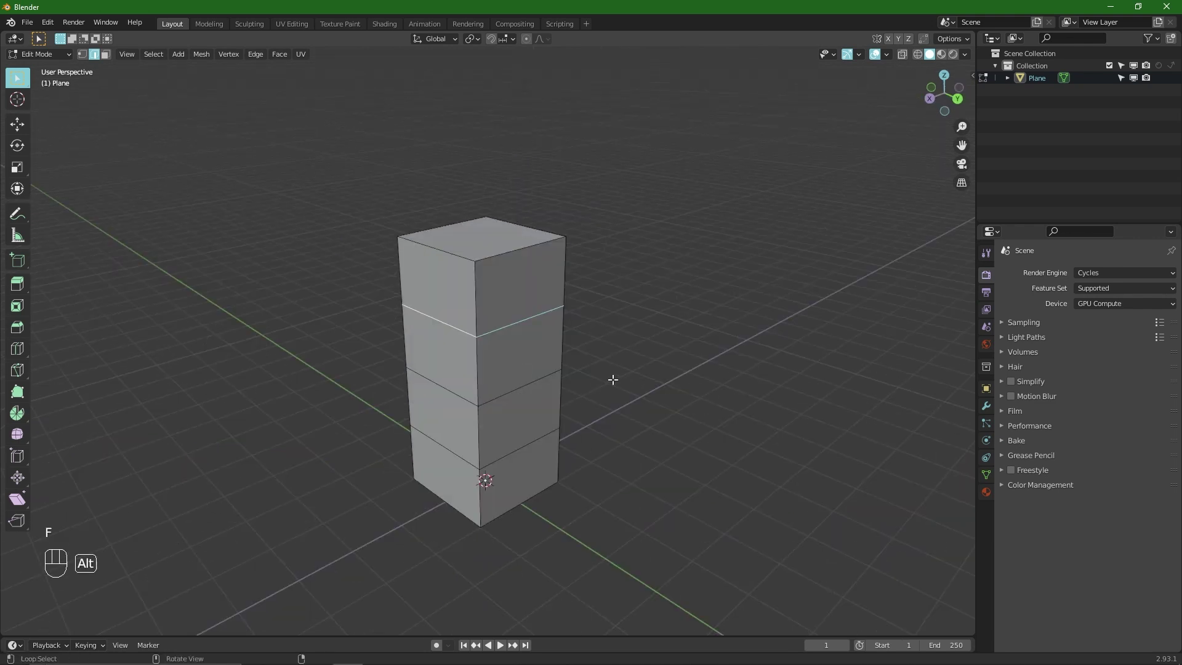
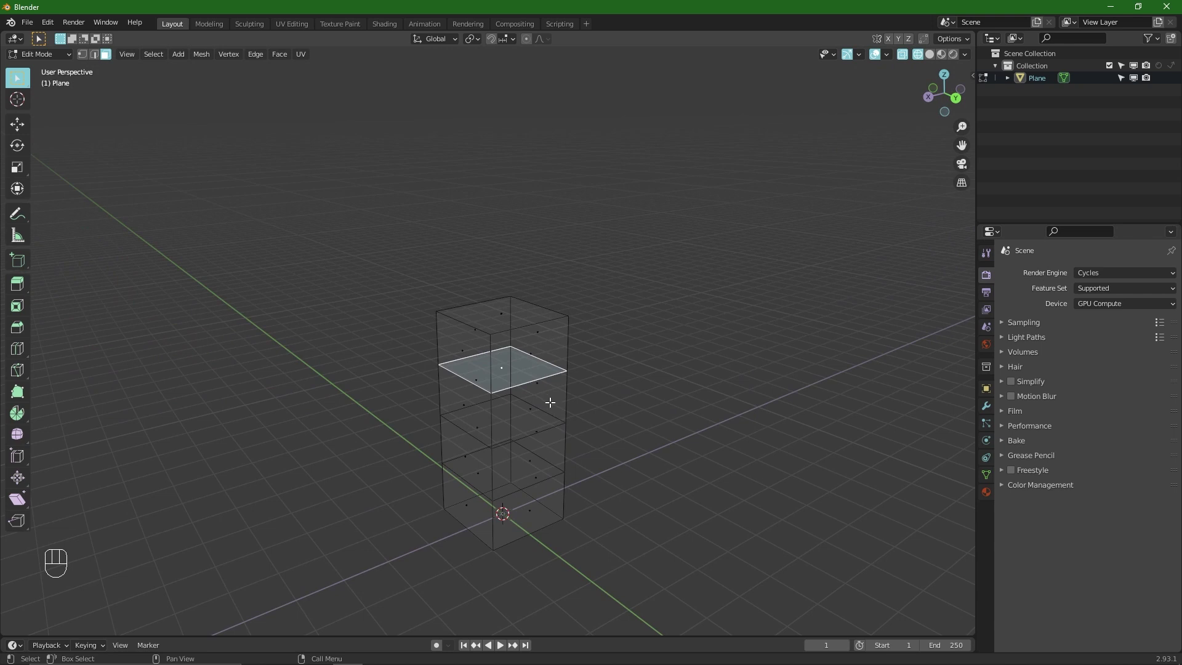
key(x)
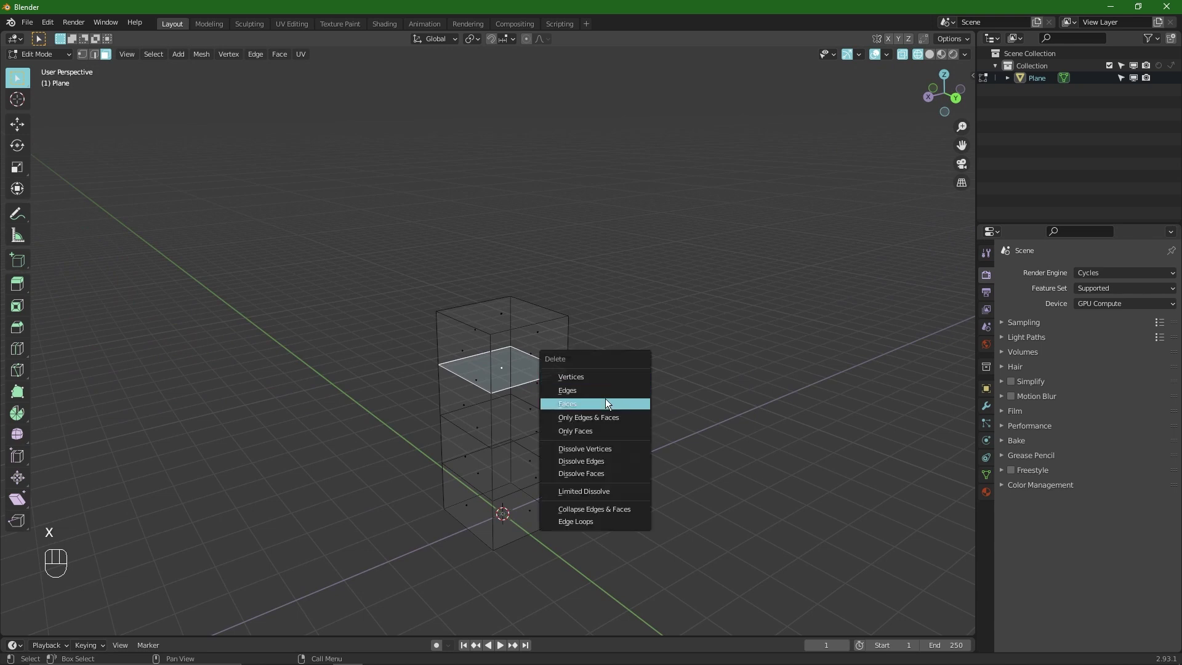
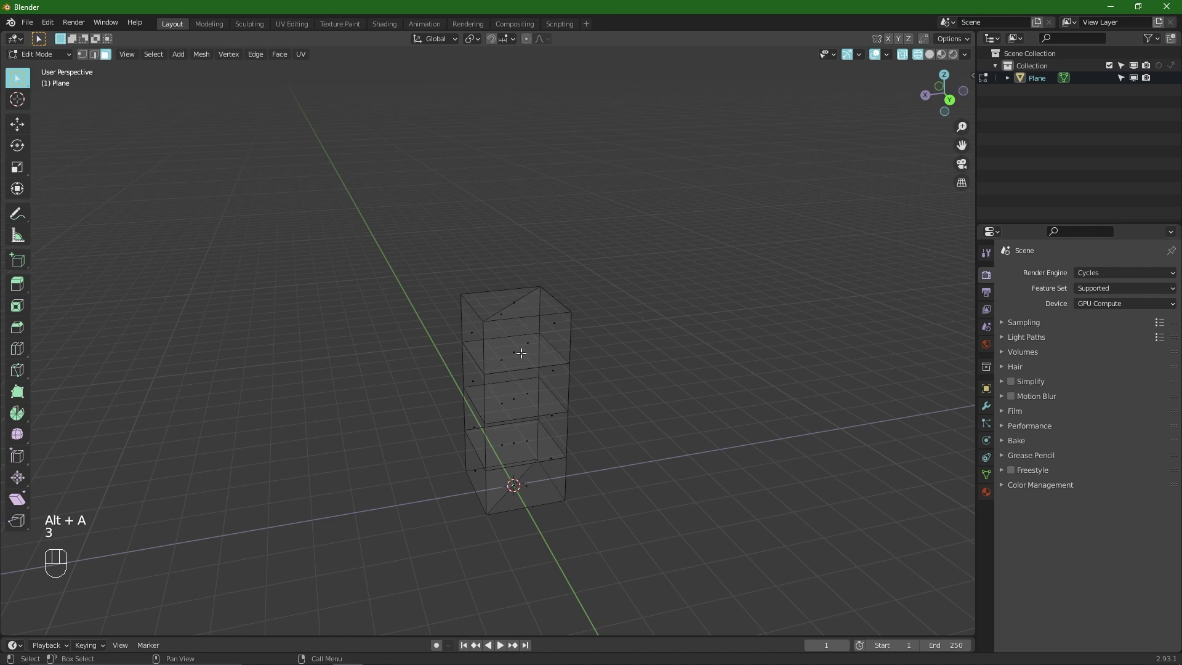
key(g)
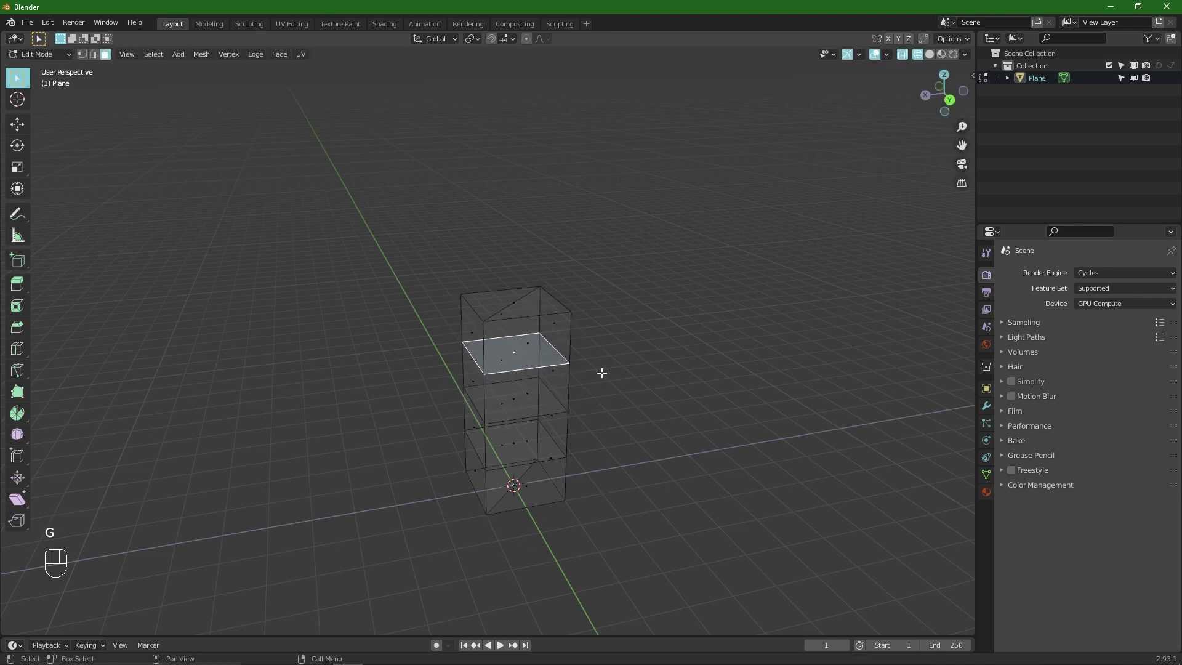
key(alt+a)
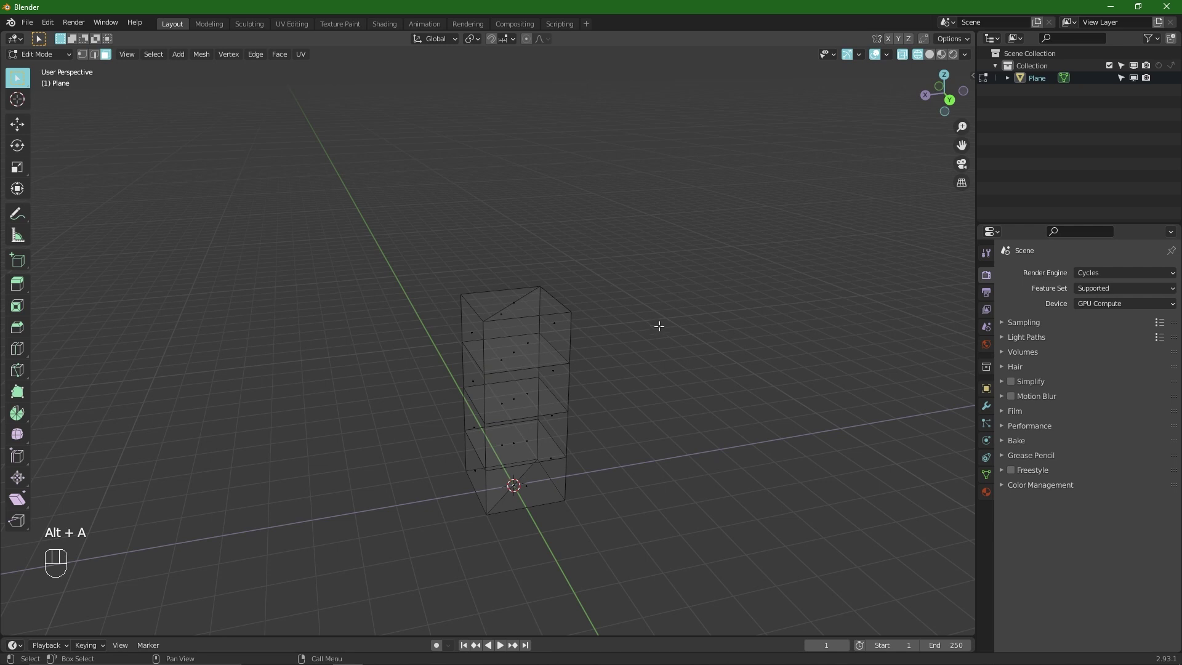
Bring up the selection options before leaving the column file
click(157, 61)
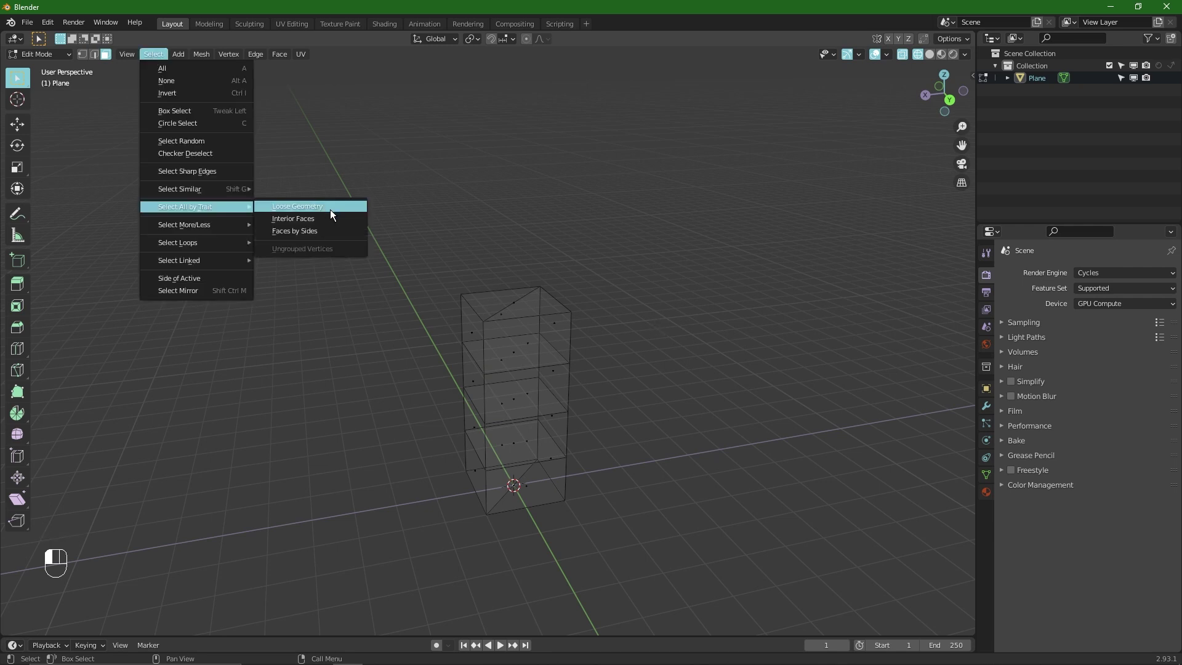
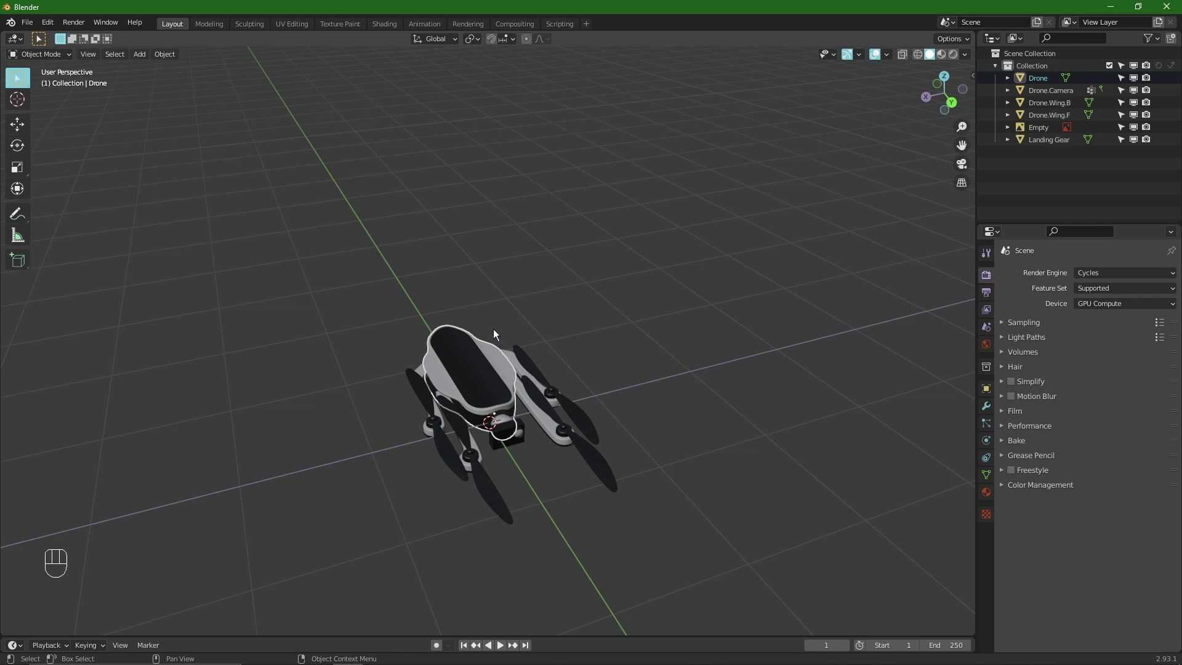
Check the Drone body's Item transform in the sidebar, then make Drone.Wing.B active
key(alt+a)
double_click(1014, 384)
double_click(1010, 385)
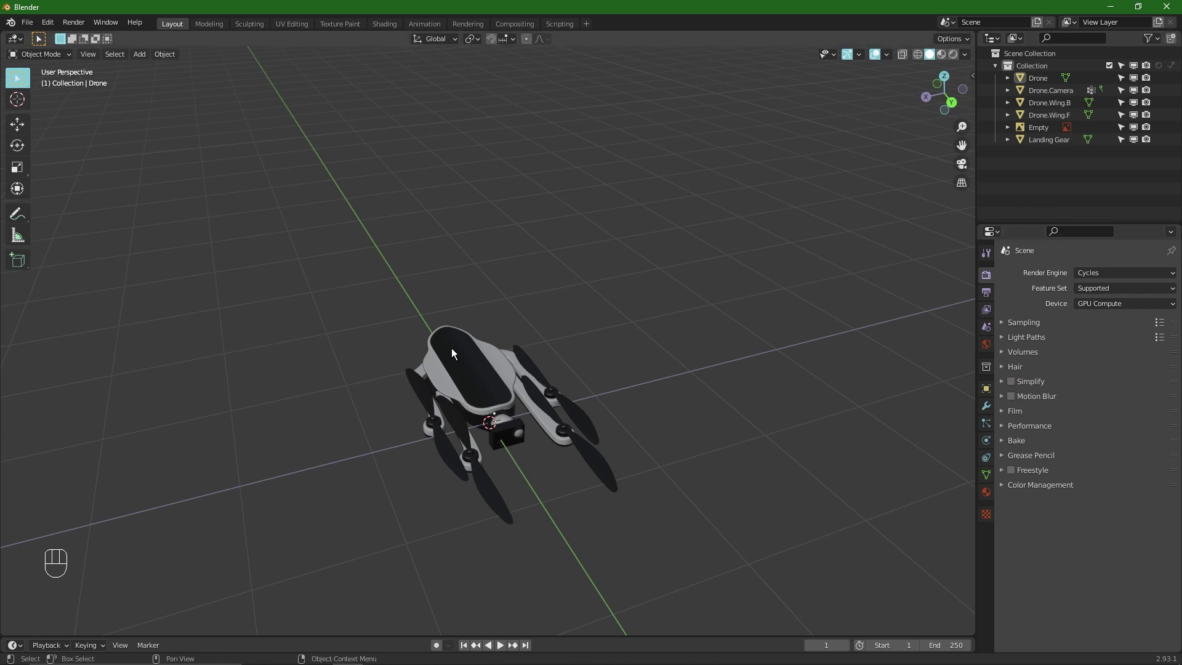
key(n)
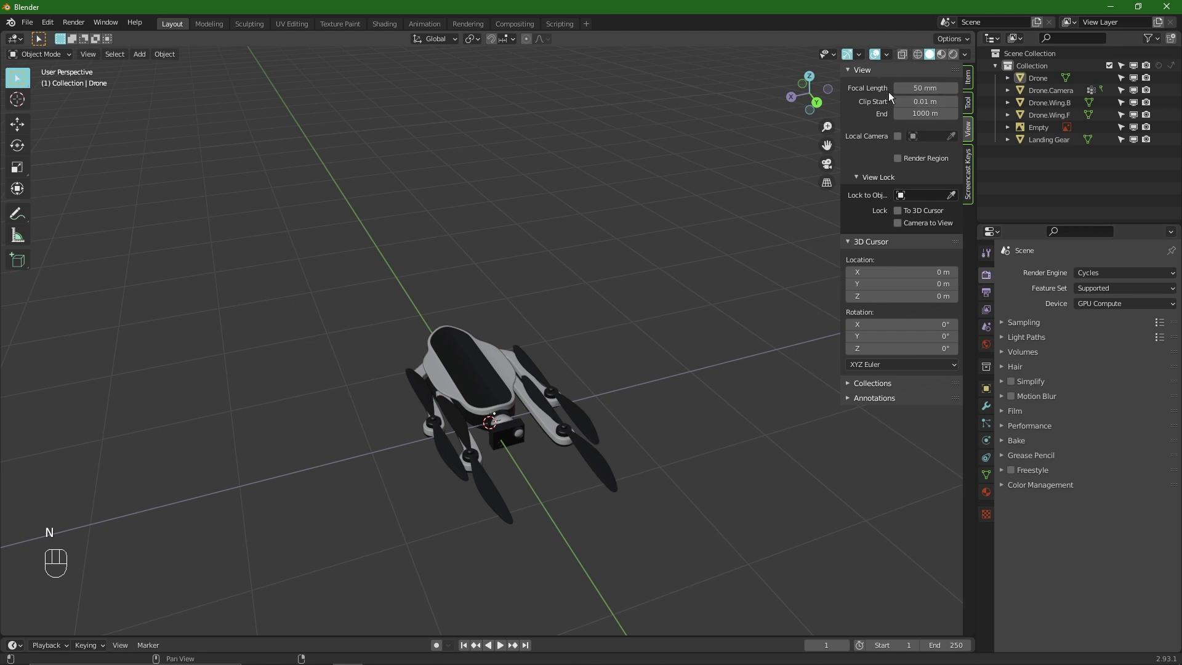
click(972, 85)
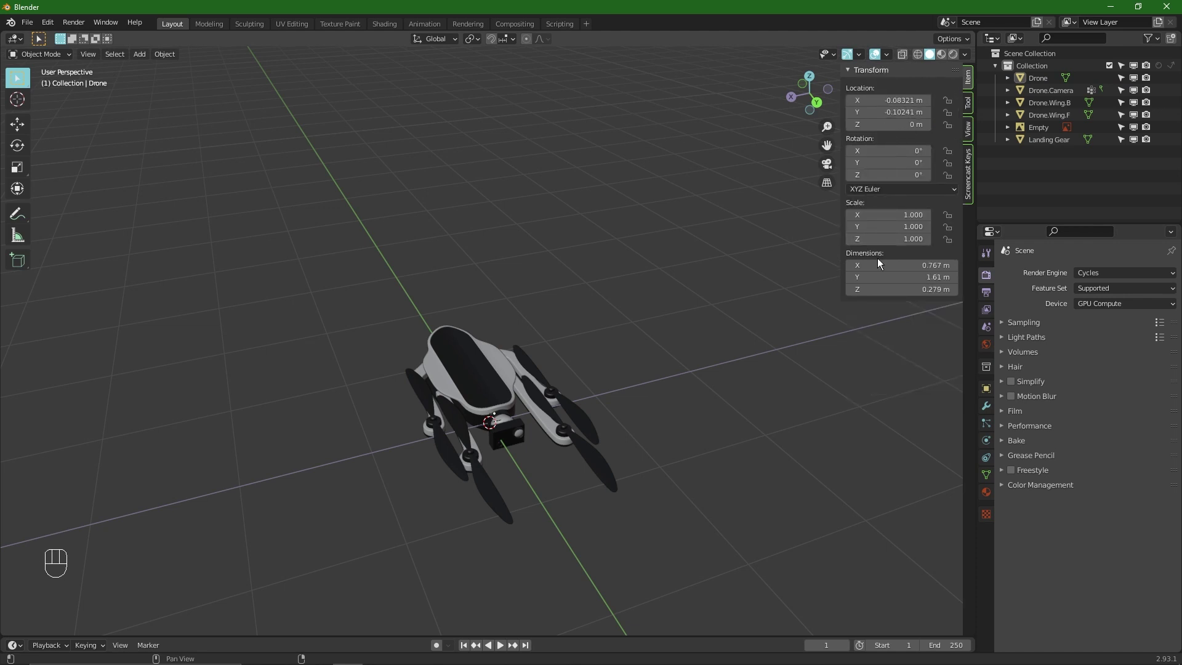
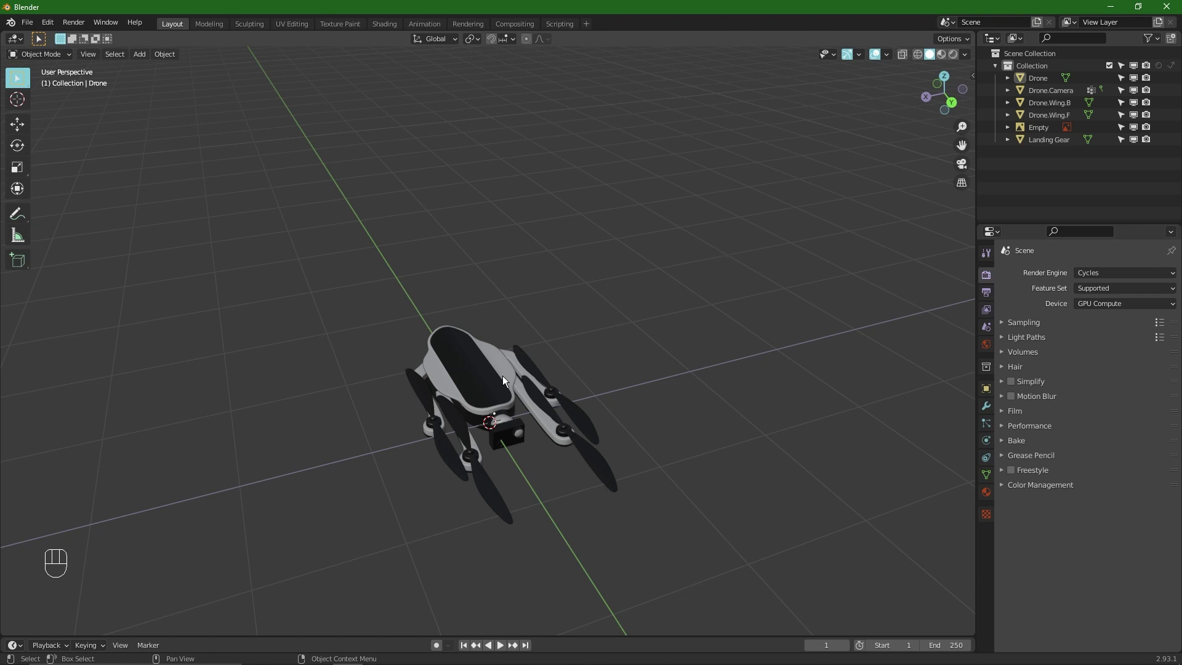
click(490, 372)
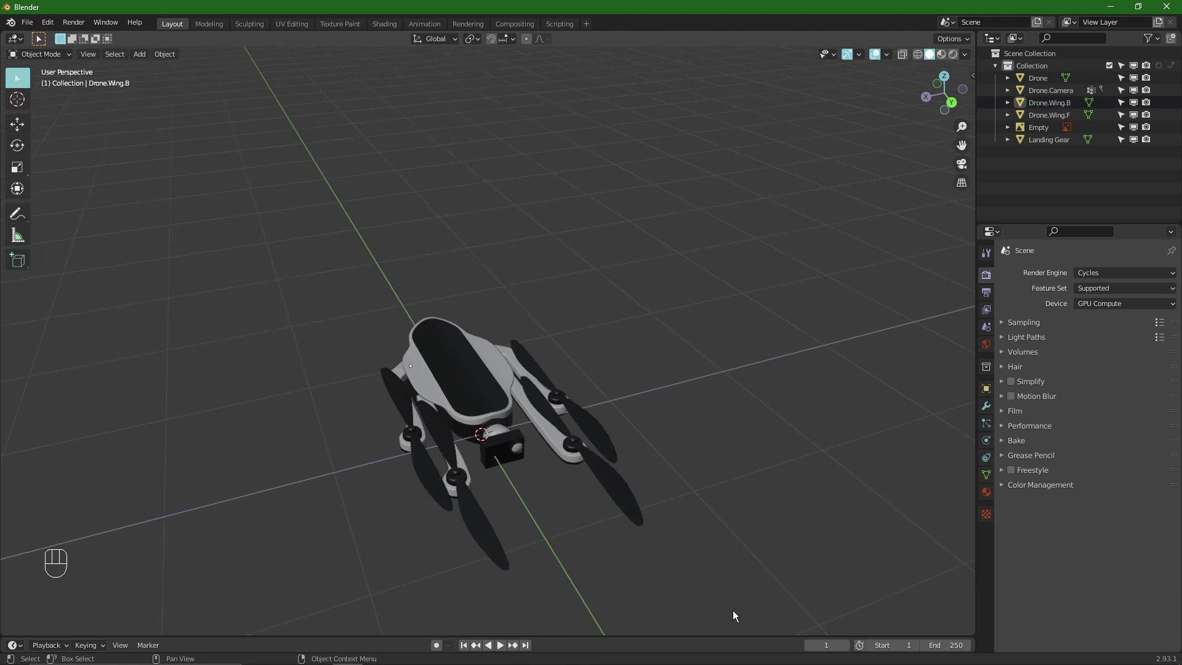
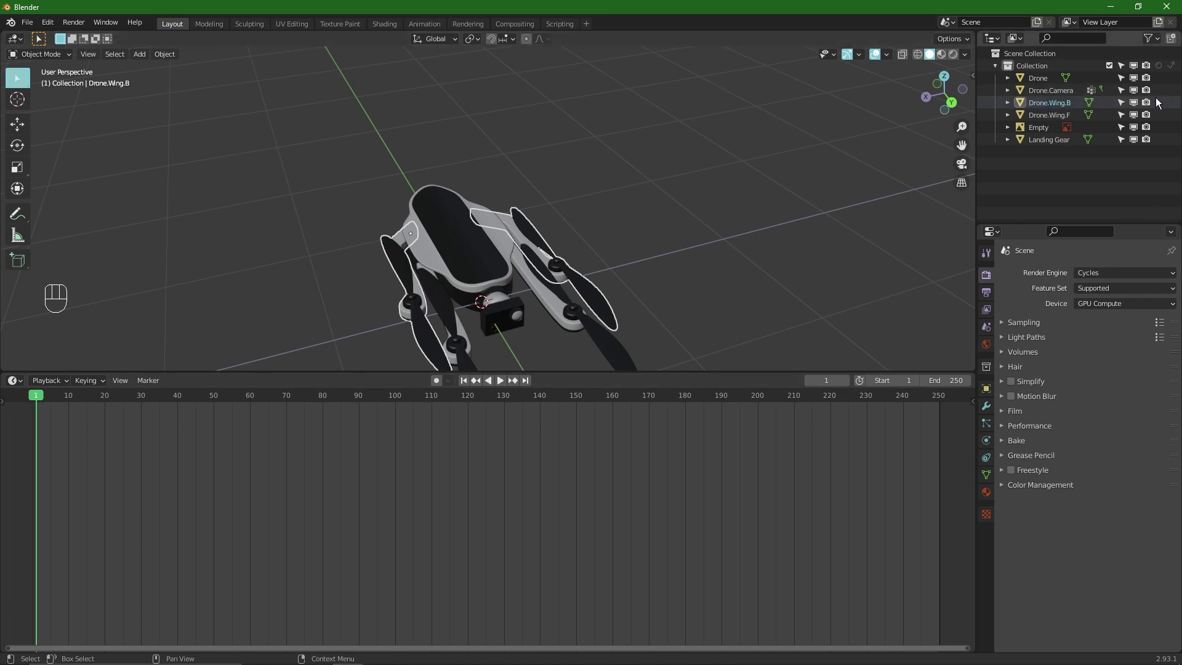
click(1135, 106)
key(i)
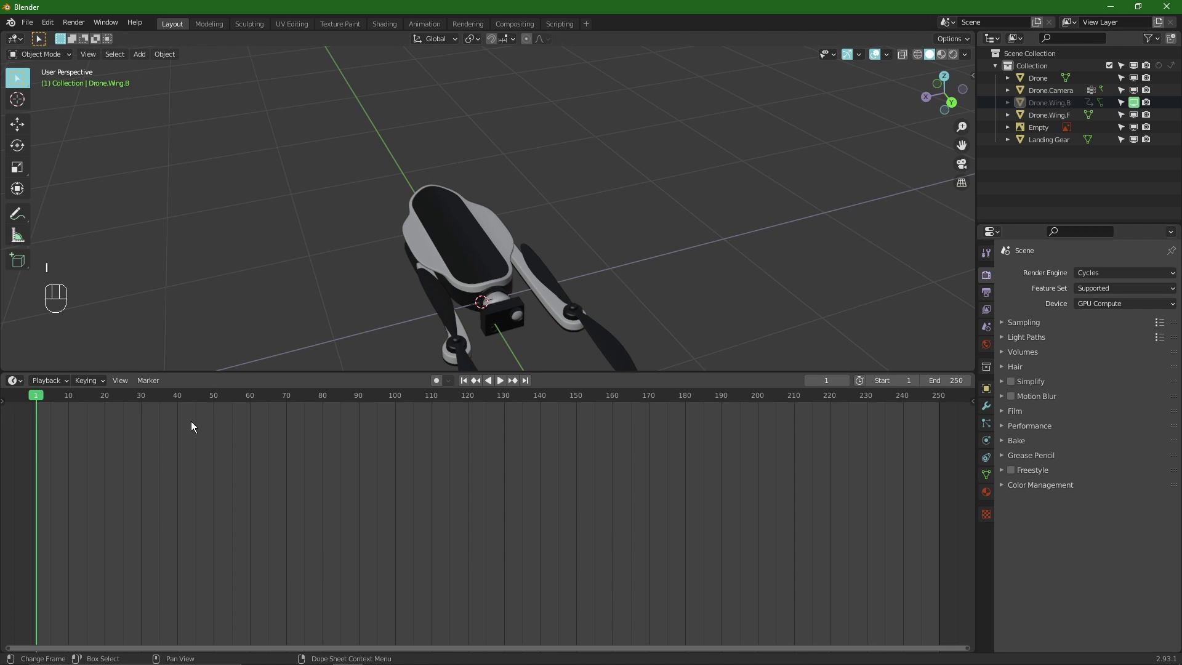
key(shift+Up)
key(shift+Up)
key(shift+Up)
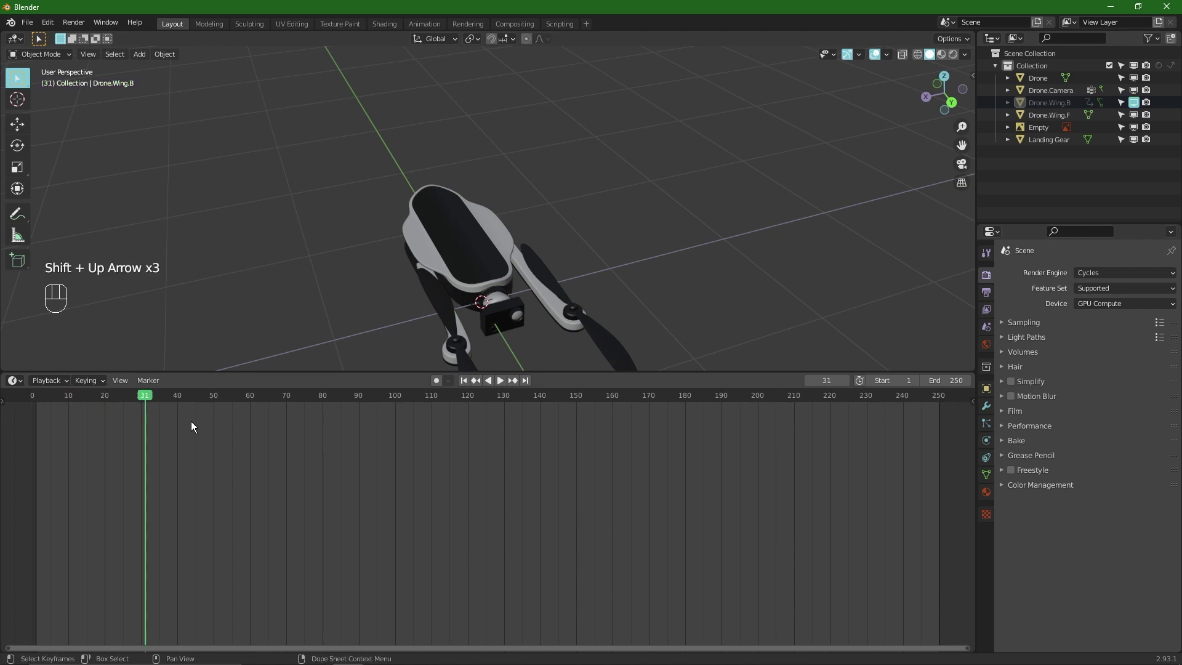
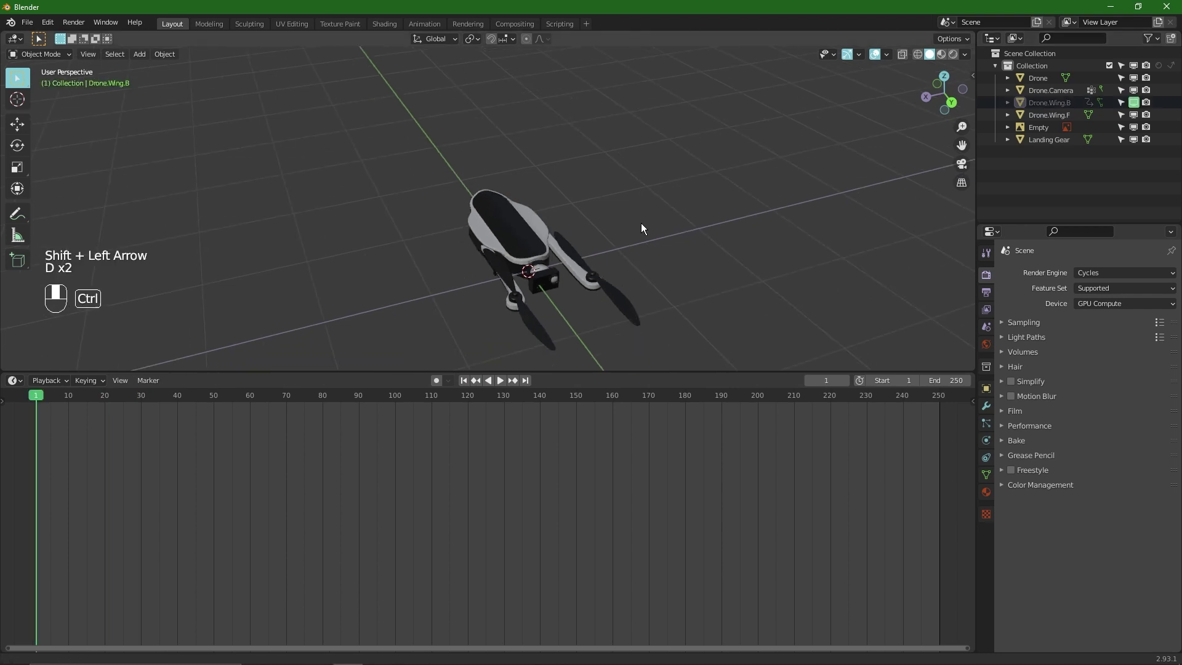
middle_click(640, 222)
key(space)
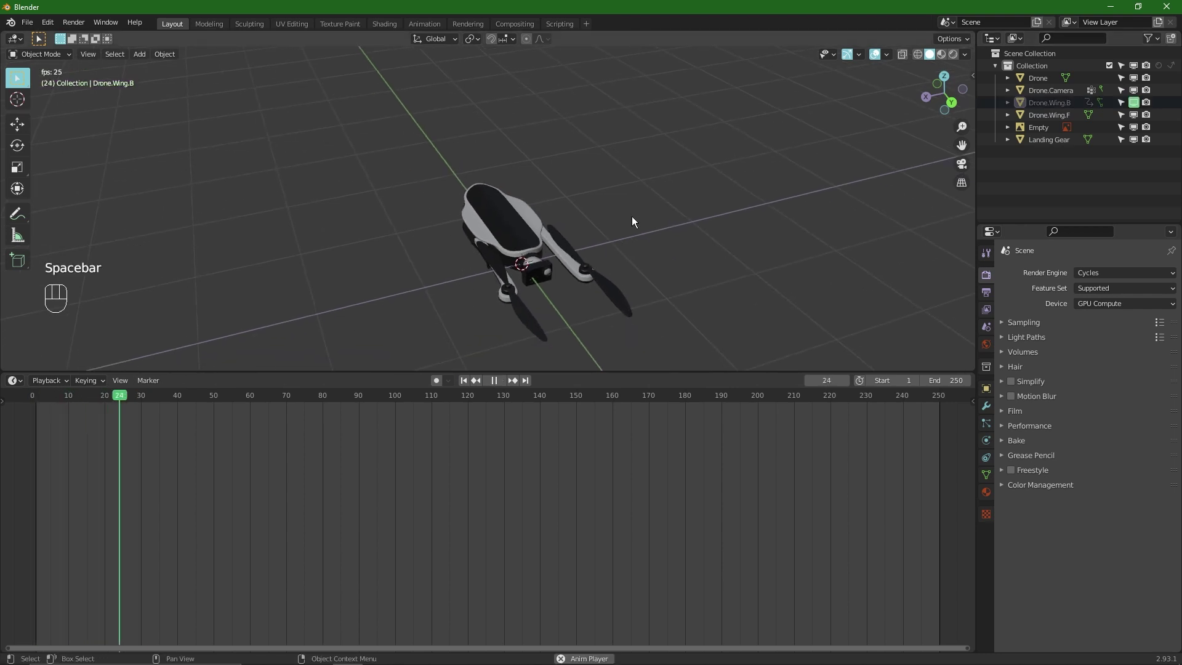
key(space)
key(shift+Left)
key(space)
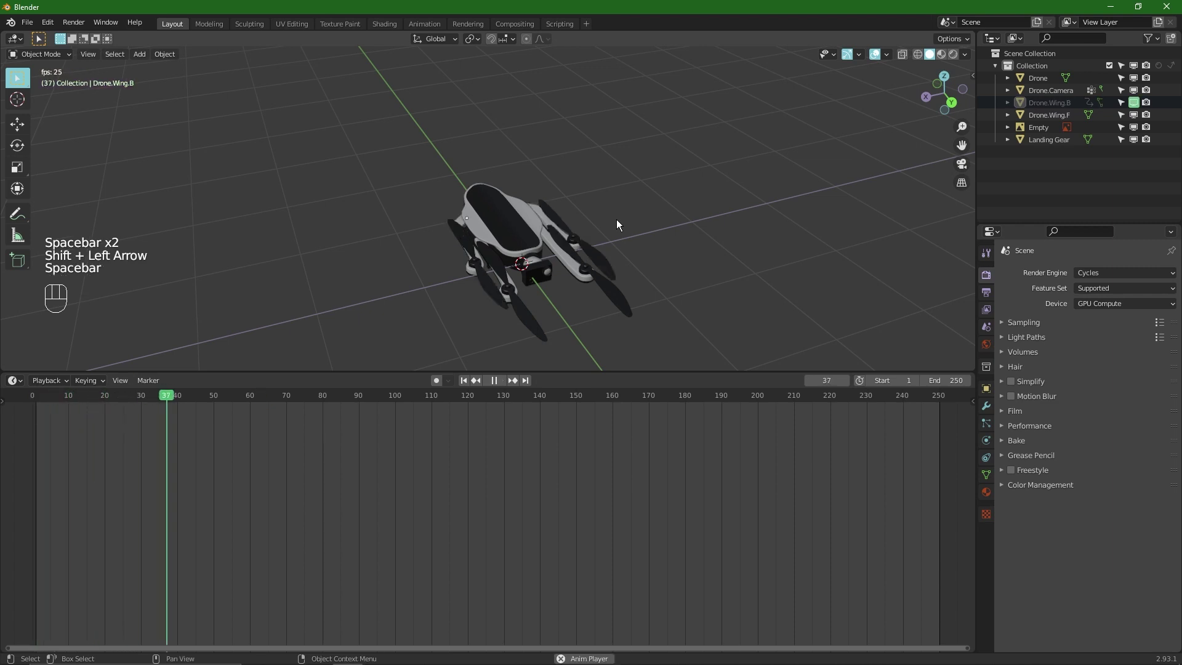
key(space)
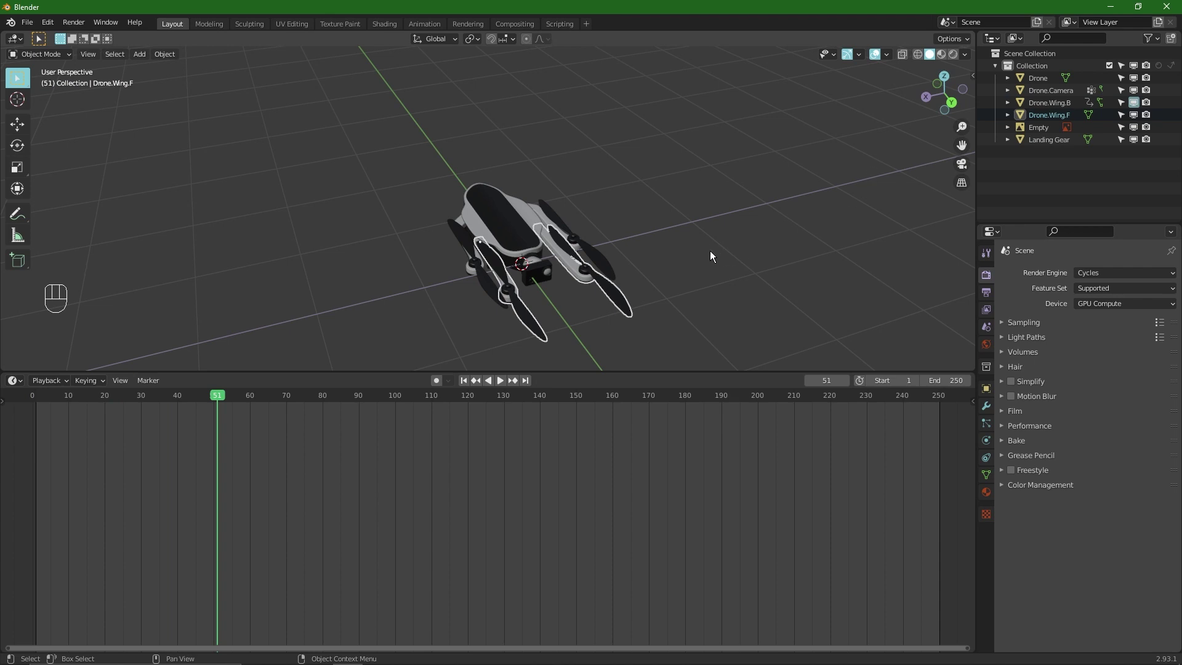
key(shift+Left)
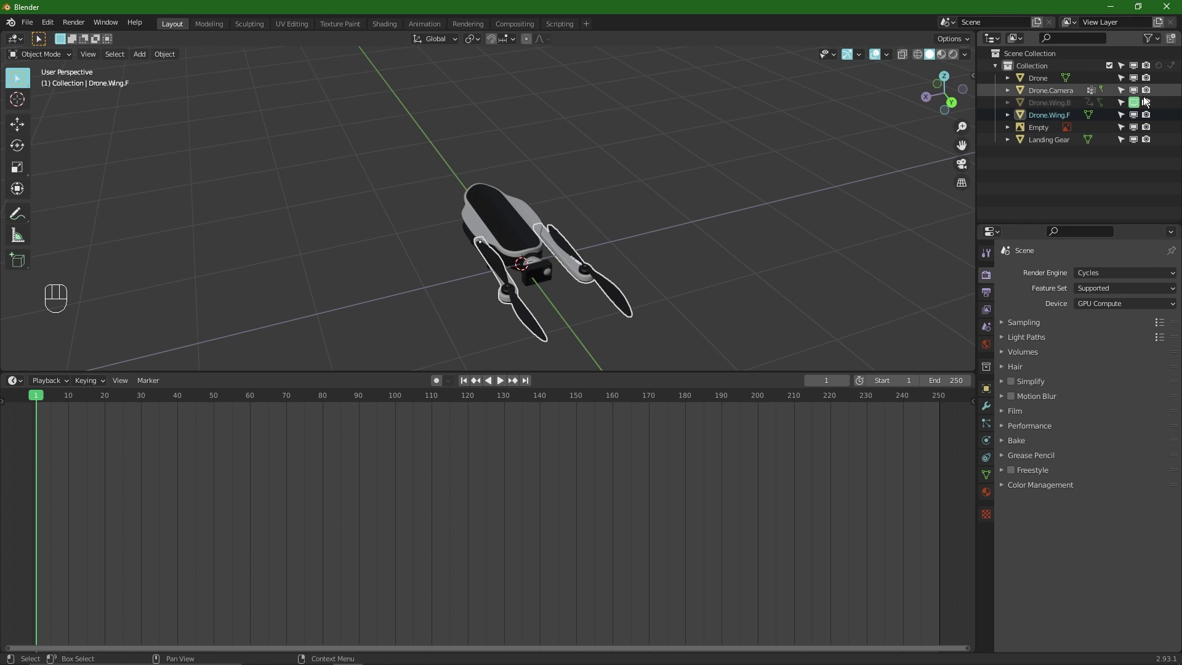
Look through a camera matching the current view and jump back to the first frame
click(1156, 103)
click(1155, 104)
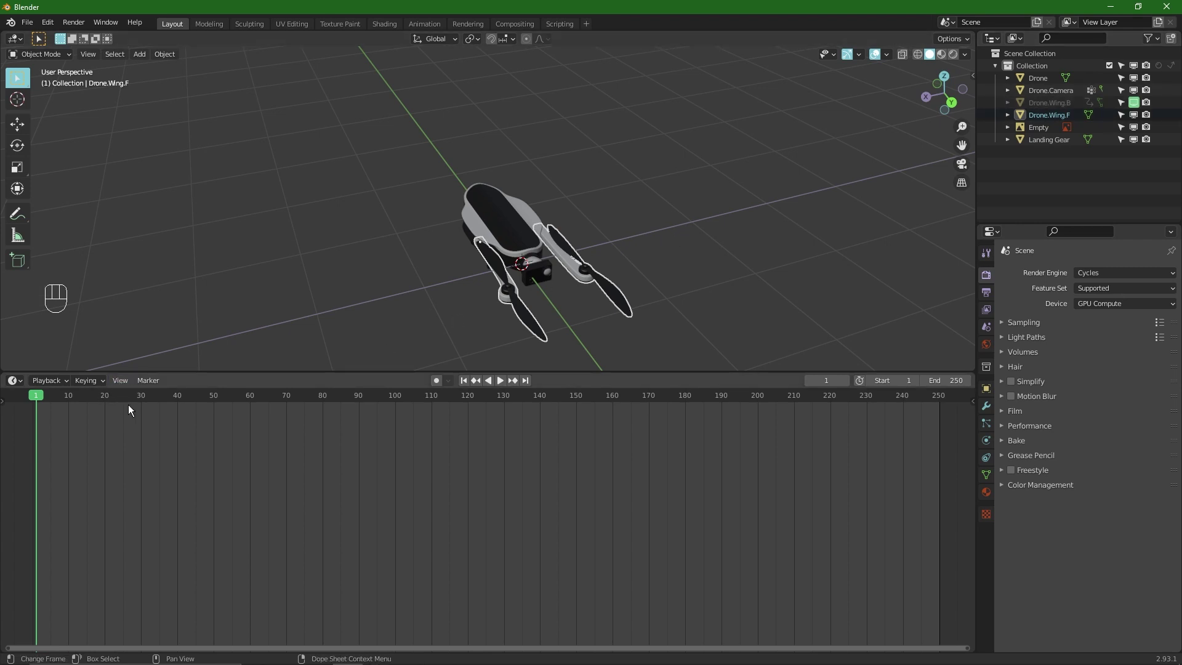
click(58, 400)
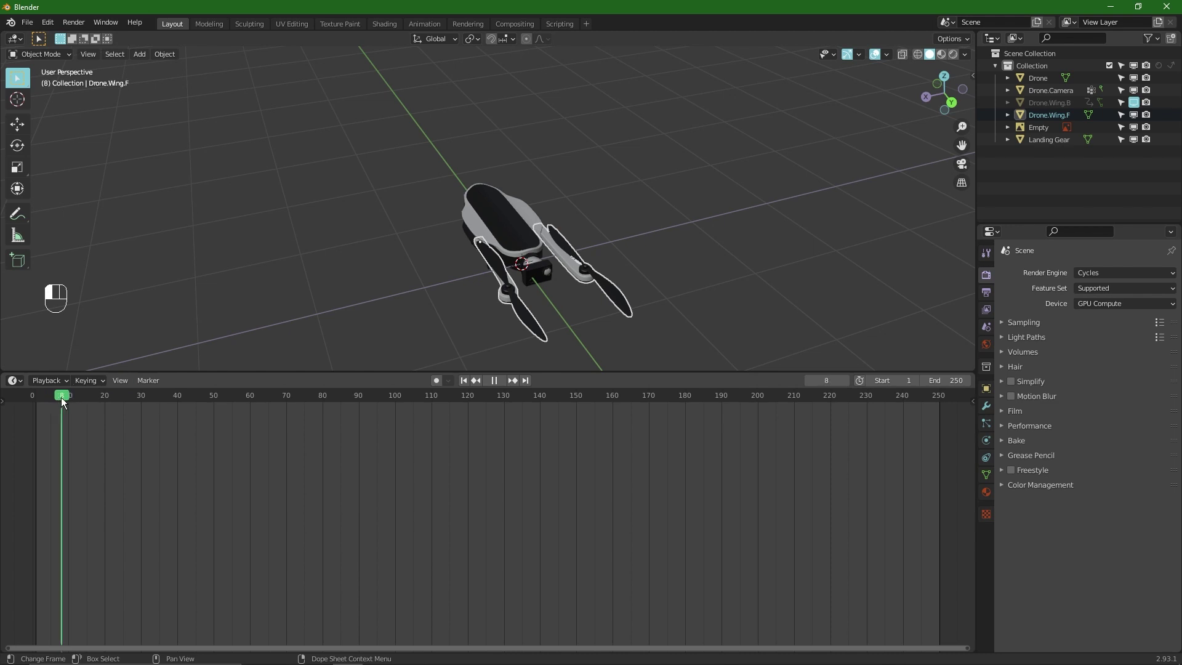
drag(157, 425, 254, 332)
key(F12)
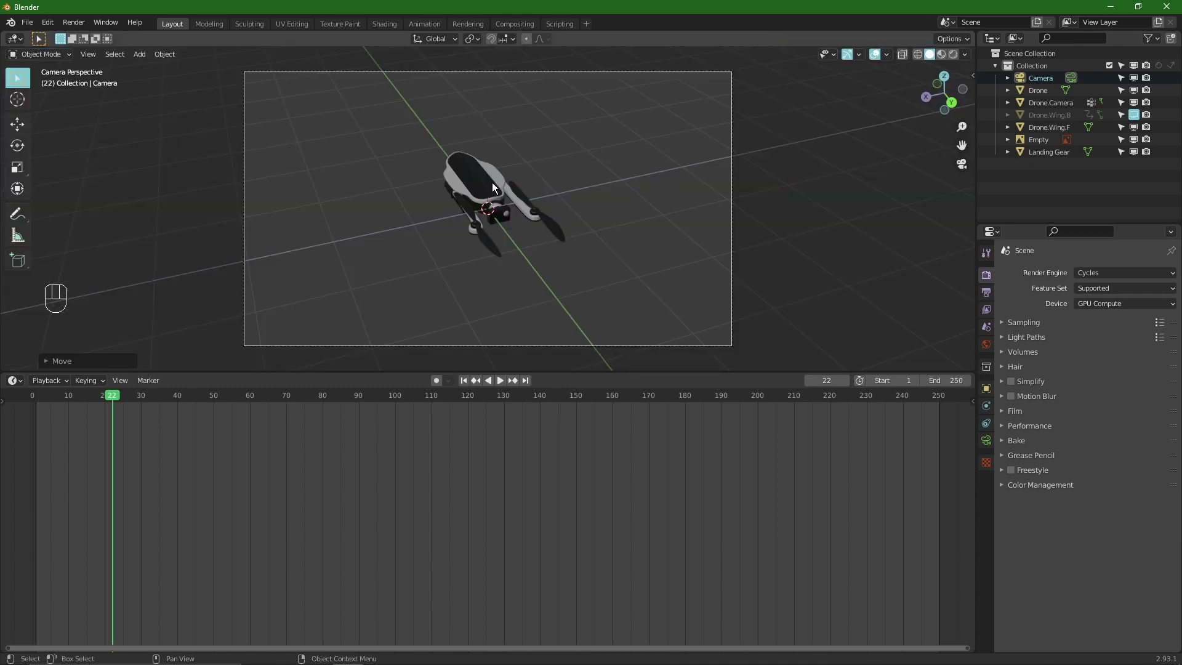
key(shift+Left)
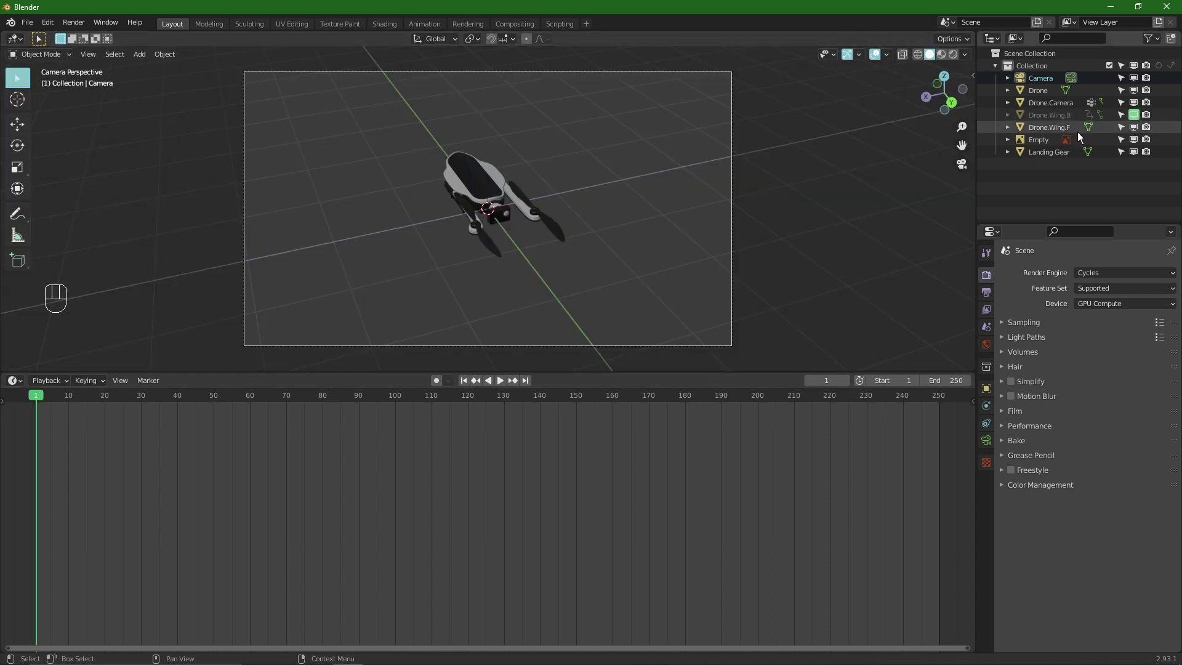
Toggle the rear wing pair's visibility, stop playback, and render frame 16 of the drone
click(1150, 117)
key(i)
key(shift+Up)
key(shift+Up)
key(shift+Up)
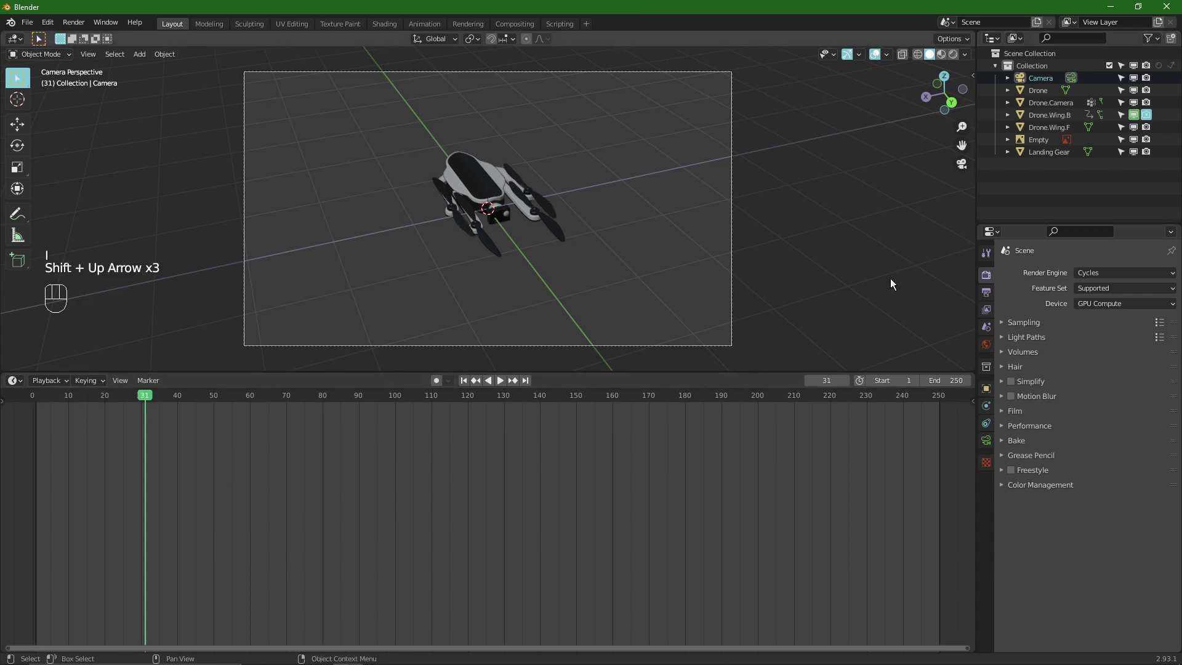
click(1148, 116)
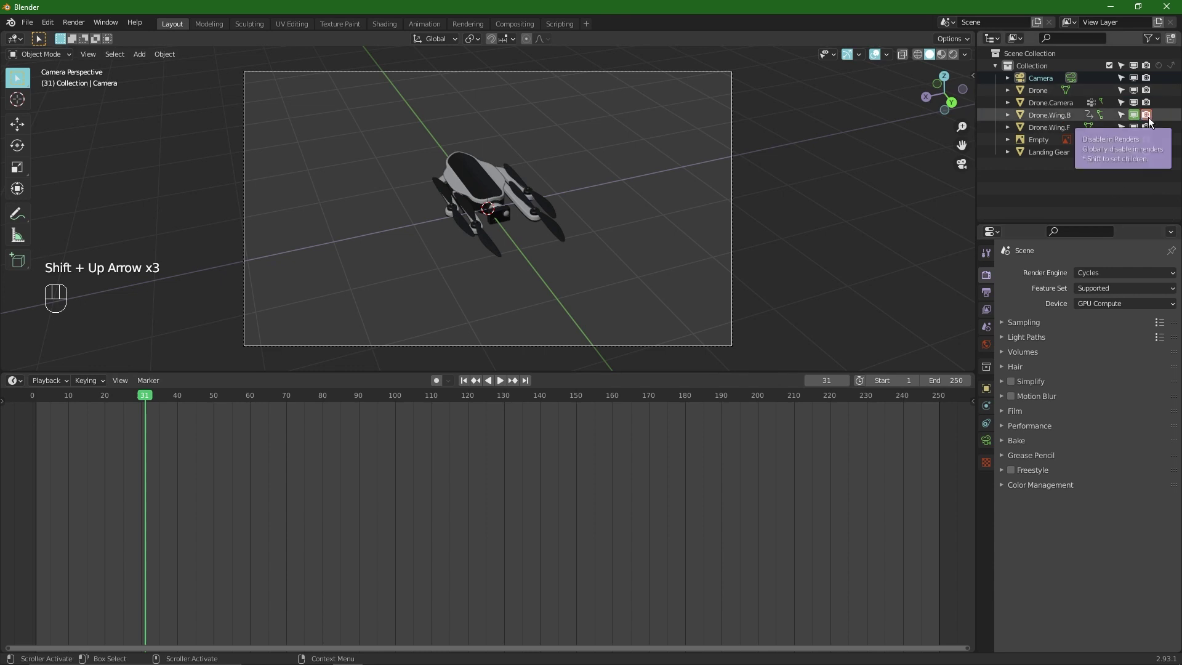
click(94, 395)
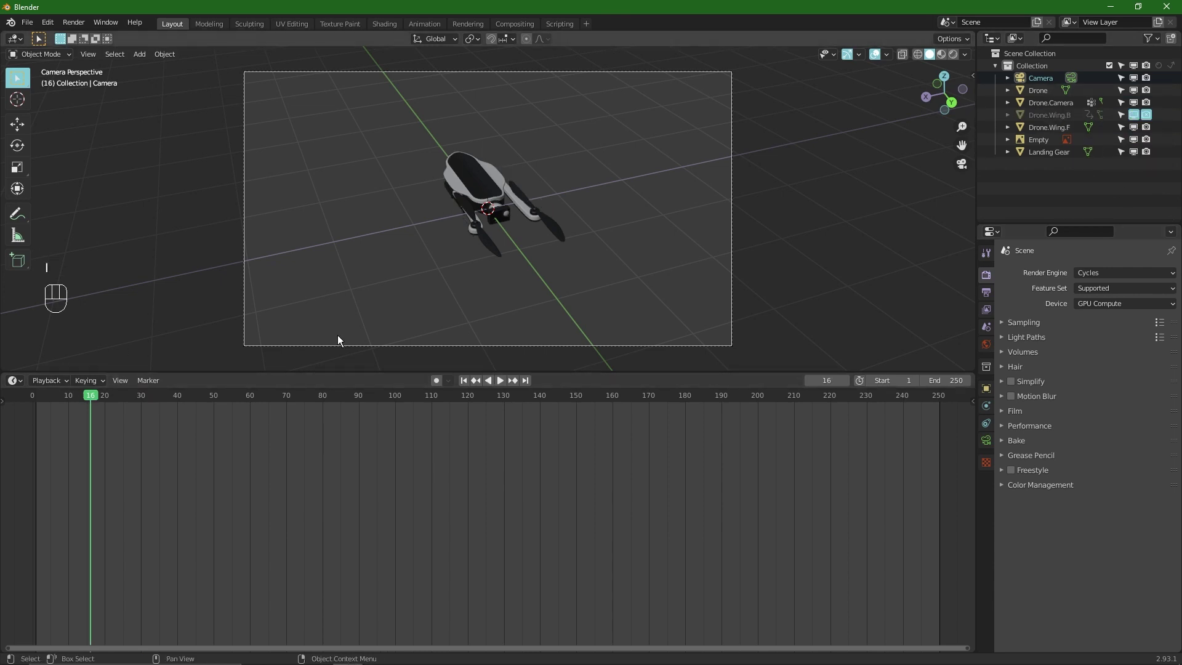
key(F12)
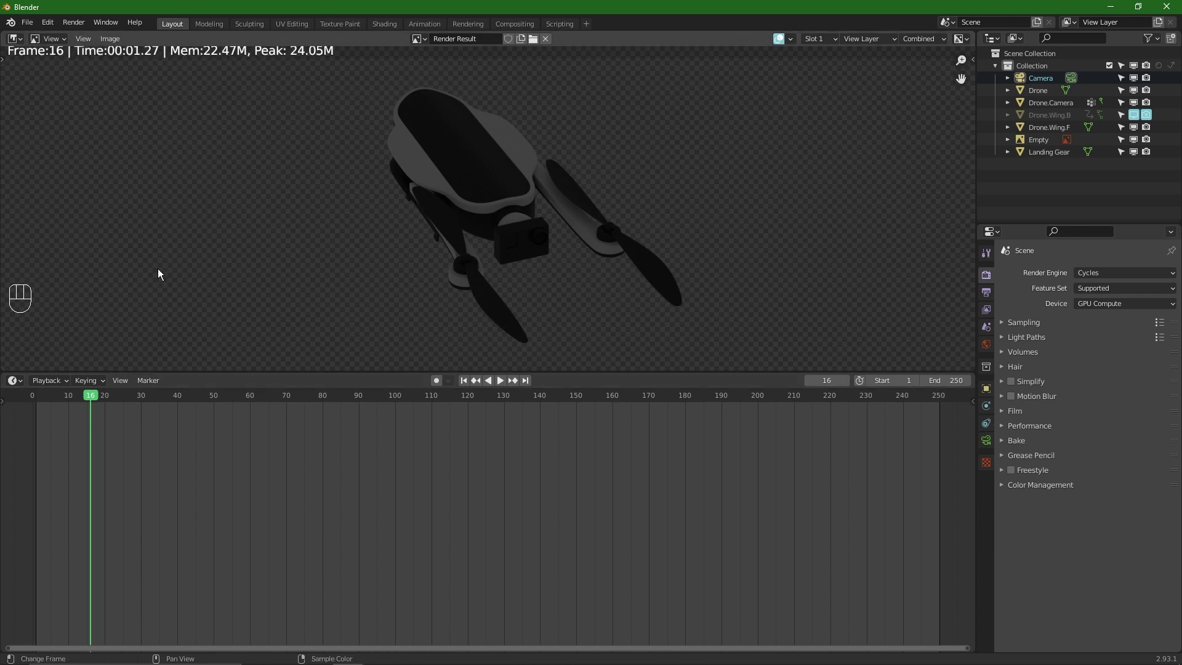
Close the render result and orbit the viewport around the whole drone
drag(71, 396, 222, 419)
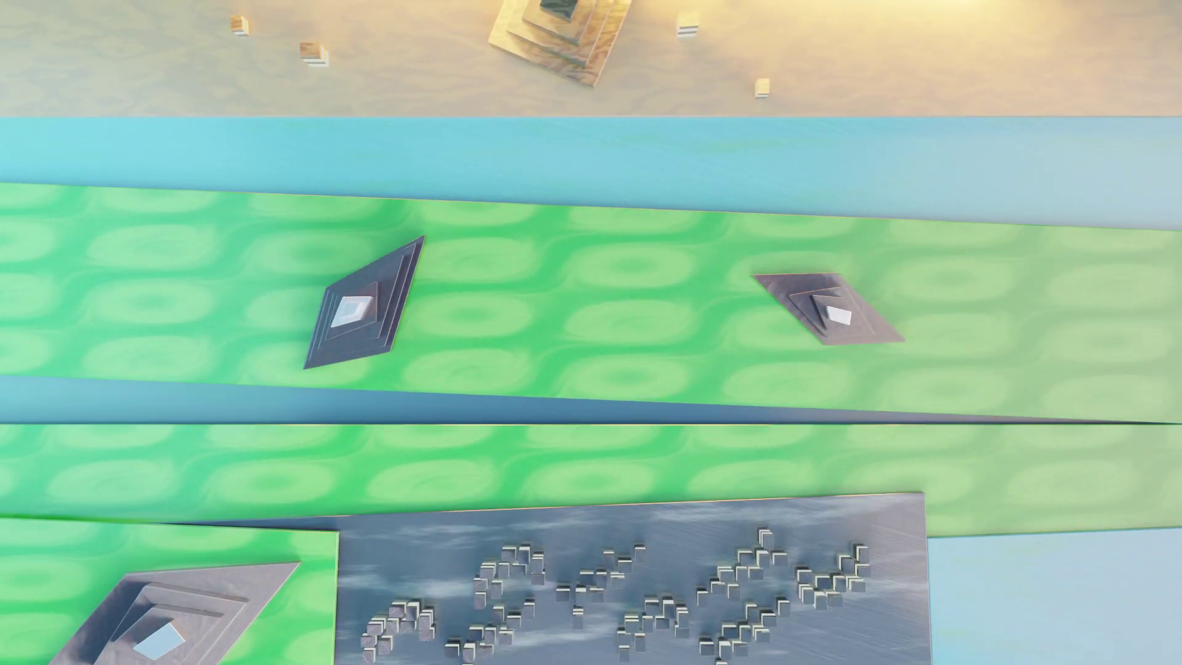
key(g)
drag(488, 135, 498, 166)
drag(489, 171, 495, 185)
drag(481, 176, 471, 148)
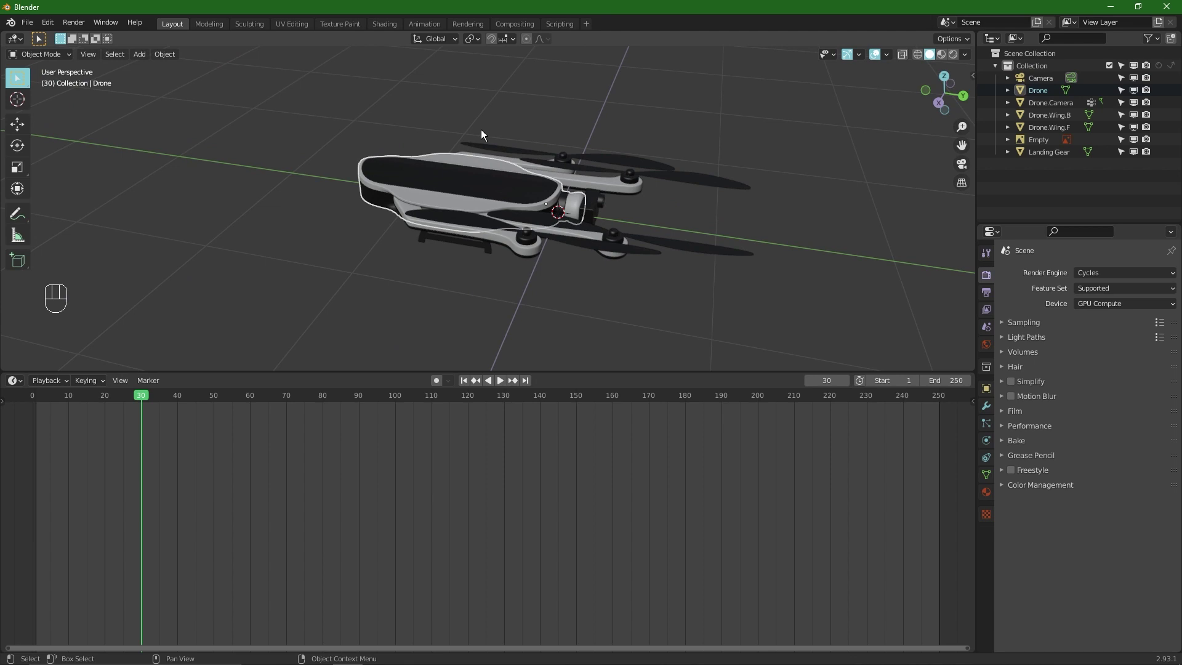
Raise the drone body to about 2.11 m on Z and keyframe its location at frame 1
key(n)
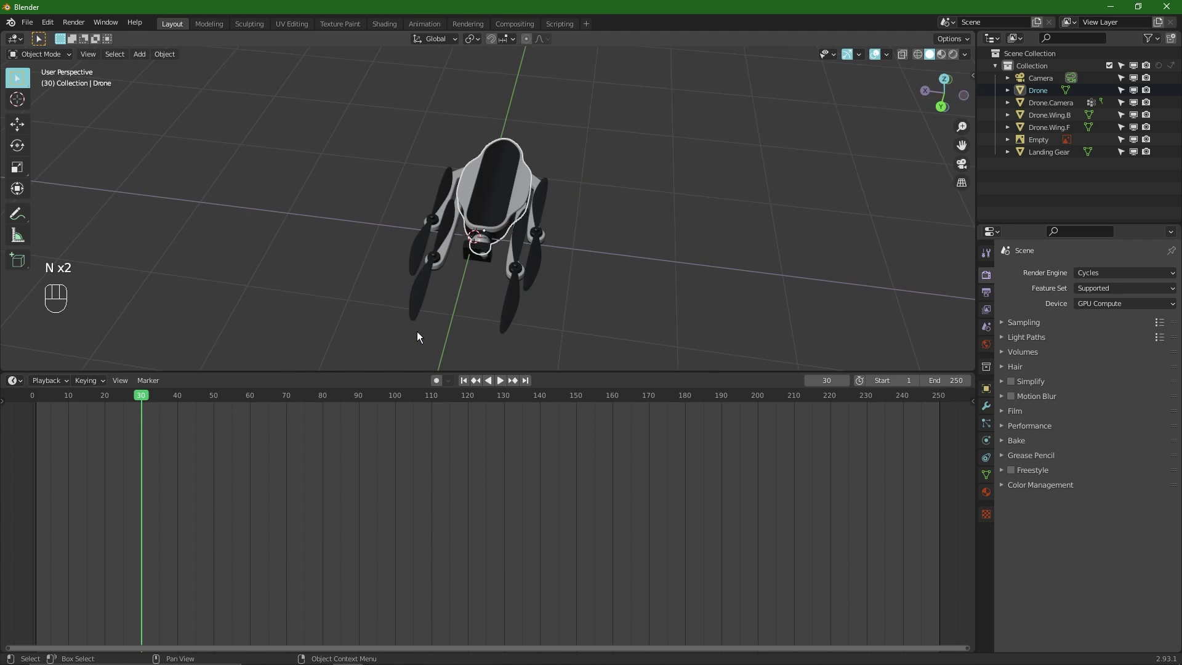
key(shift+Left)
middle_click(524, 242)
key(n)
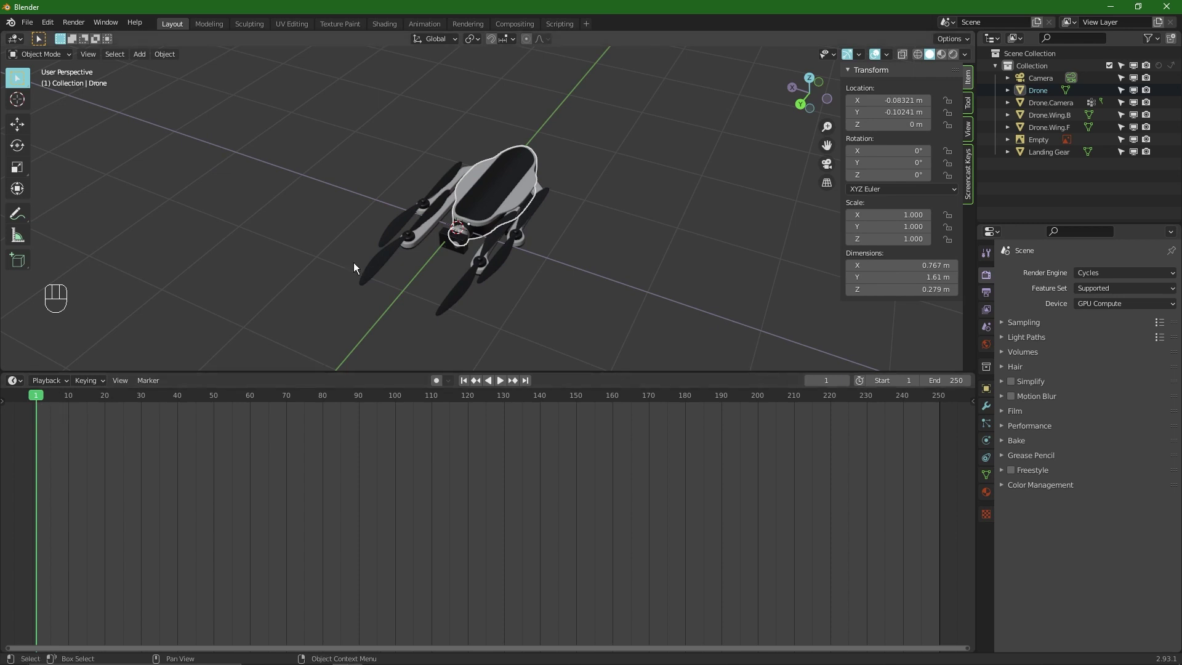
key(g)
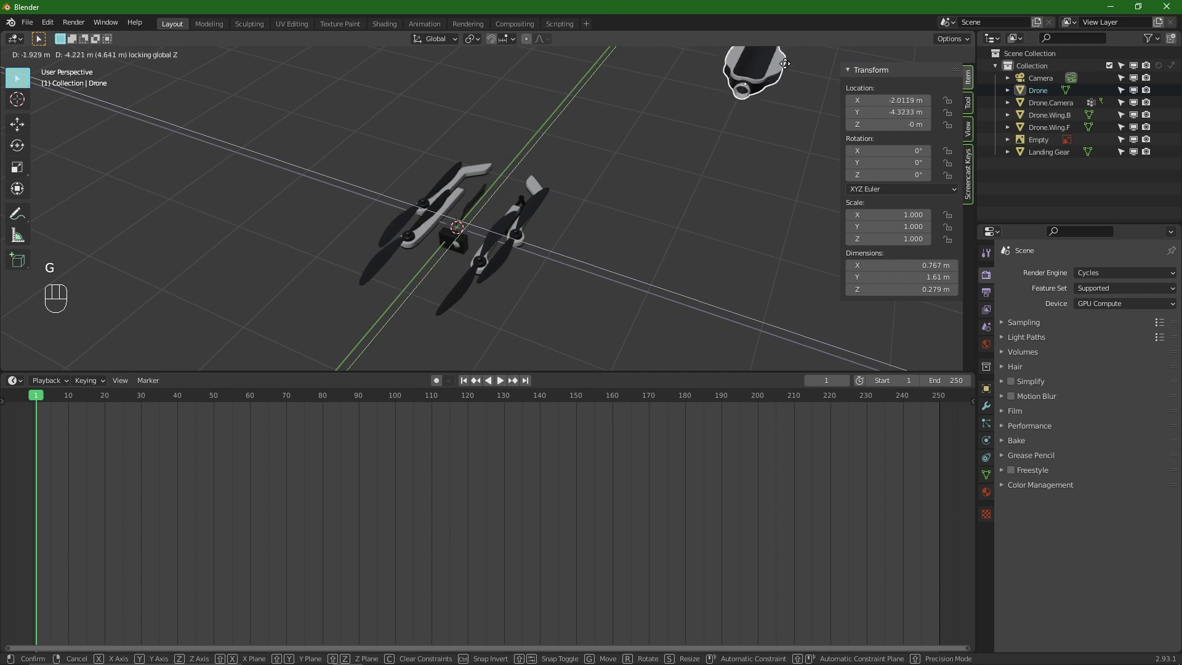
key(KP_0)
key(g)
key(ctrl+z)
key(g)
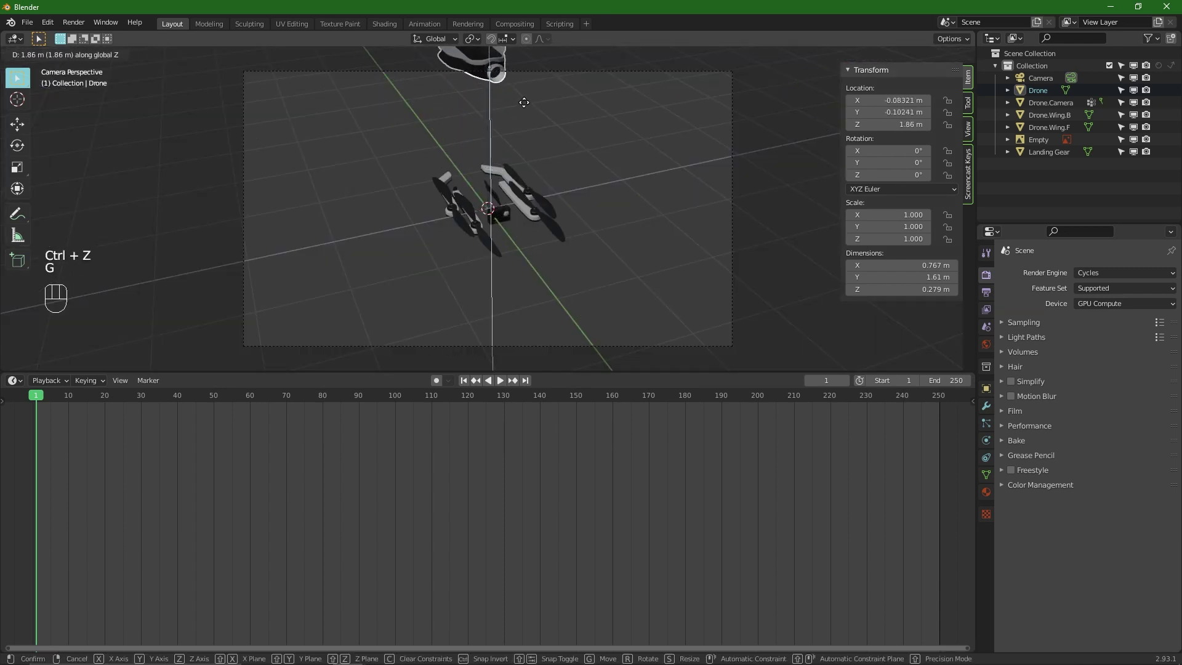
key(i)
At frame 31, lower the drone body down onto the wings and landing gear
key(shift+Up)
key(shift+Up)
key(shift+Up)
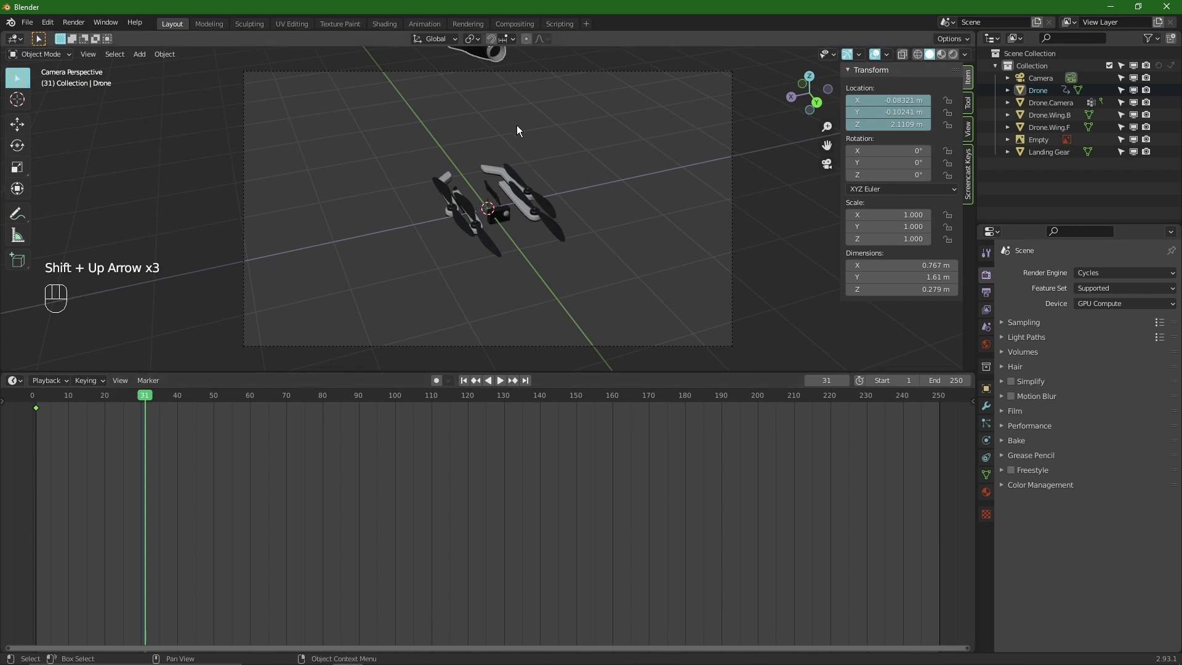
key(g)
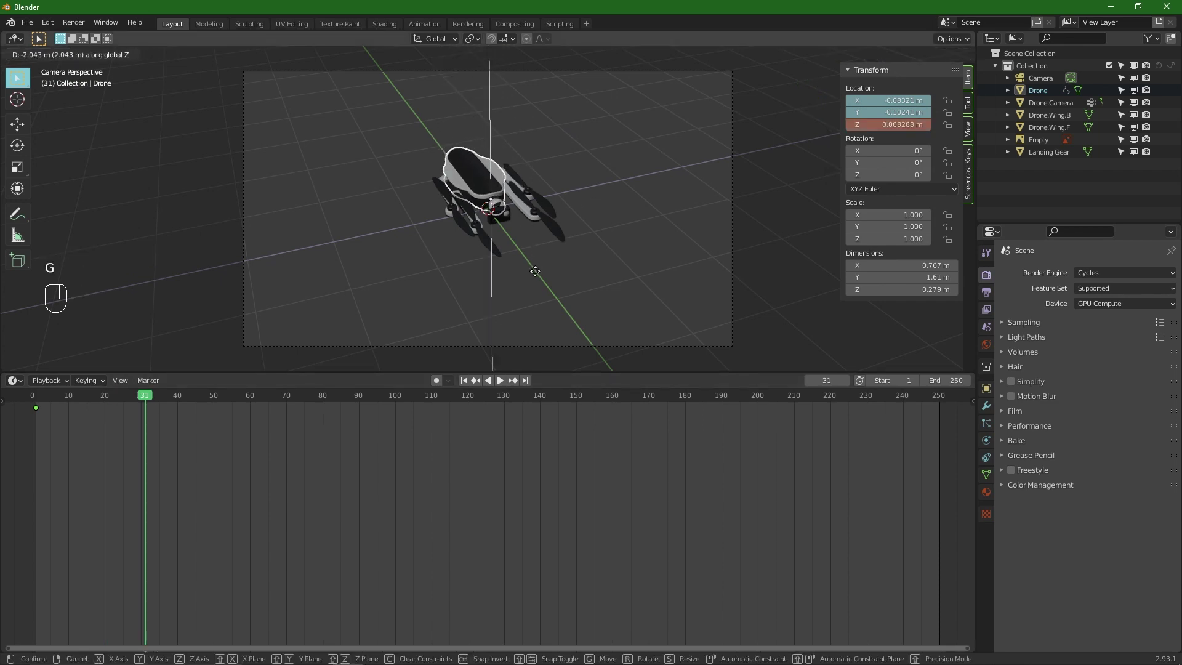
drag(503, 187, 496, 158)
drag(532, 213, 568, 197)
drag(574, 179, 572, 161)
key(g)
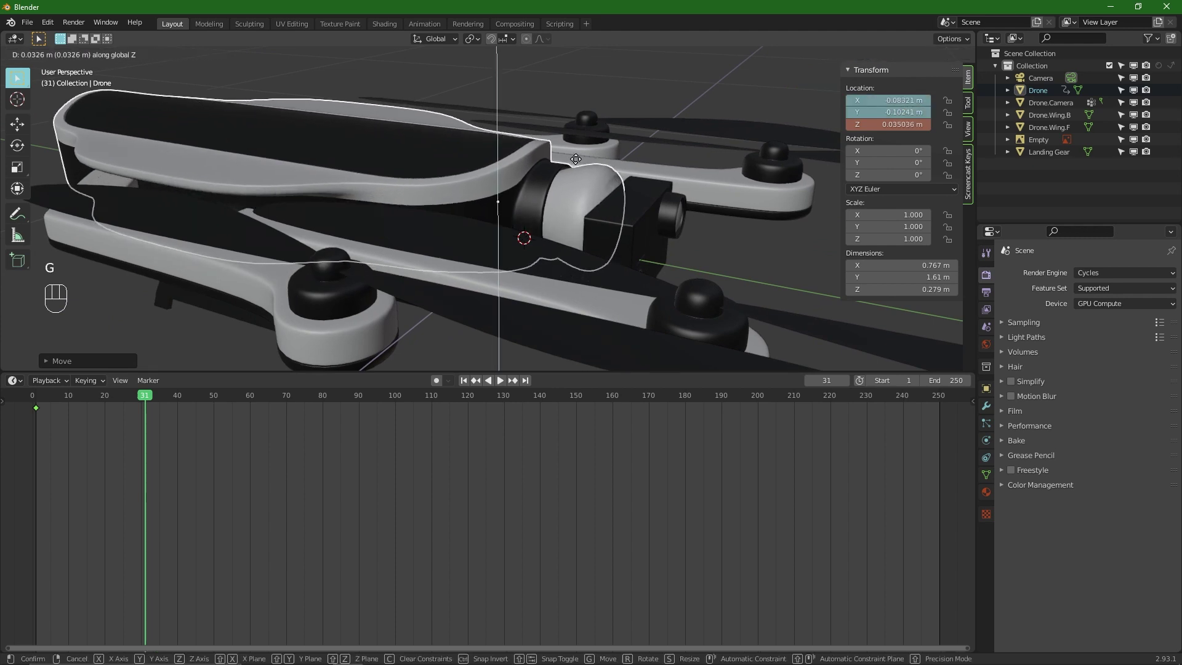
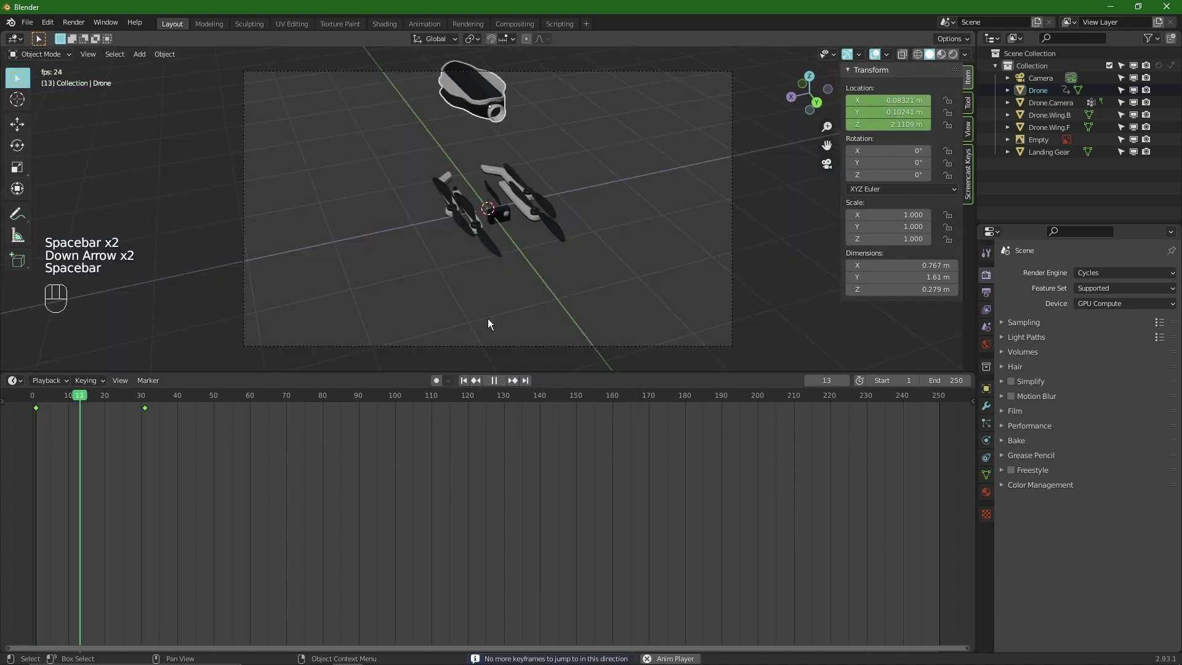
Play back, undo the moves so the drone sits at 0 m on frame 1, and bring up the apply-transform options
key(space)
middle_click(451, 193)
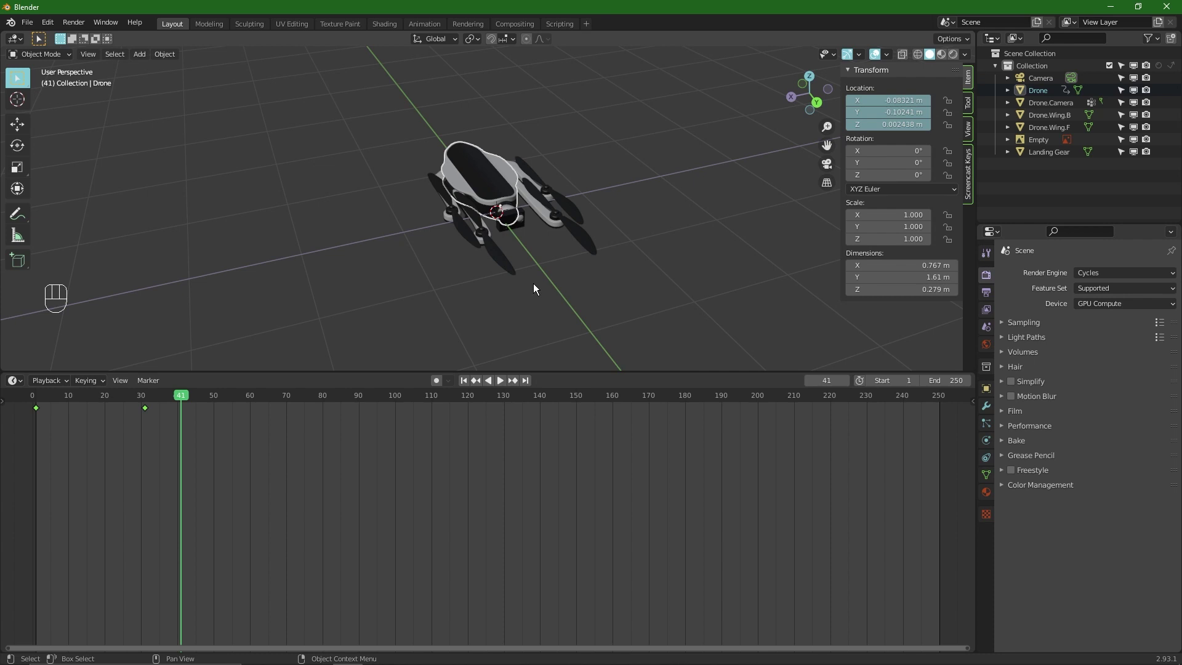
drag(529, 255, 555, 244)
key(Down)
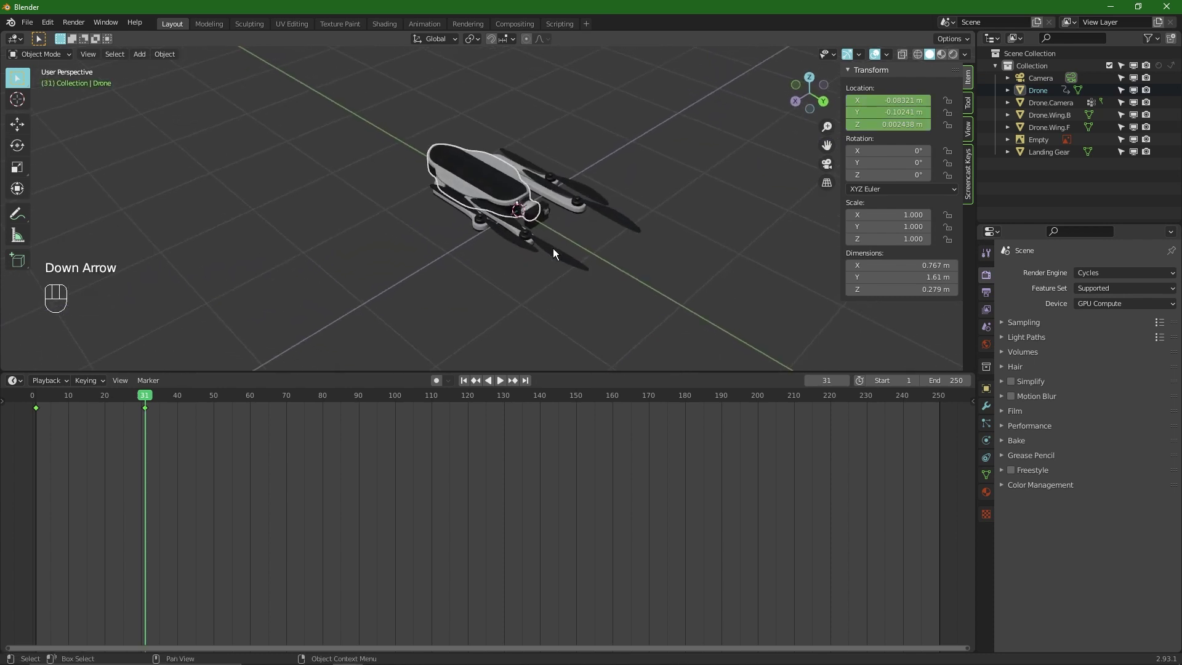
key(Down)
key(ctrl+z)
key(ctrl+z)
key(ctrl+z)
key(ctrl+z)
key(ctrl+z)
key(KP_0)
key(ctrl+z)
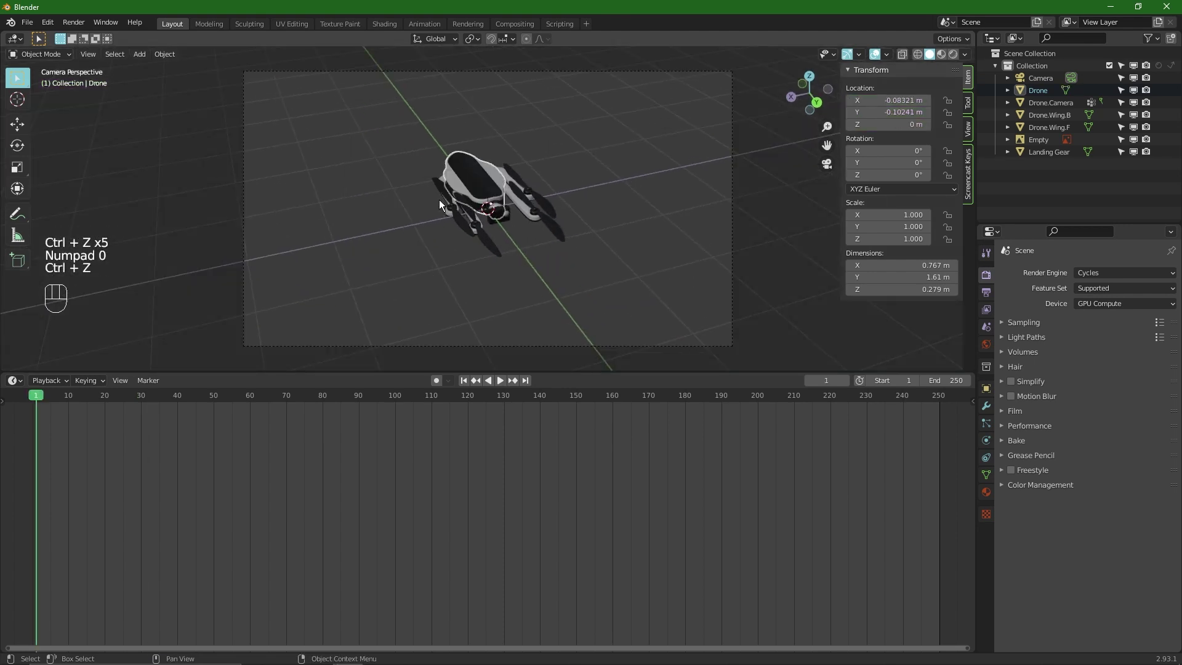
key(alt+a)
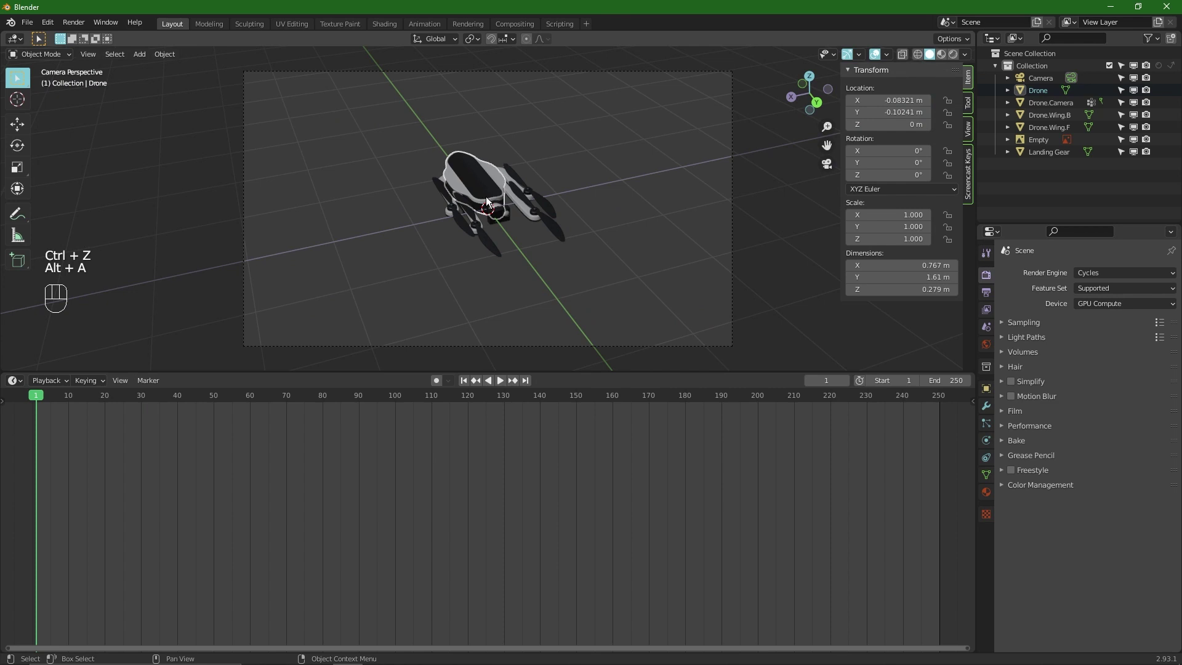
drag(474, 177, 469, 160)
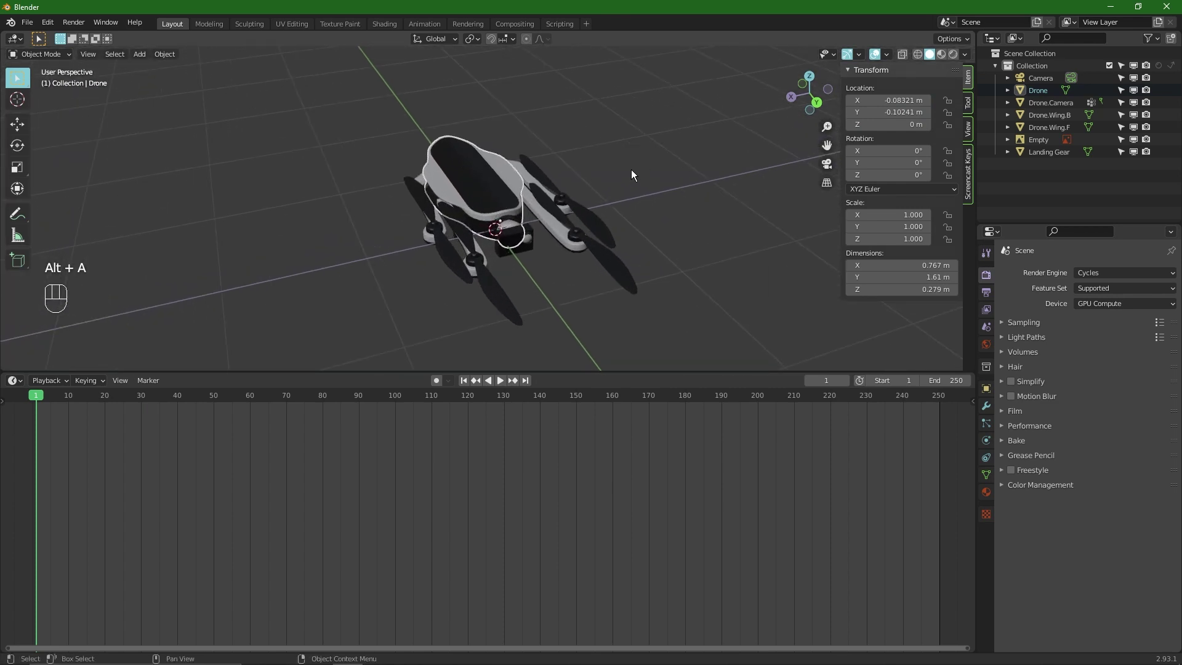
Apply the drone's location, inspect the camera mount, then undo the apply
key(i)
key(ctrl+a)
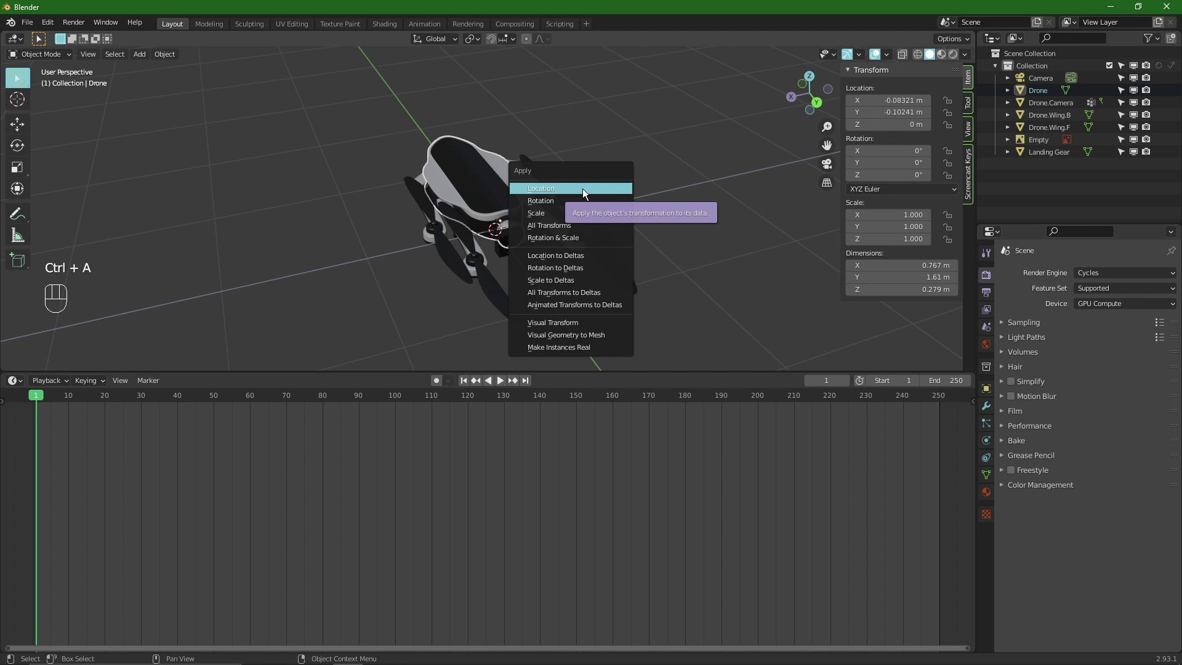
drag(562, 220, 561, 204)
drag(546, 192, 544, 167)
drag(532, 194, 523, 255)
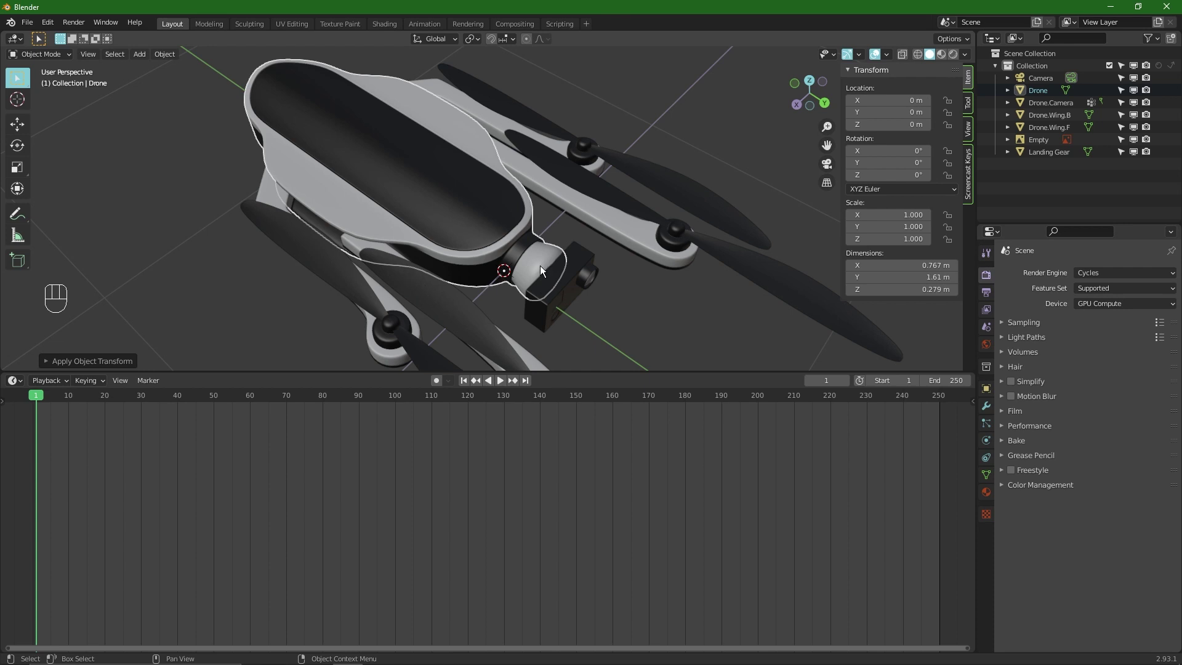
key(ctrl+z)
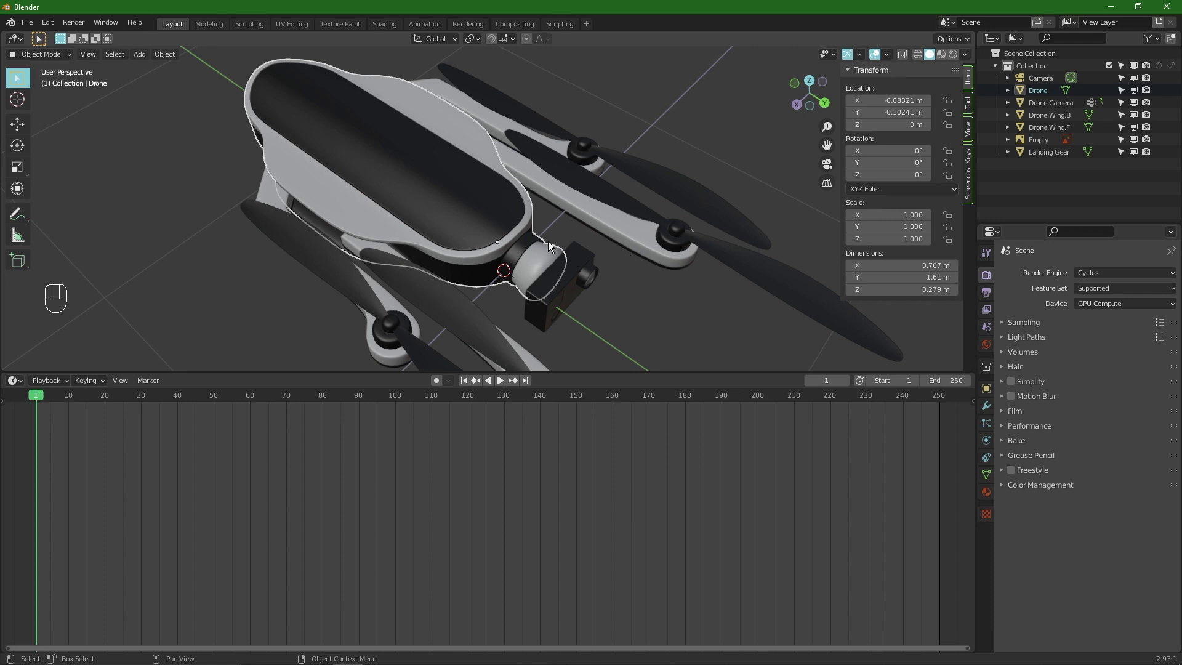
Check the drone mesh in Edit Mode, return to Object Mode and reposition the body along Y and Z
key(Tab)
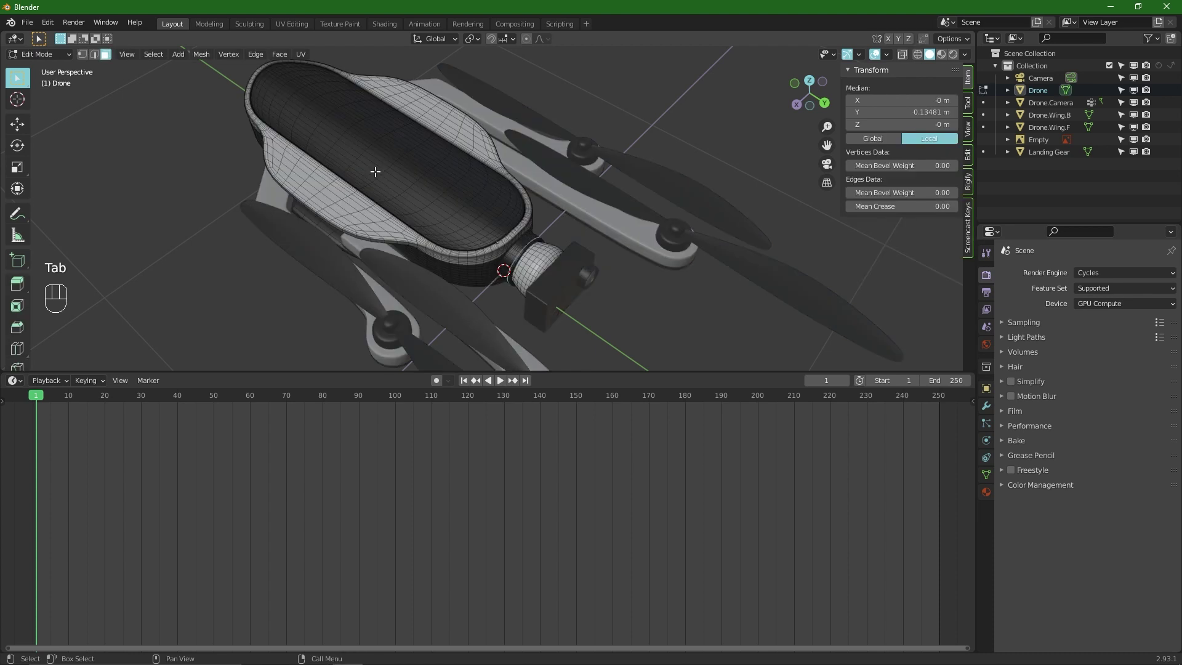
key(alt+a)
key(l)
key(shift+s)
key(Tab)
drag(574, 218, 418, 229)
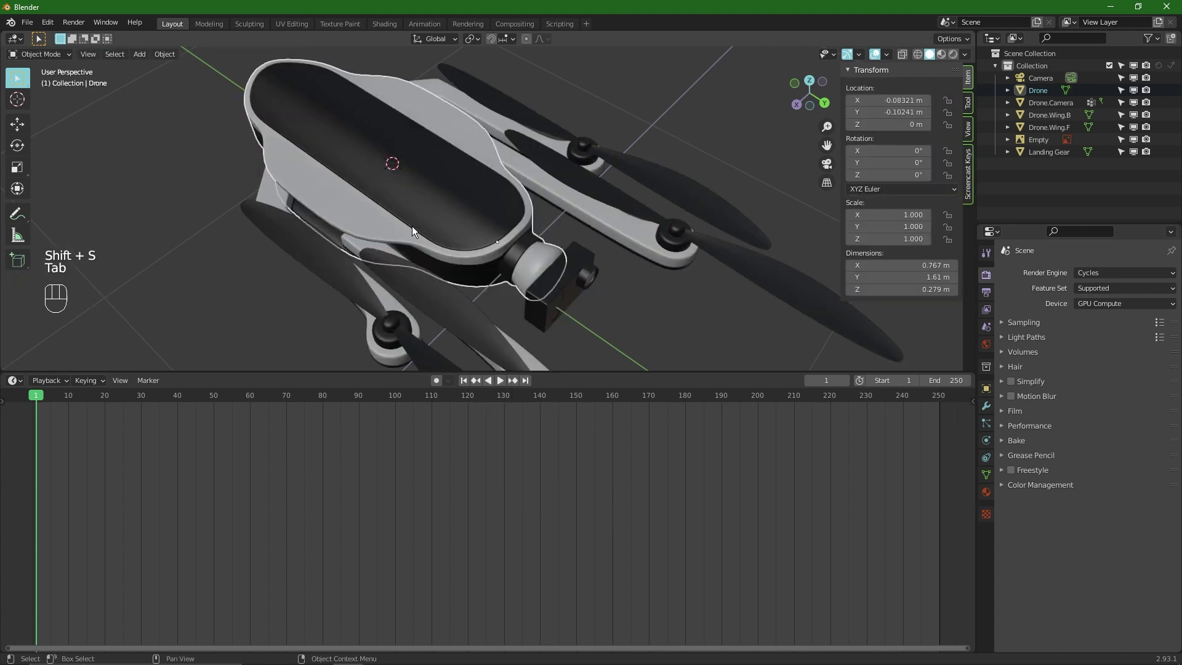
drag(491, 215, 596, 292)
drag(433, 221, 600, 188)
key(r)
key(r)
middle_click(495, 161)
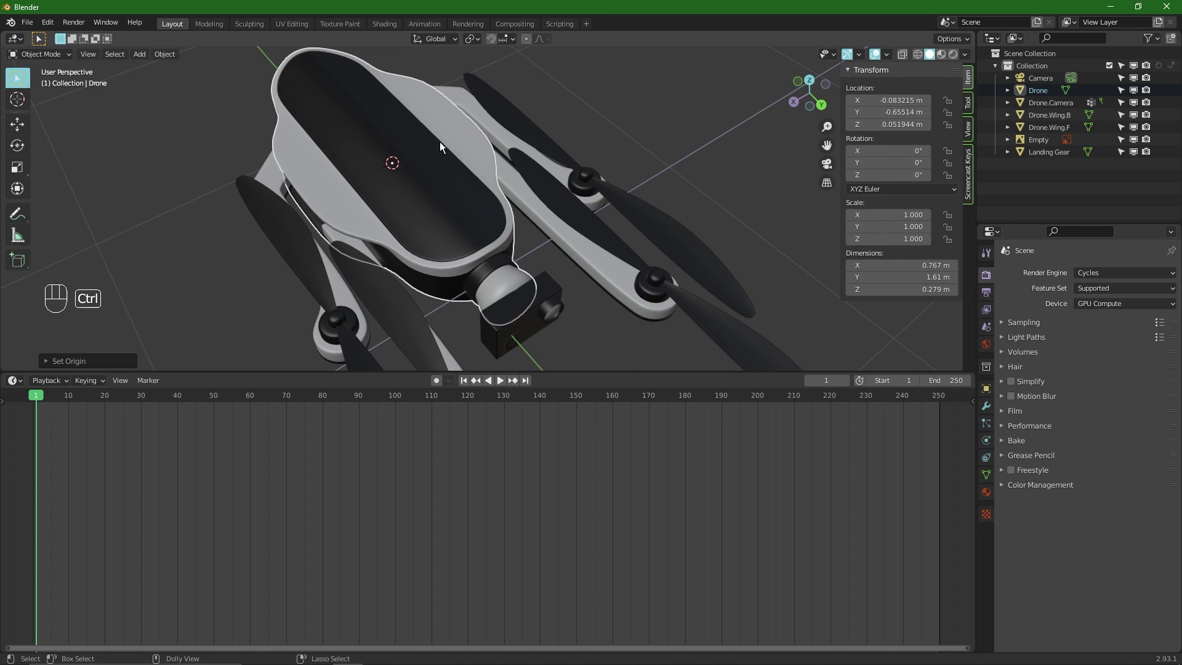
Store the drone's offset with Location to Deltas so its location reads zero while it stays in place
key(ctrl+a)
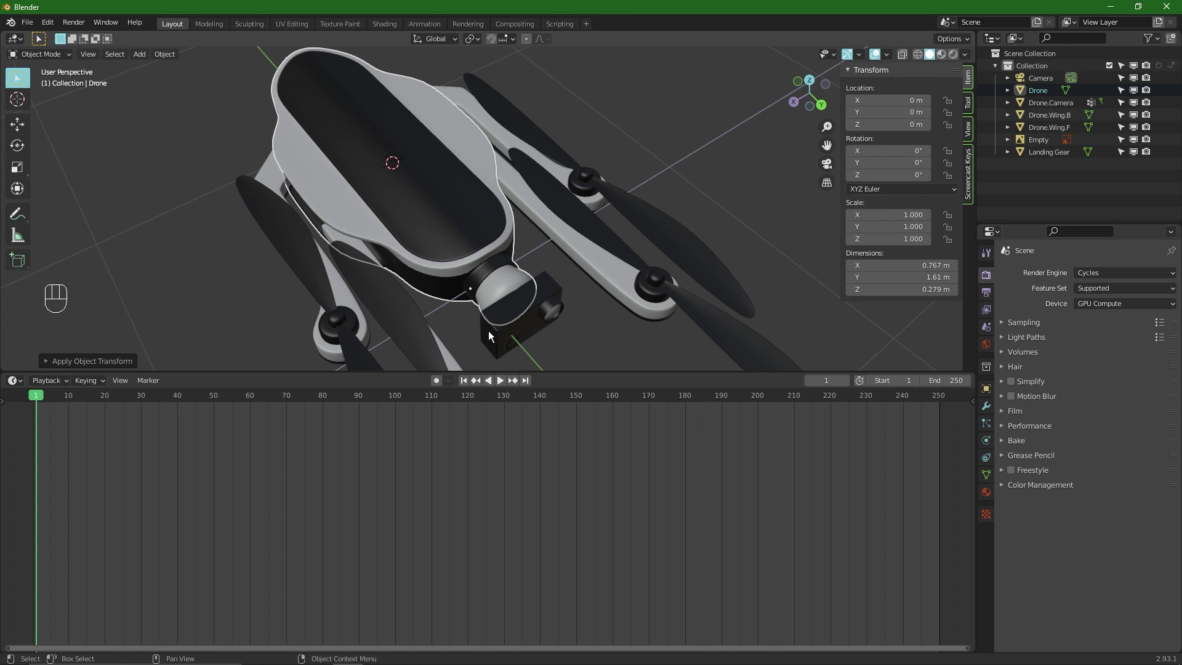
key(ctrl+z)
key(ctrl+a)
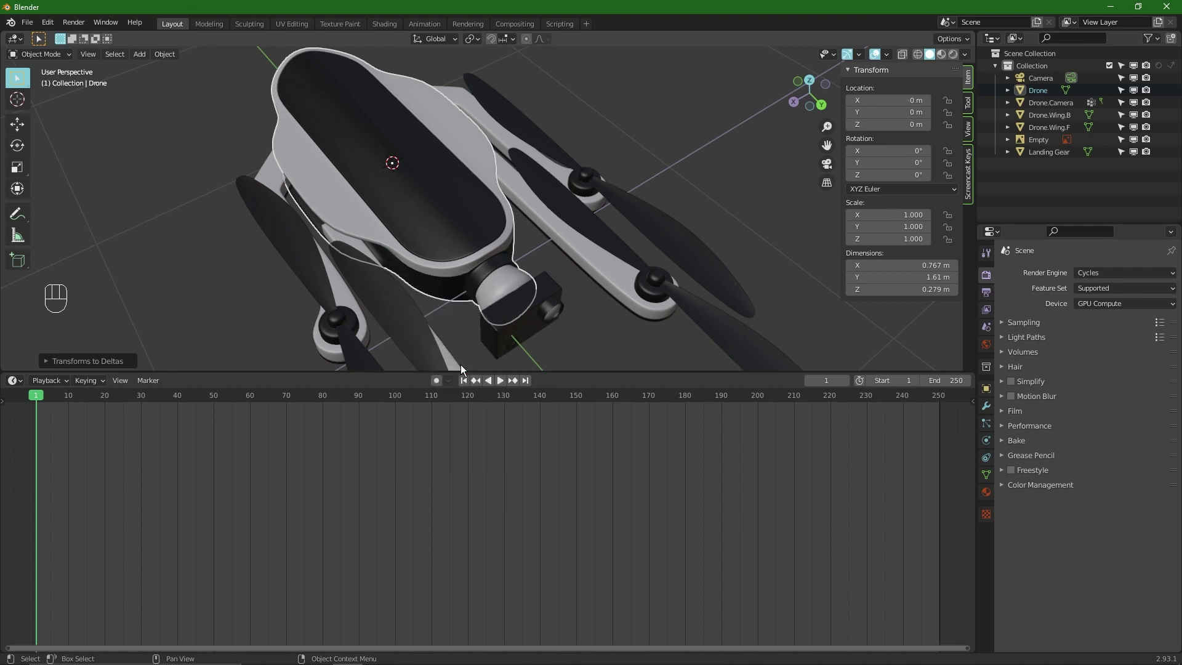
middle_click(471, 171)
drag(460, 160, 464, 176)
drag(471, 188, 447, 153)
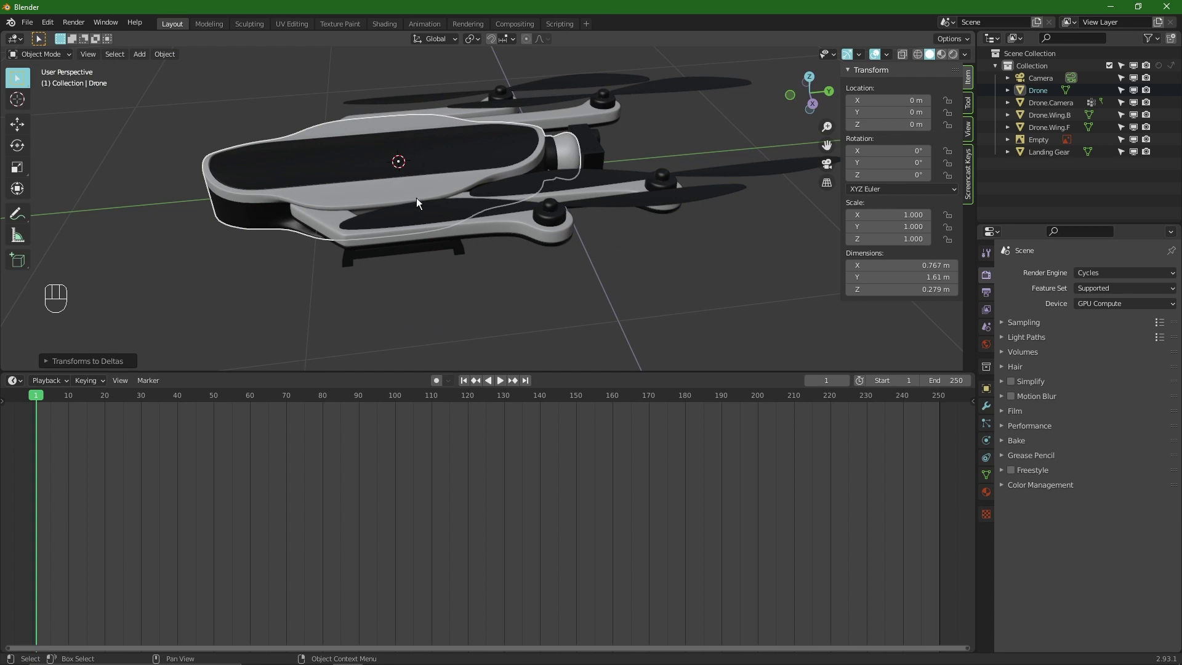
drag(478, 161, 760, 127)
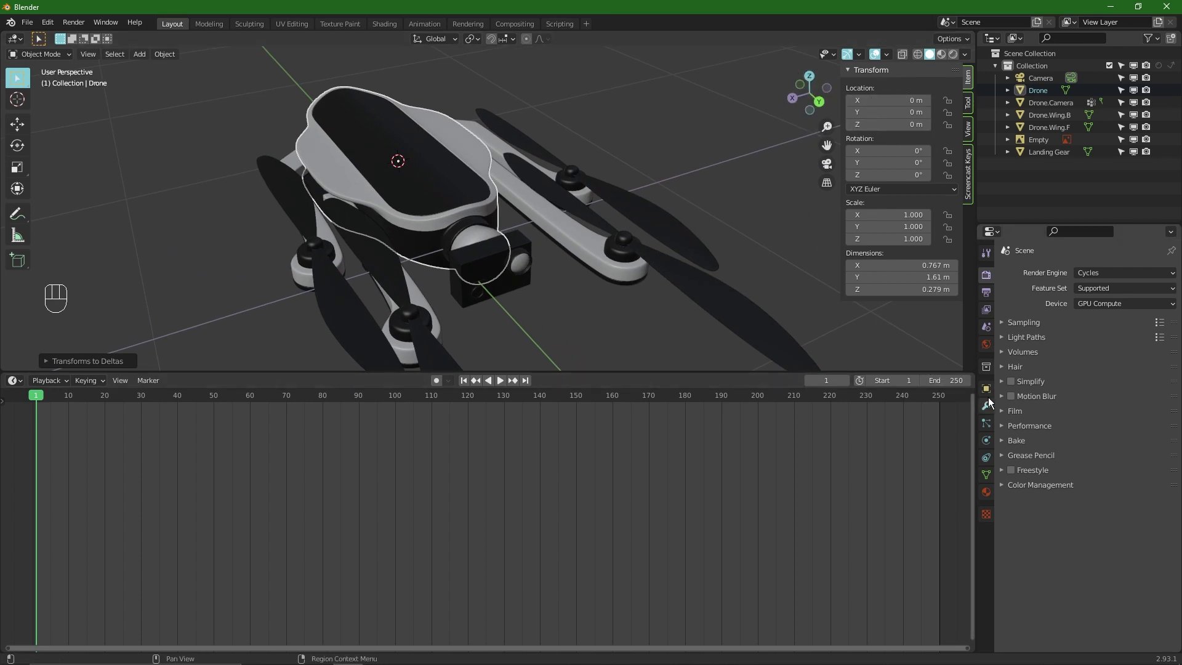
Show the Drone's Delta Transform panel, reading delta location -0.083, -0.655, 0.052 m beside zero location
click(993, 394)
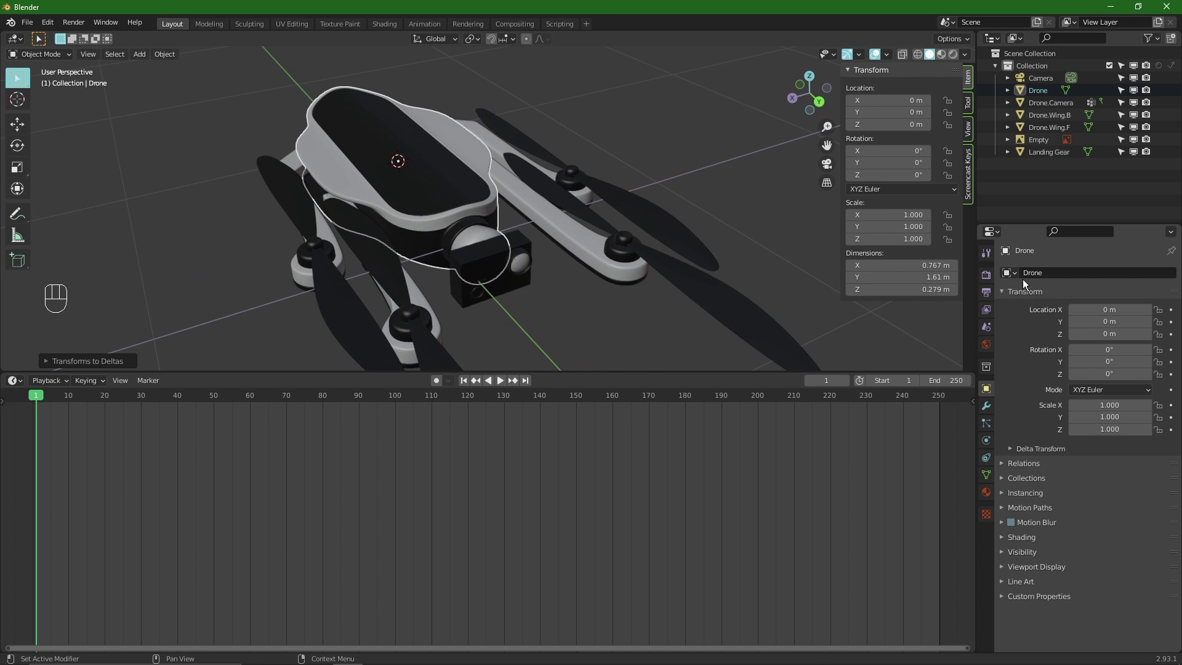
click(1026, 293)
double_click(1026, 293)
click(1026, 293)
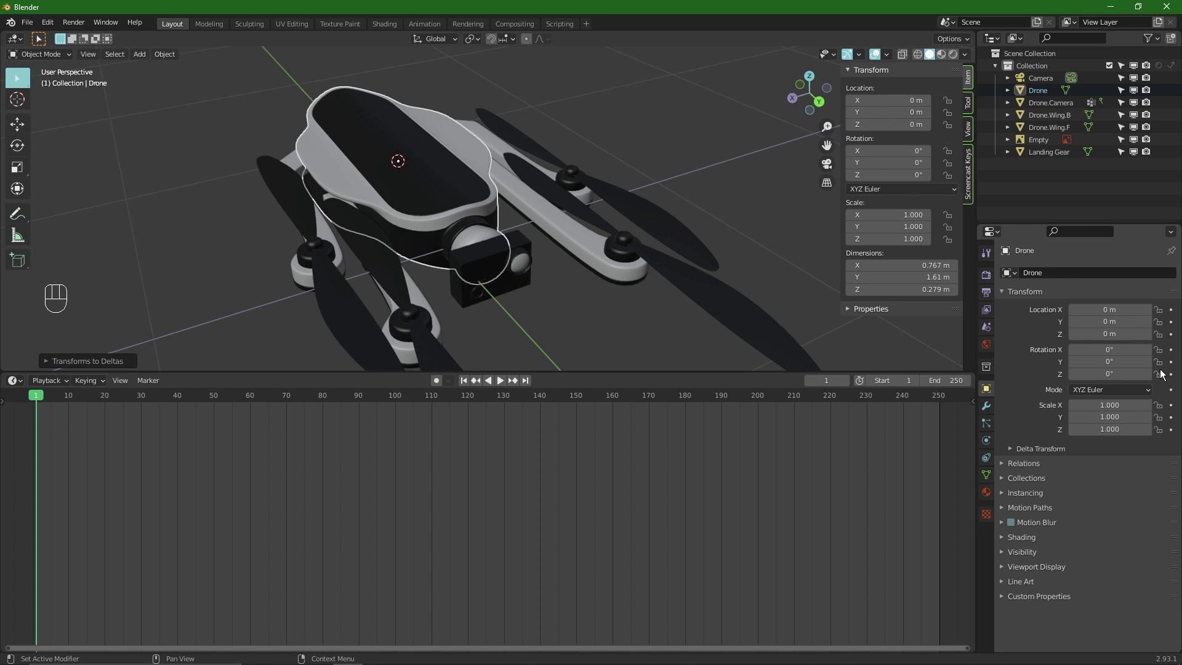
click(1011, 454)
click(1001, 487)
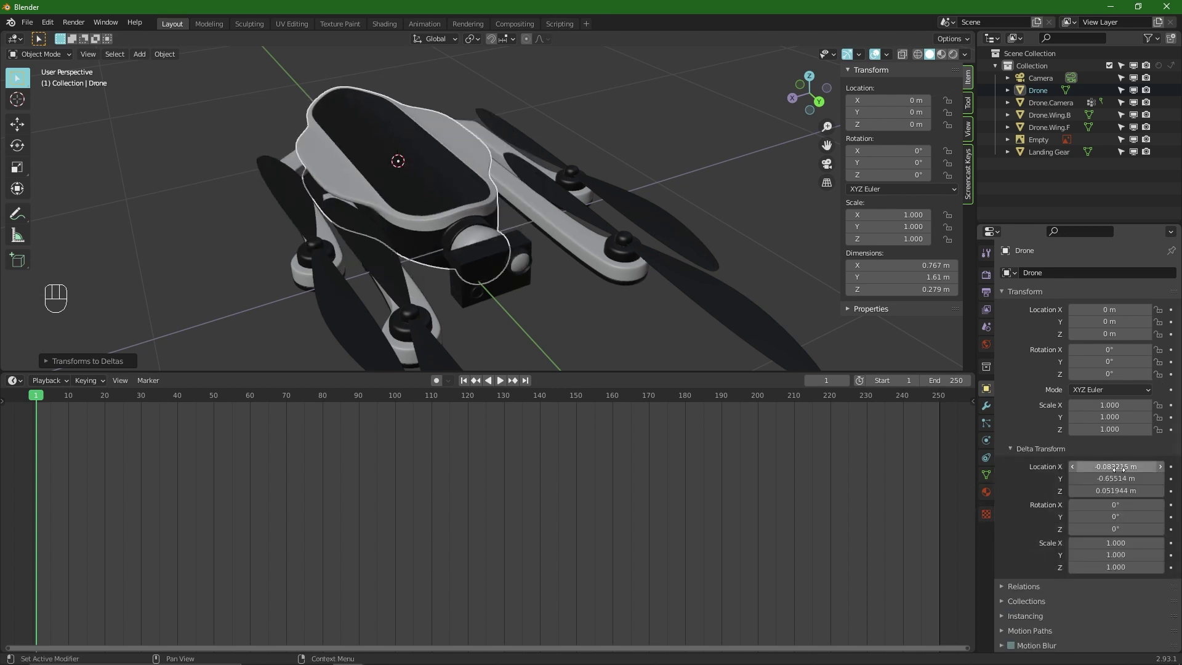
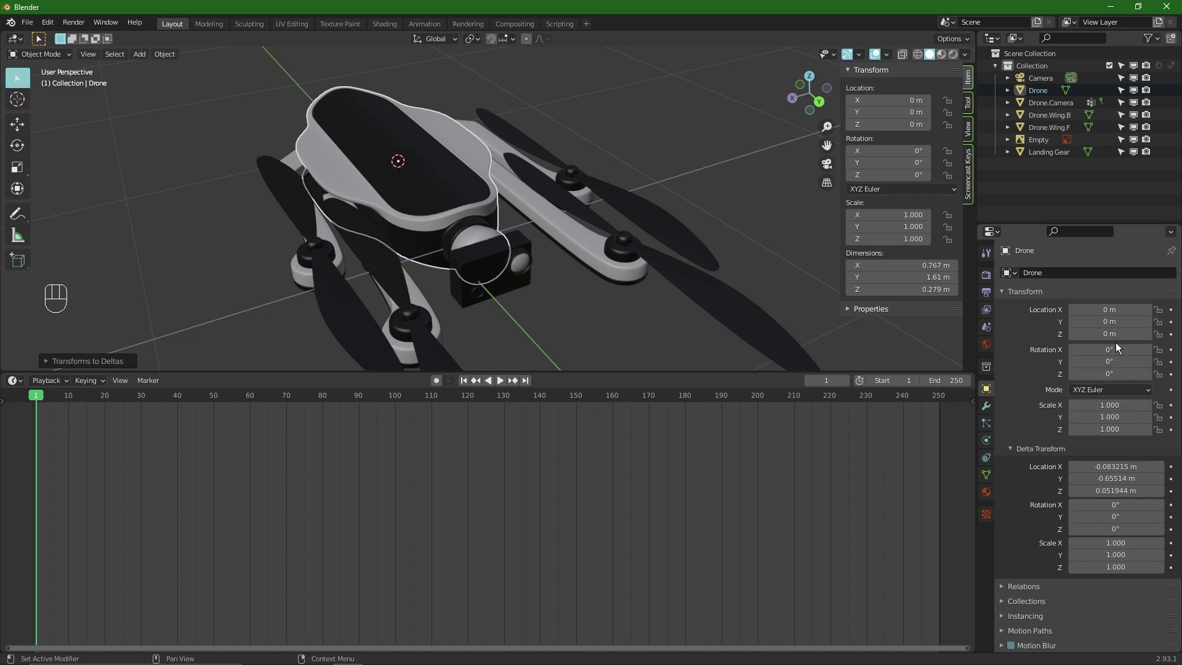
Through the camera, keyframe the drone 2.26 m up at frame 1 and cleared to zero location at frame 31
key(KP_0)
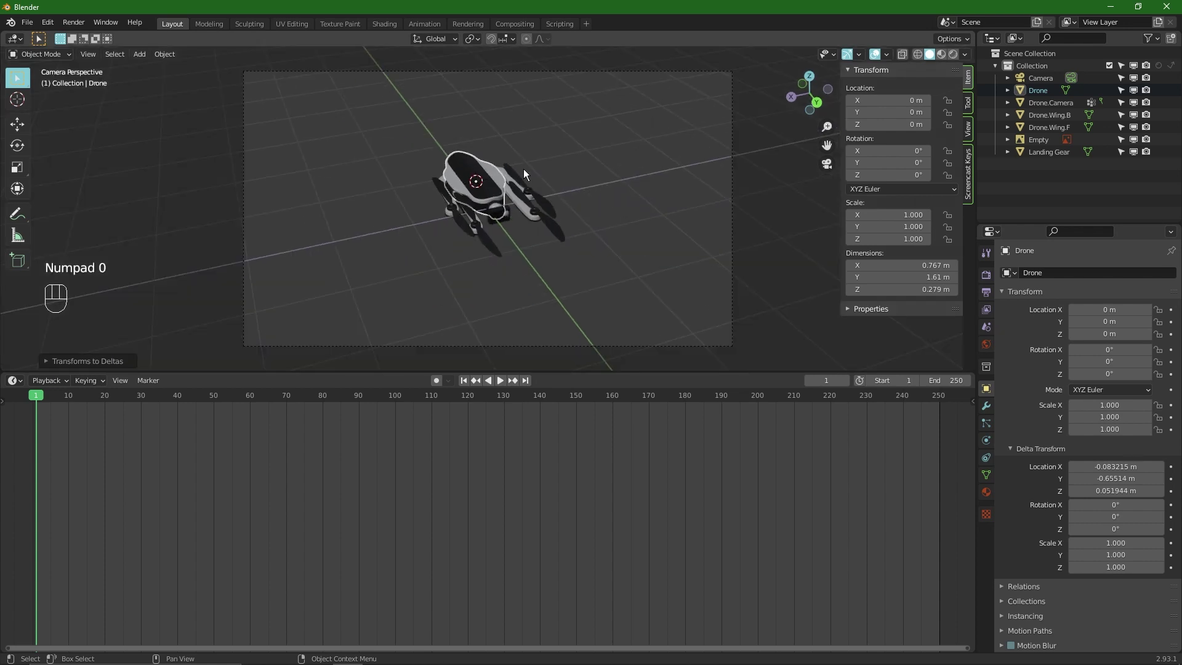
key(g)
key(i)
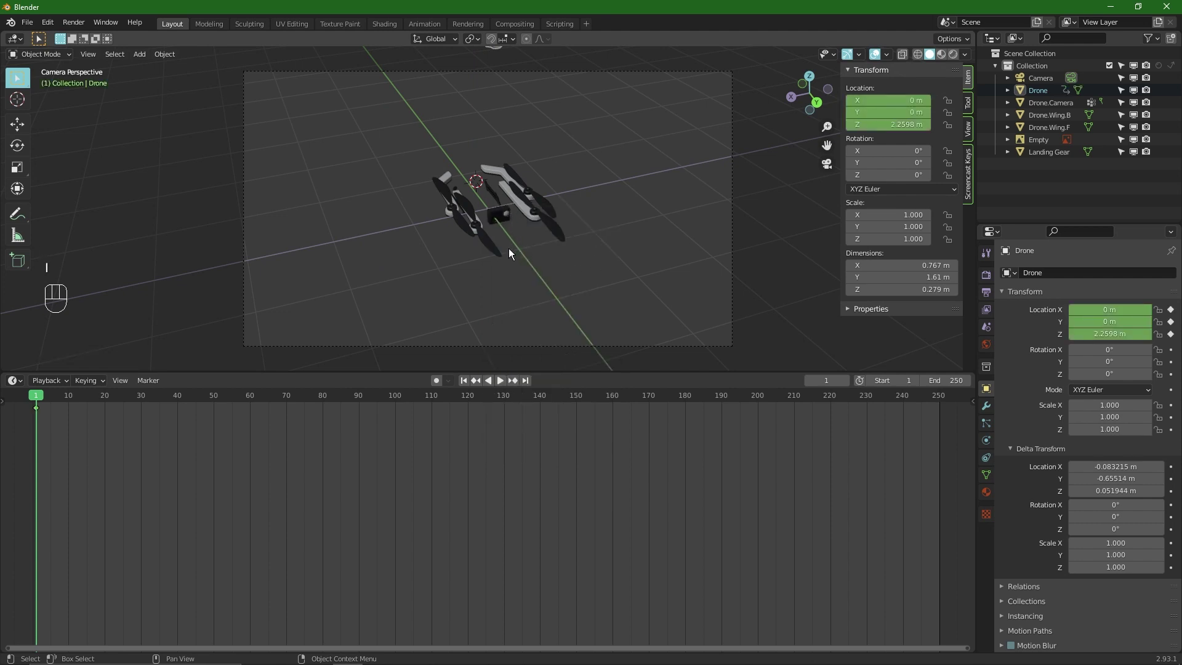
key(shift+Up)
key(shift+Up)
key(shift+Up)
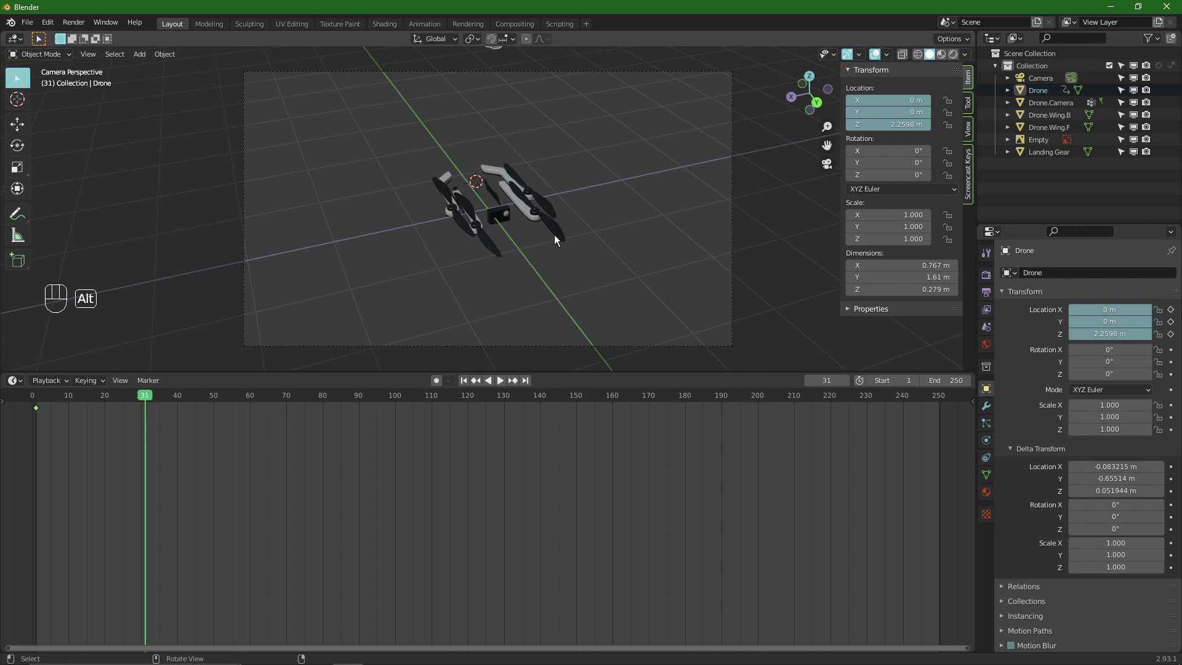
key(alt+g)
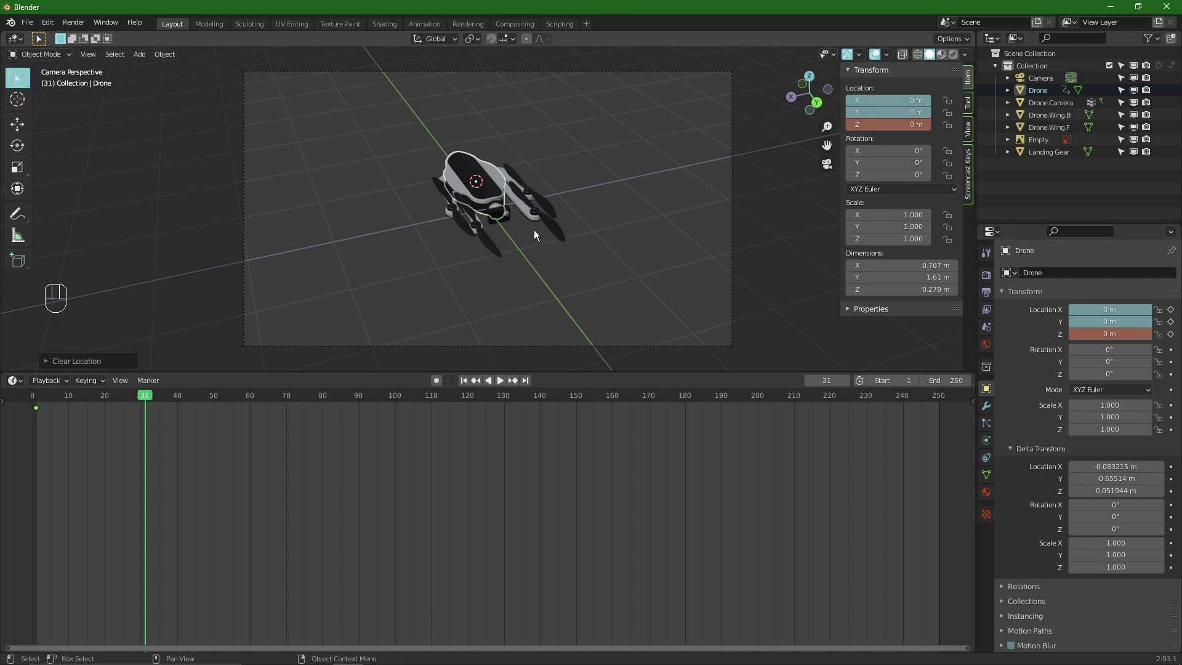
key(i)
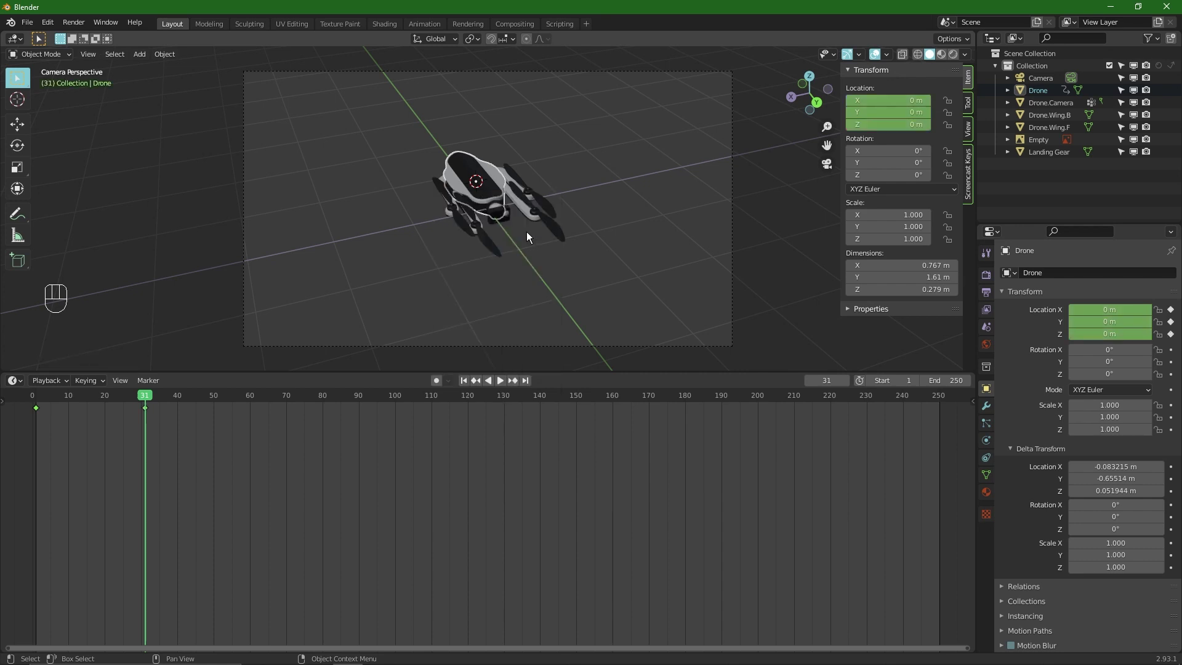
Play the animation and step between frames to review the drone body's descent
key(Down)
key(space)
key(space)
key(Down)
key(Up)
key(Down)
key(Up)
key(Down)
key(Up)
Select the wing pieces, slide them outward along X and keyframe their start positions at frame 1
click(511, 171)
key(space)
key(shift+Left)
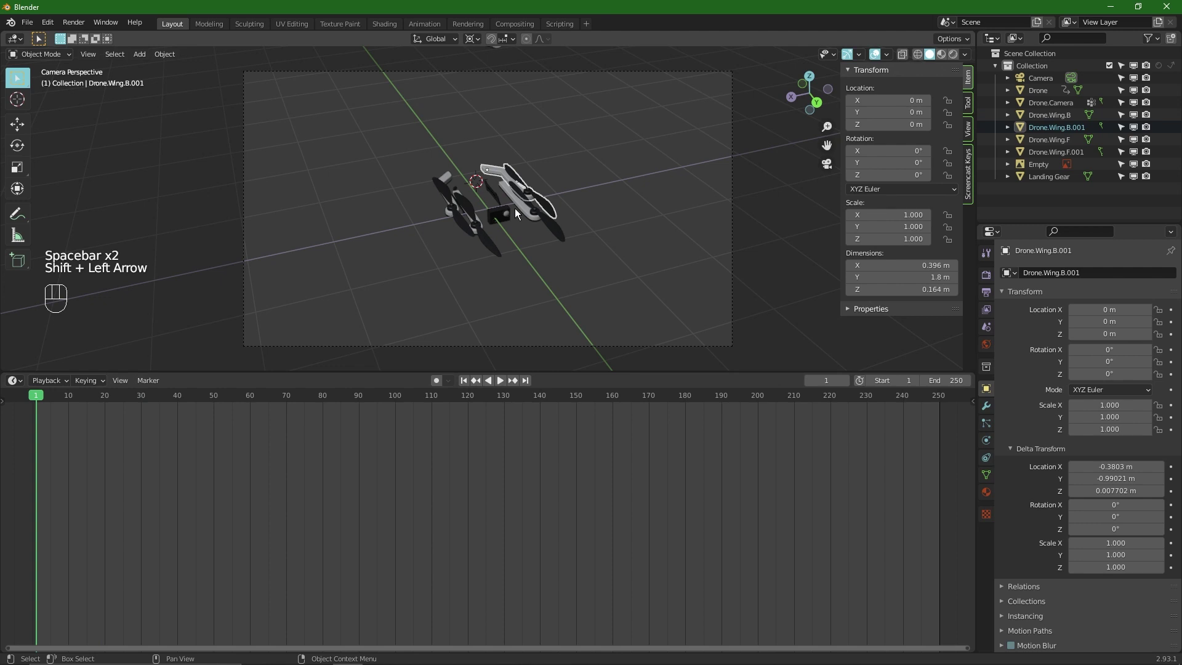
click(520, 210)
click(516, 186)
key(g)
click(441, 209)
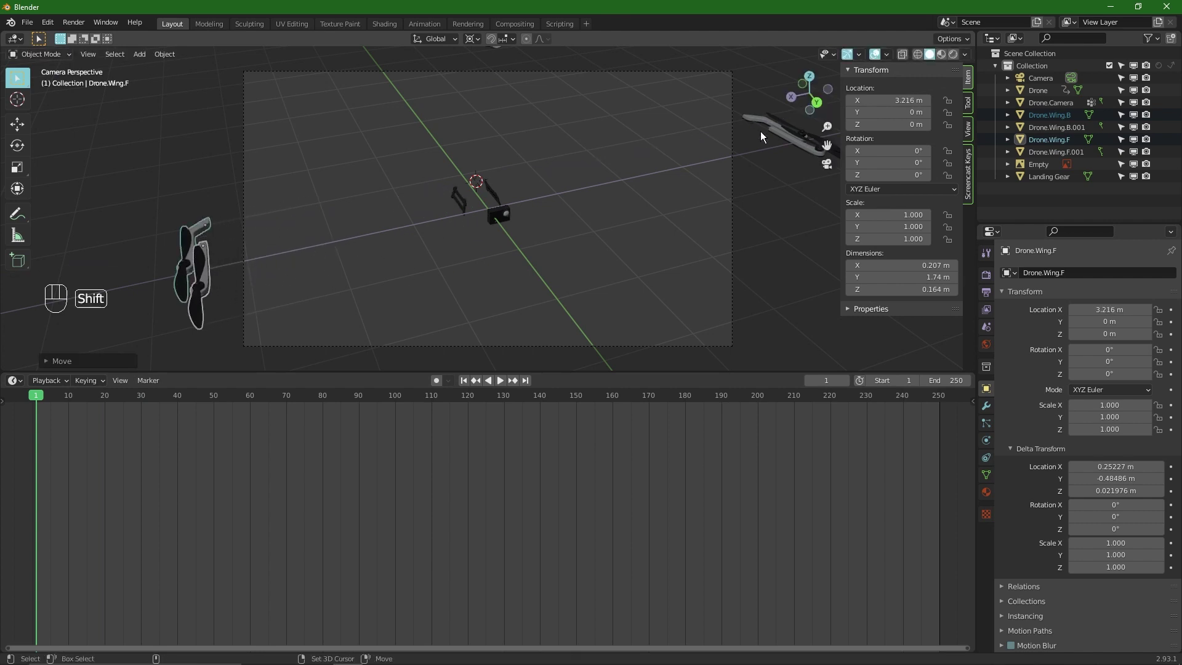
key(i)
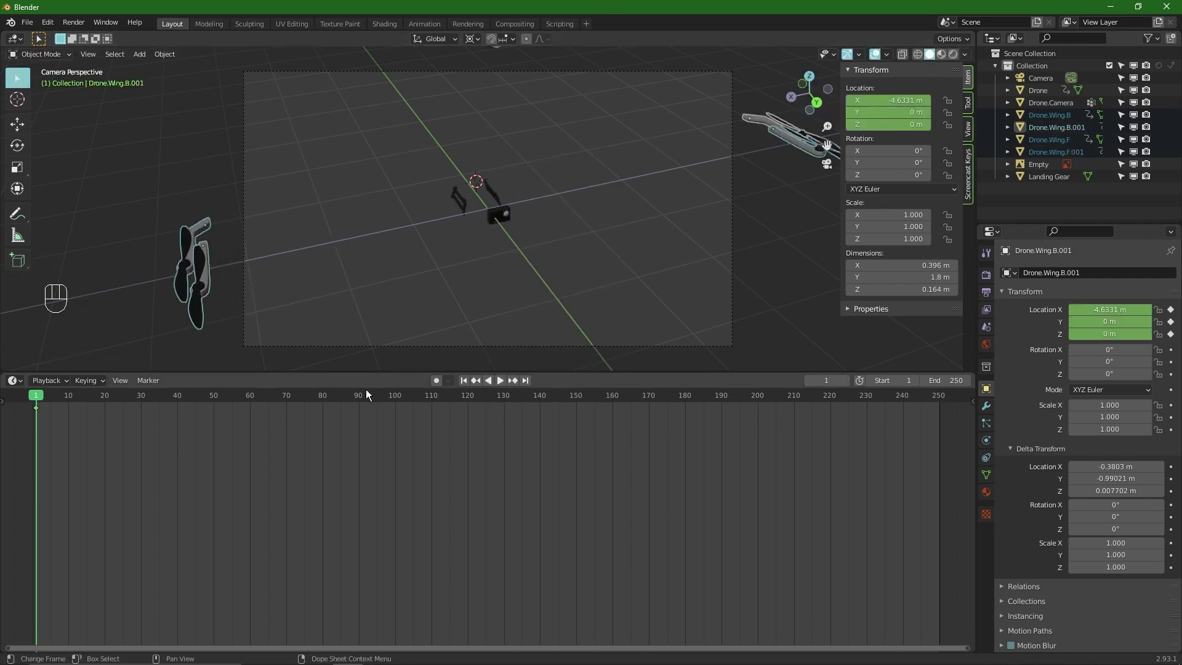
At frame 31, clear the wings' location to zero and keyframe their rest positions
key(shift+Up)
key(shift+Up)
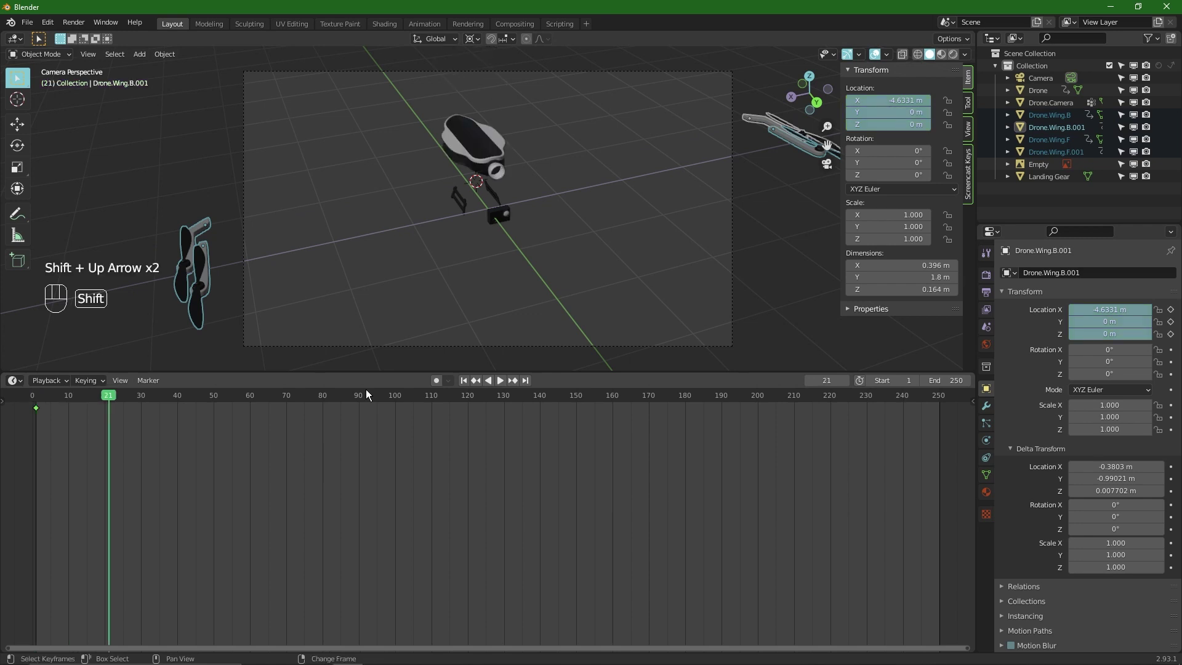
key(shift+Up)
key(alt+g)
key(i)
key(alt+a)
Move Drone.Wing.B about 3.2 m along X and play the assembly animation to frame 60
click(507, 179)
click(513, 175)
click(430, 198)
key(g)
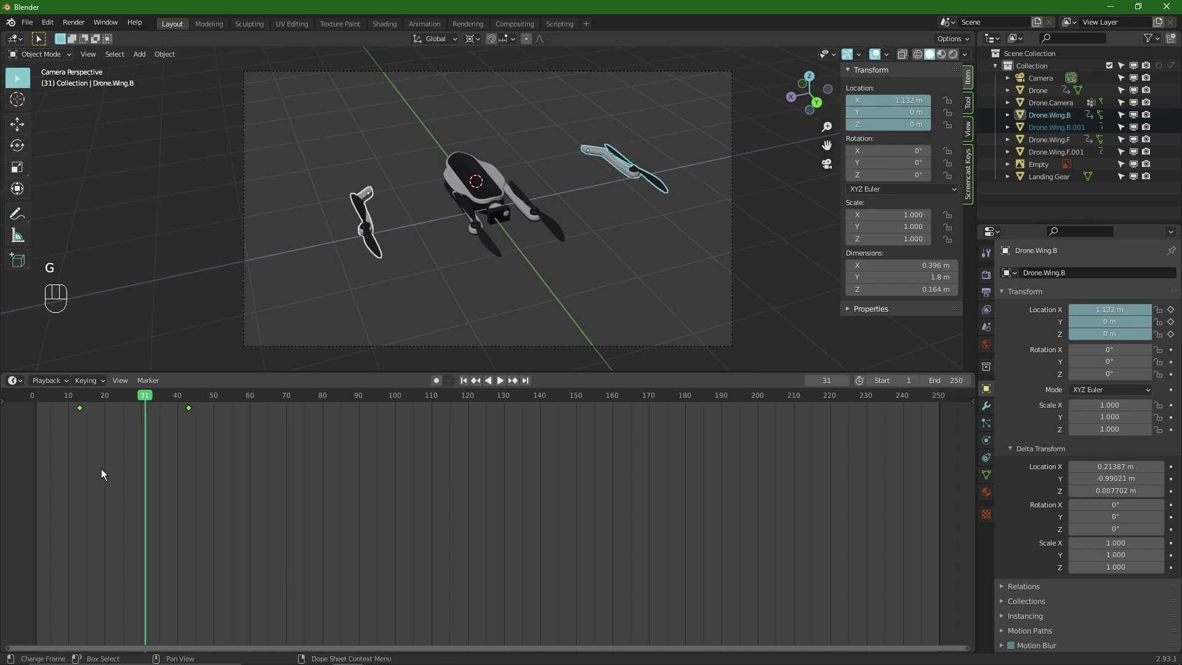
key(shift+Left)
key(space)
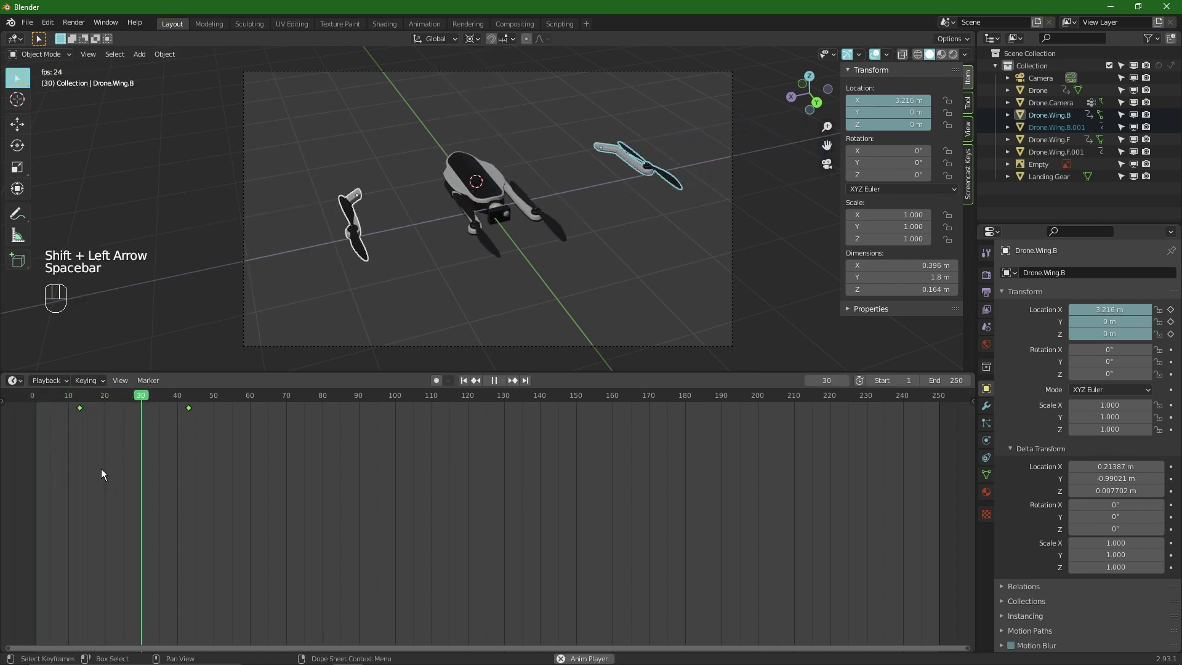
key(space)
key(shift+Left)
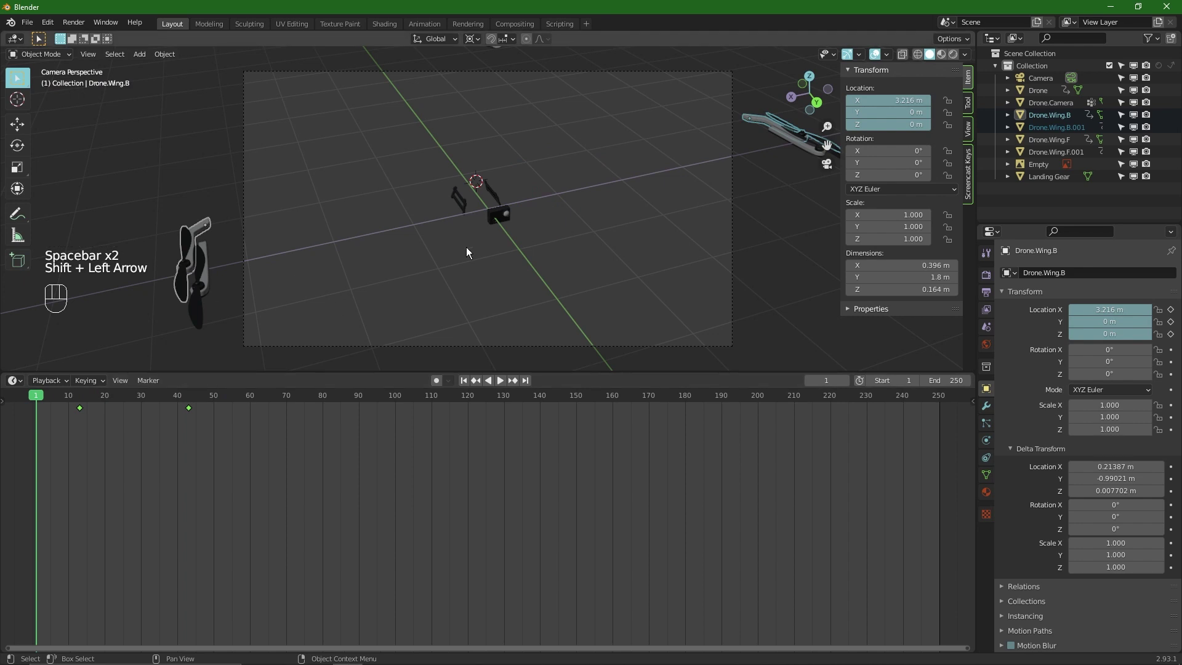